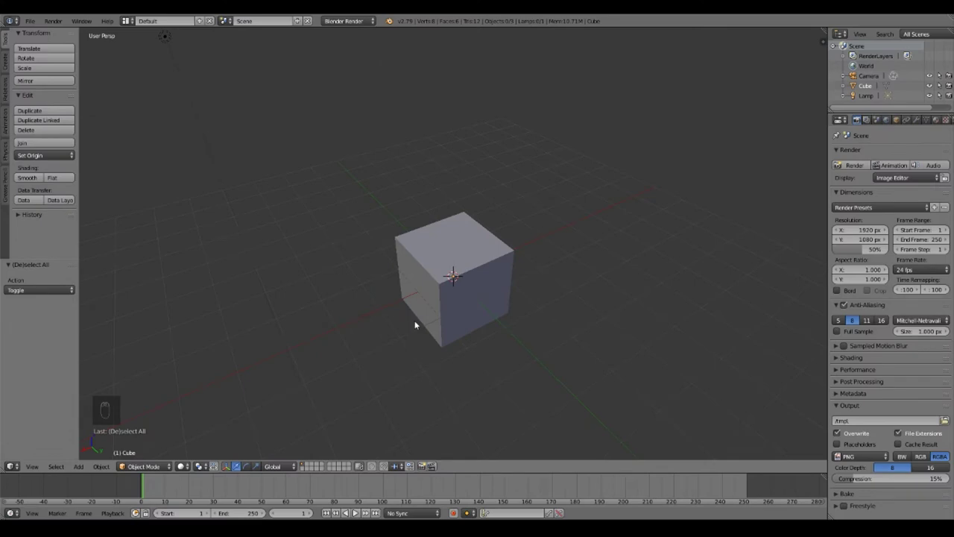
- Delete the default cube, leaving camera and lamp, and bring up the Shift+A add-mesh menu
drag(331, 330, 422, 331)
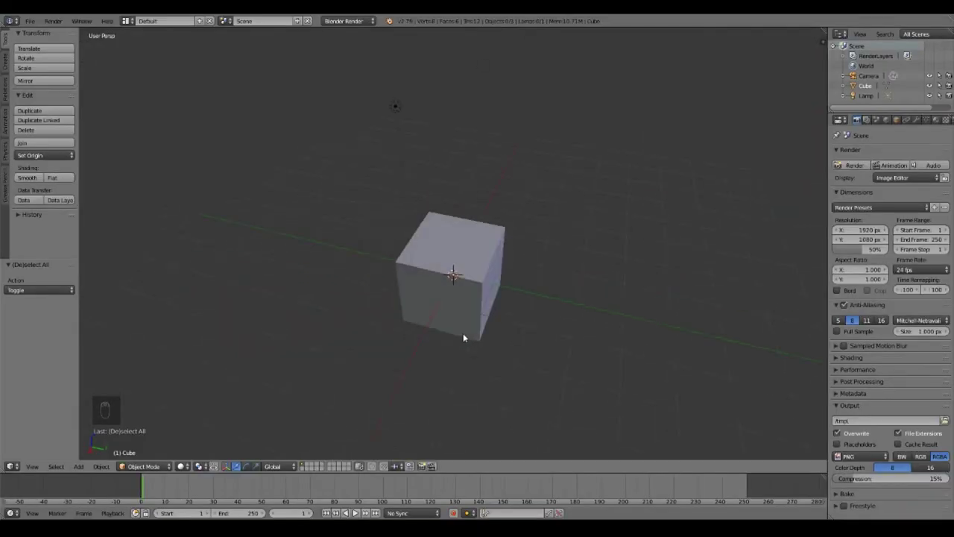
drag(522, 284, 565, 262)
click(565, 263)
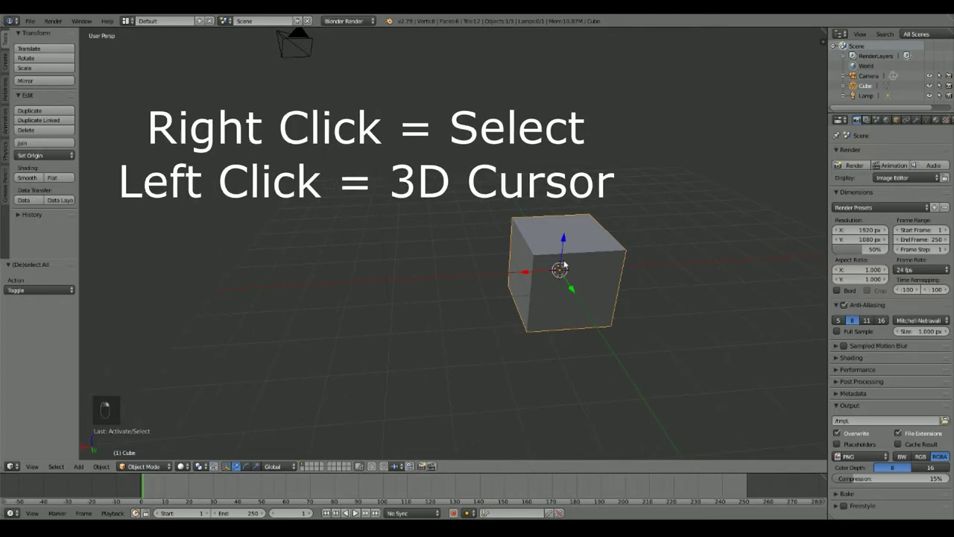
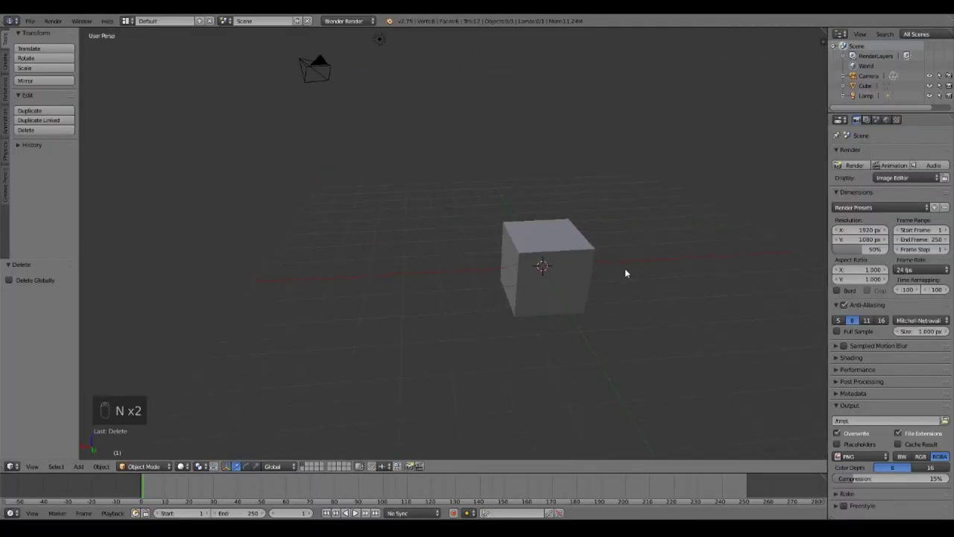
click(564, 264)
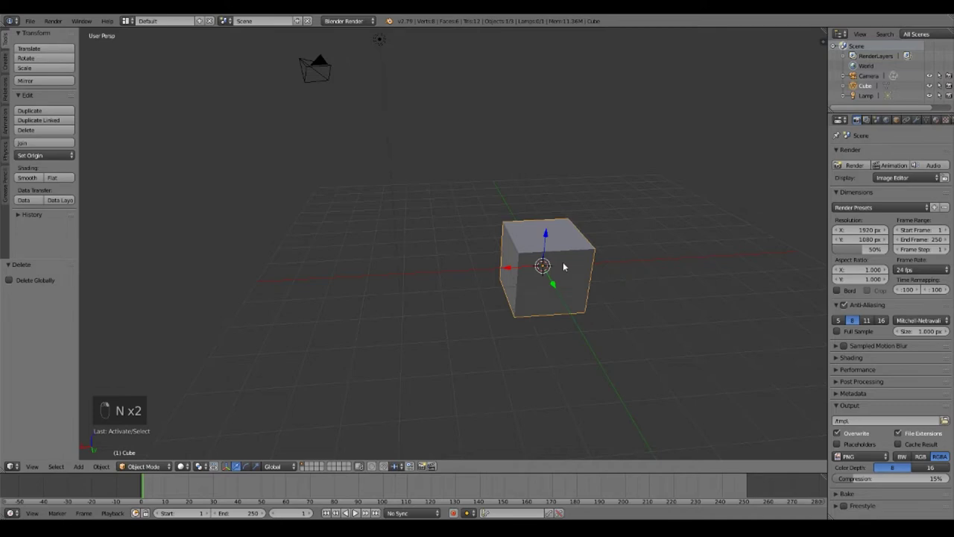
key(KP_Decimal)
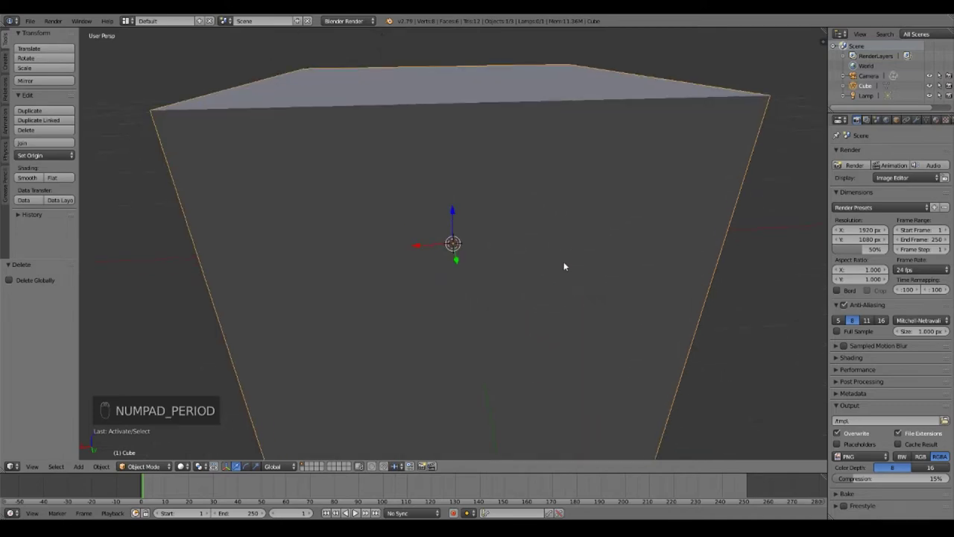
key(a)
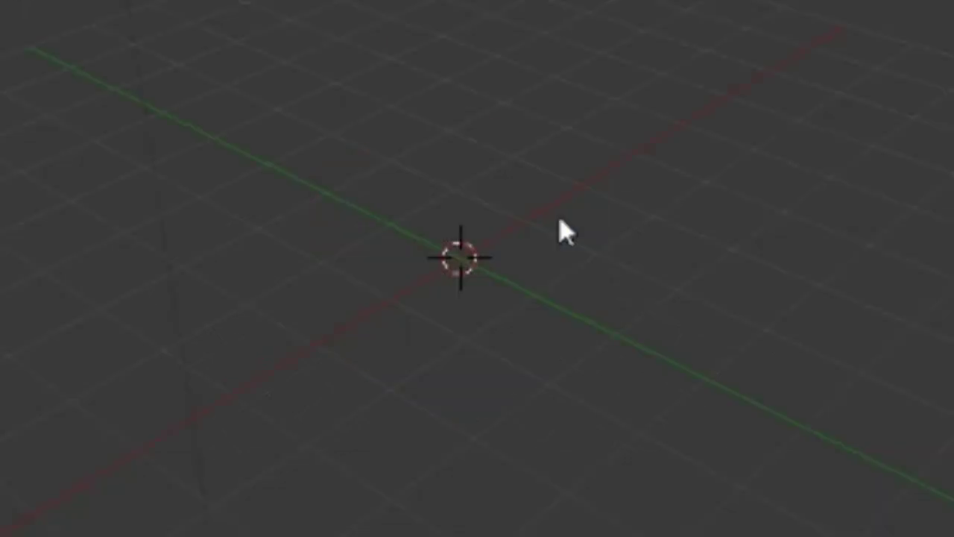
key(Delete)
key(shift+a)
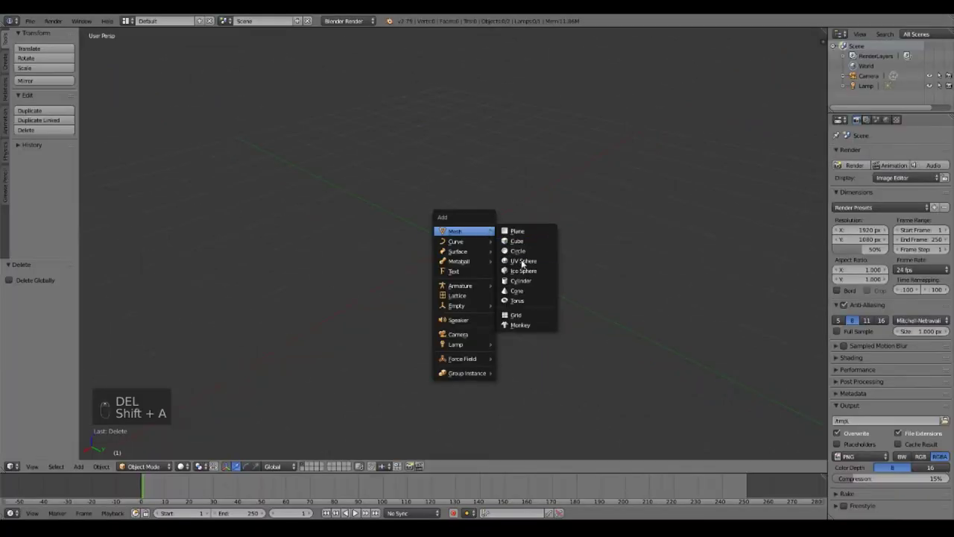
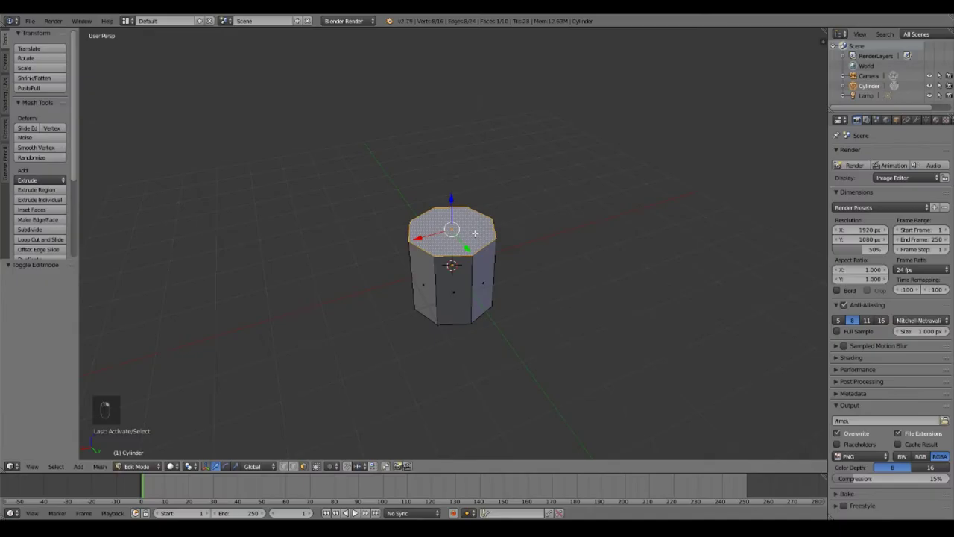
- In front ortho view, raise the top face into a tall body, then extrude and scale a pointed tip
key(KP_1)
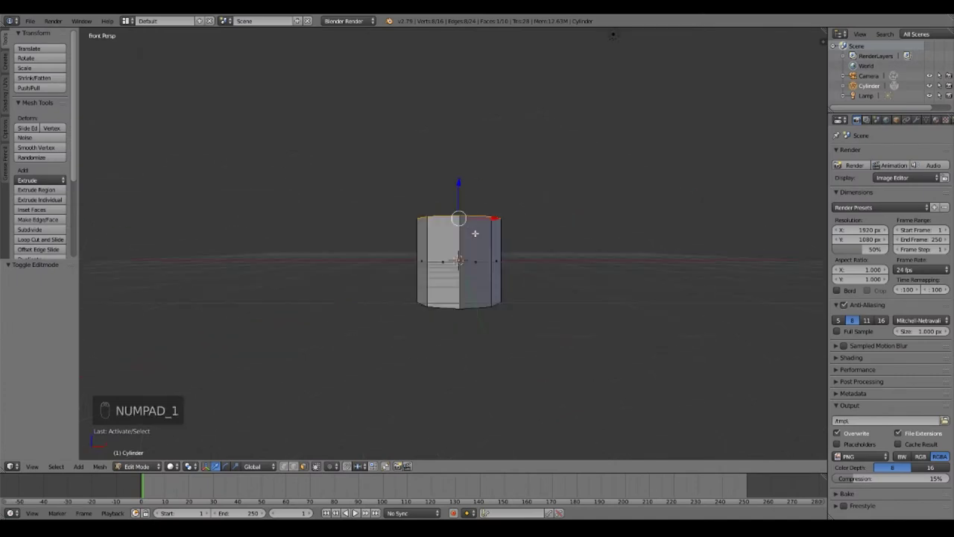
key(KP_5)
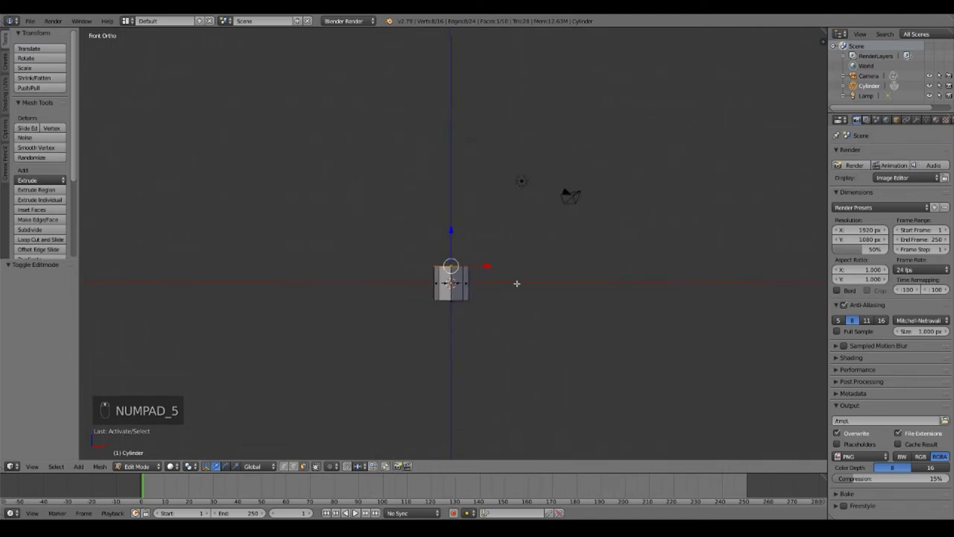
key(g)
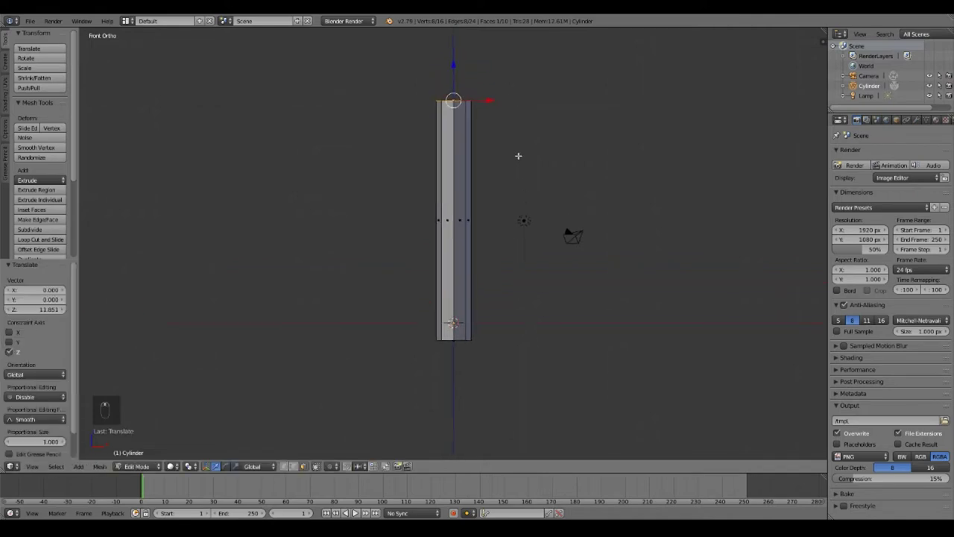
key(g)
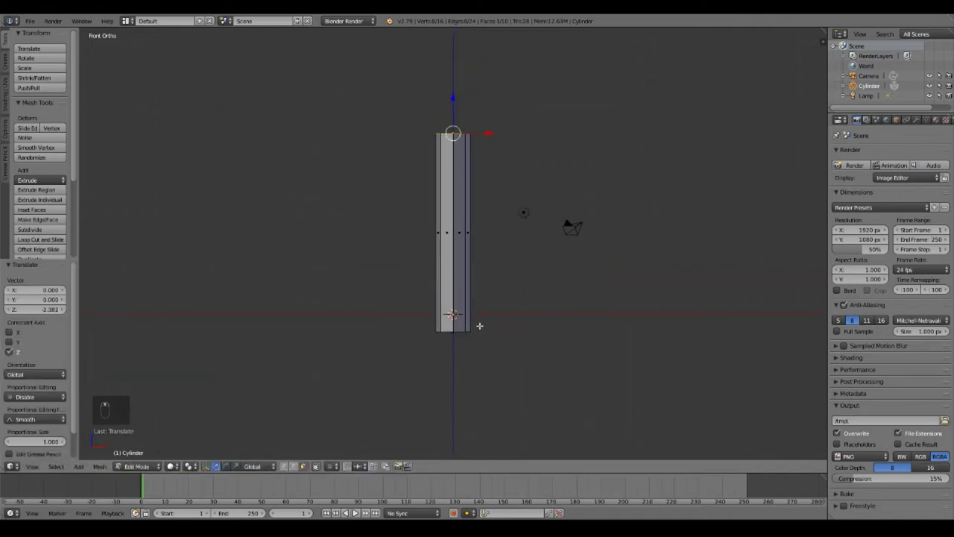
key(g)
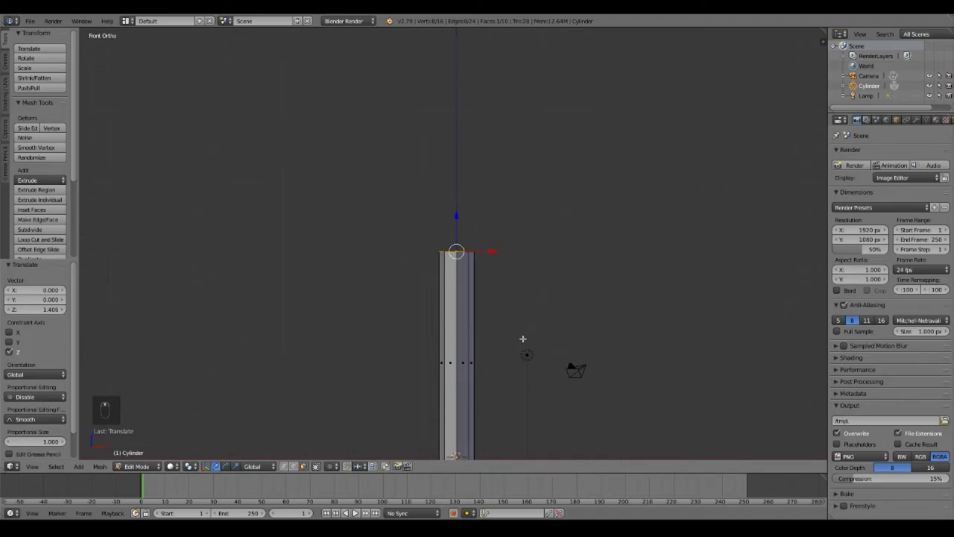
key(g)
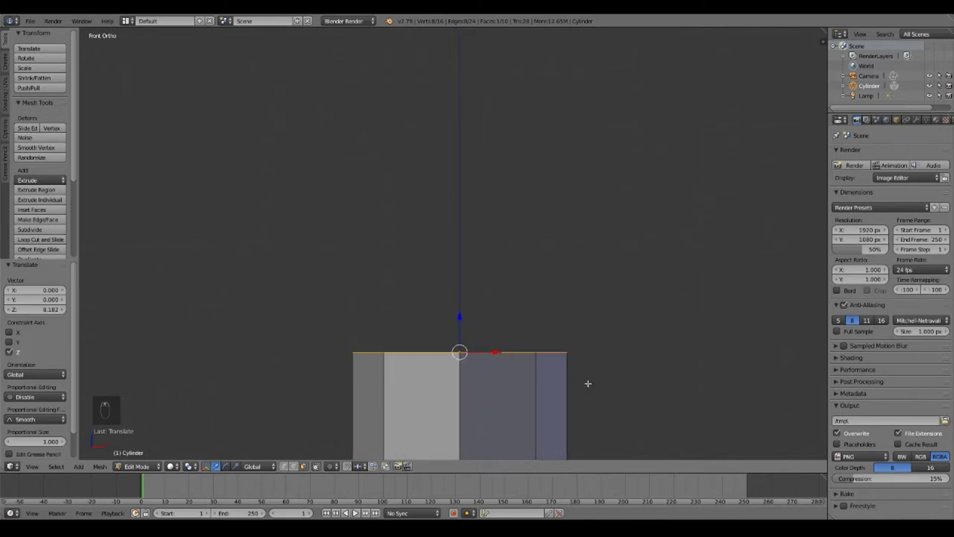
key(e)
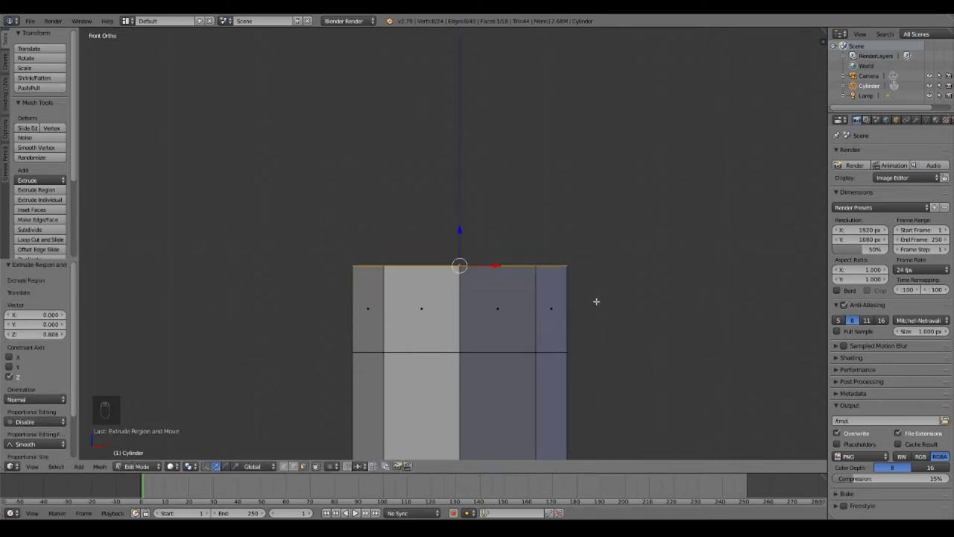
key(s)
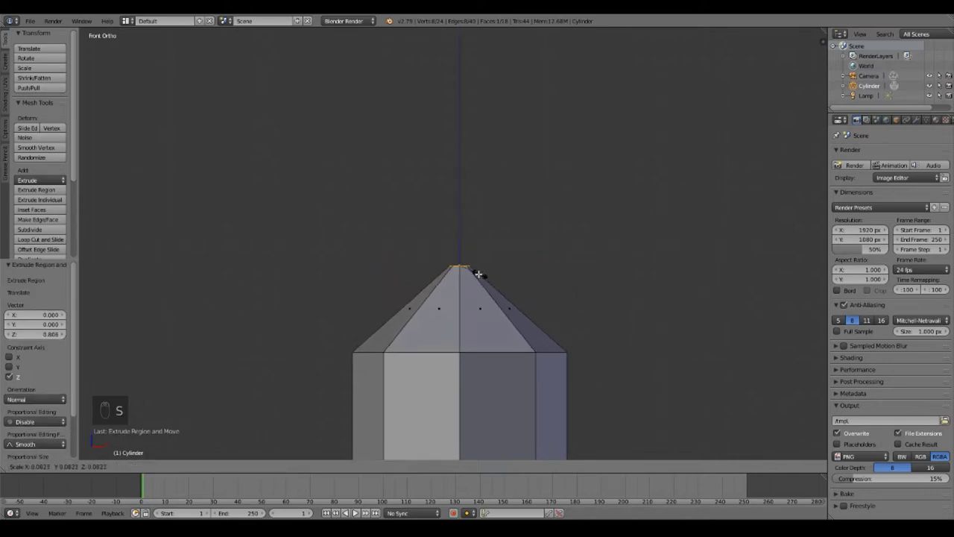
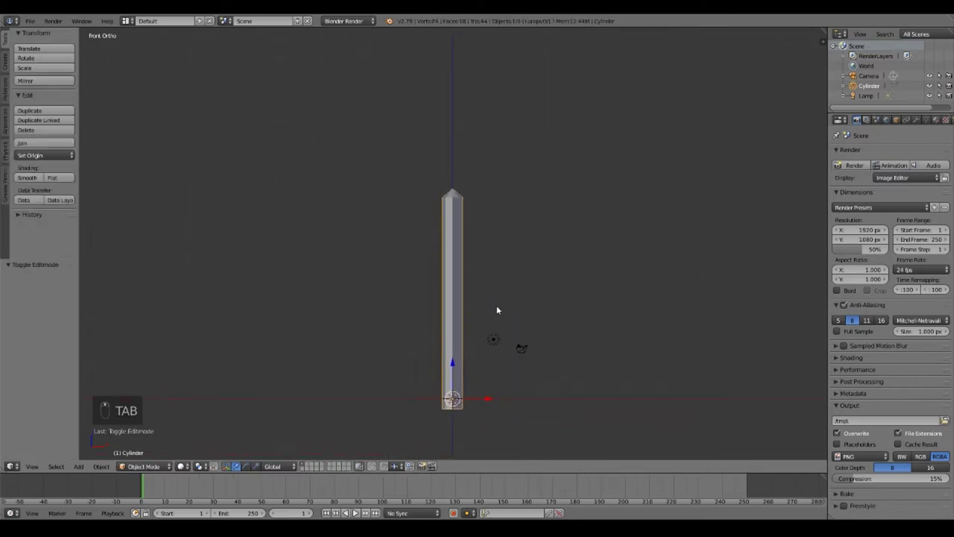
- Add a Ctrl+R loop cut near the top of the column below the nose, then deselect everything
key(Tab)
key(g)
key(Tab)
key(Tab)
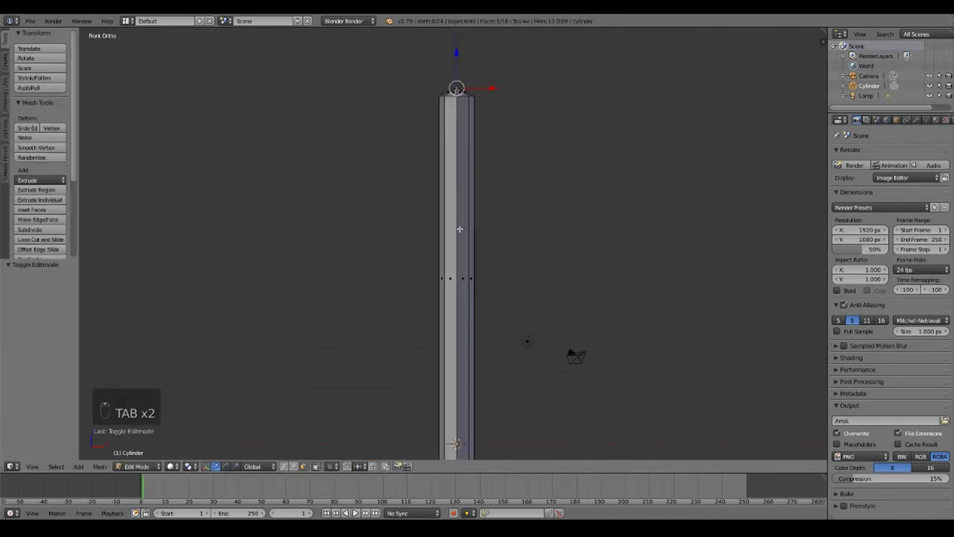
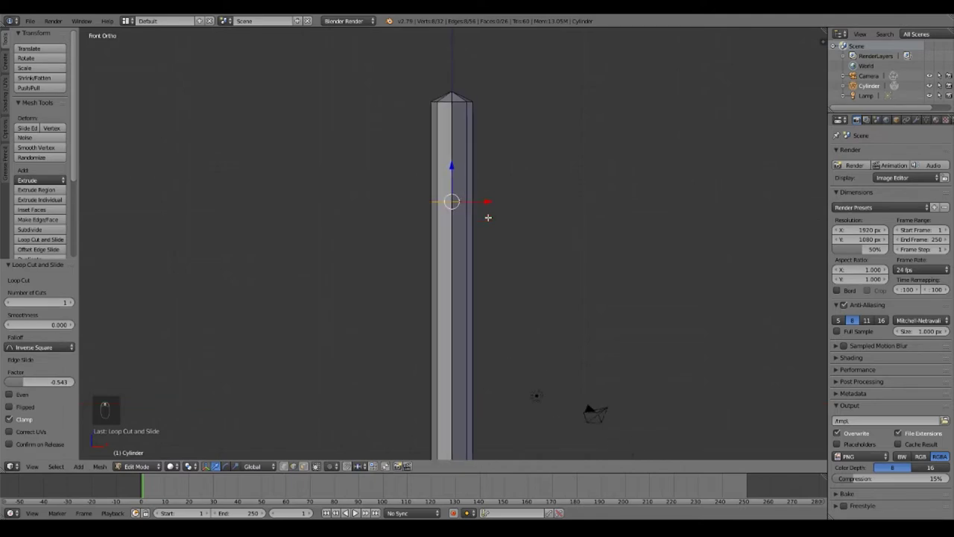
key(ctrl+r)
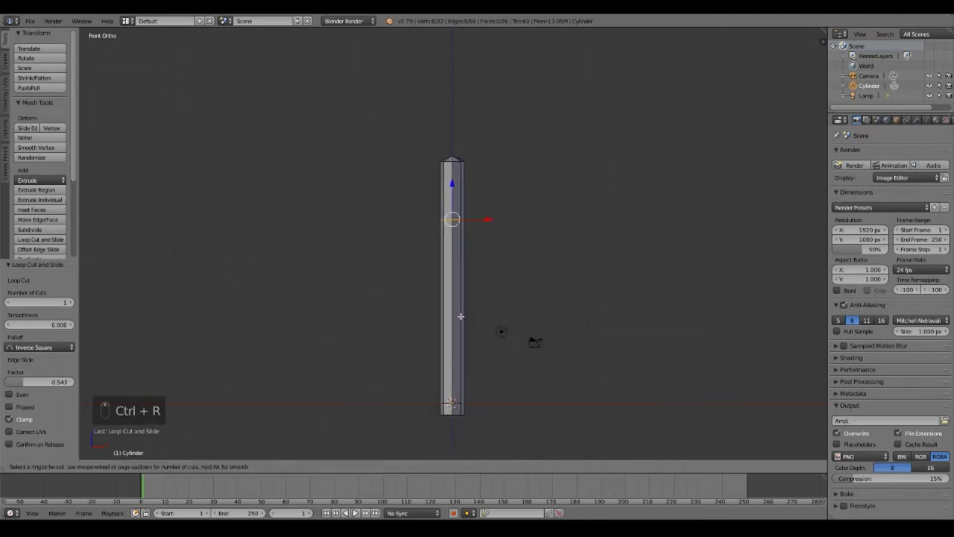
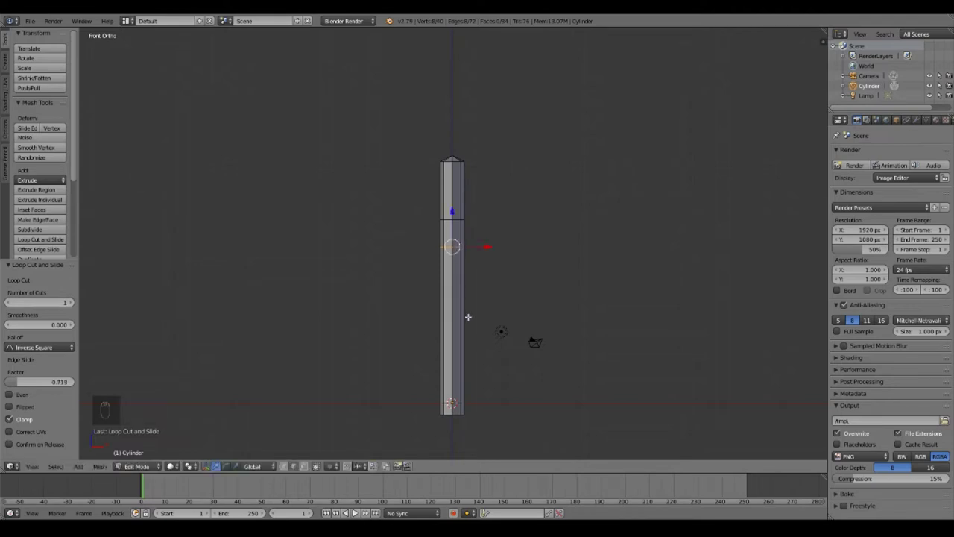
key(a)
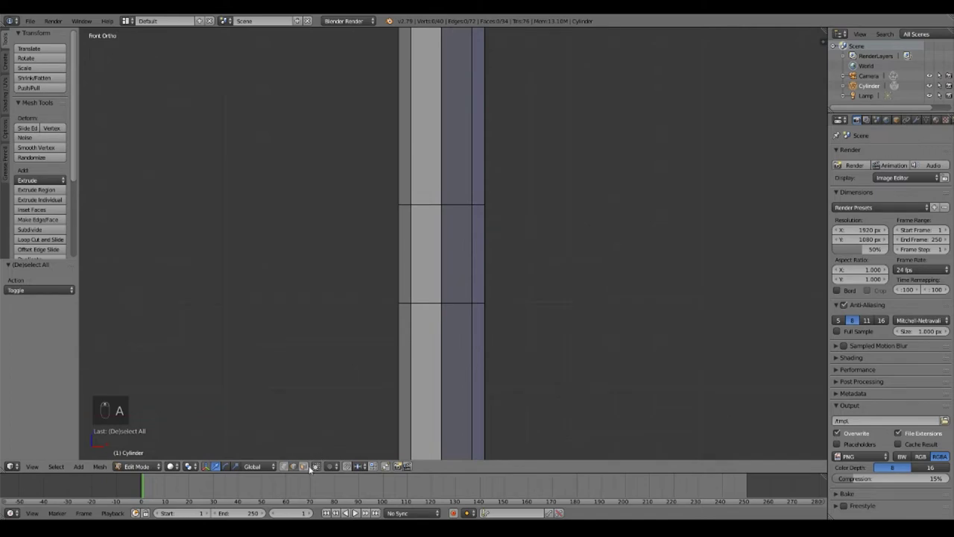
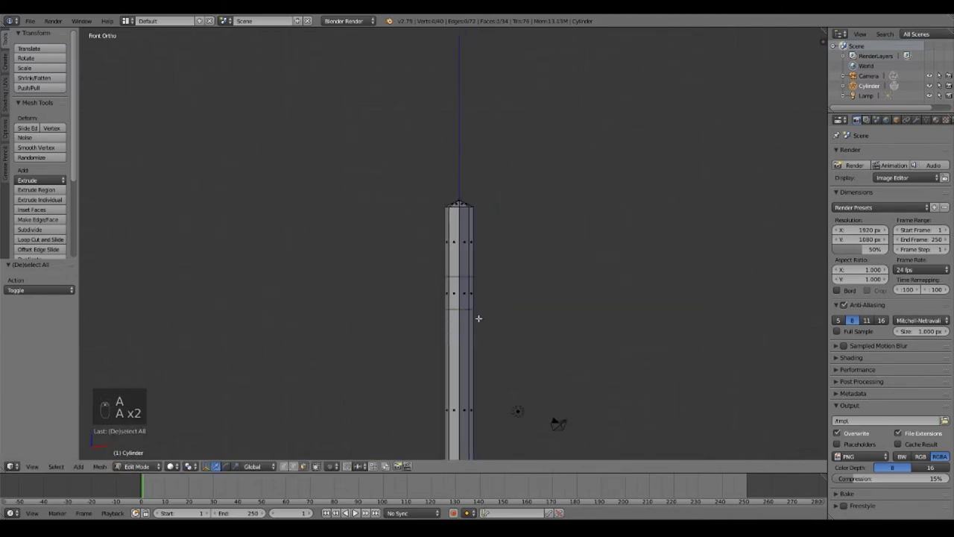
- Box-select the upper nose section in see-through view, separate it with P > Selection, and leave Edit Mode
key(z)
key(b)
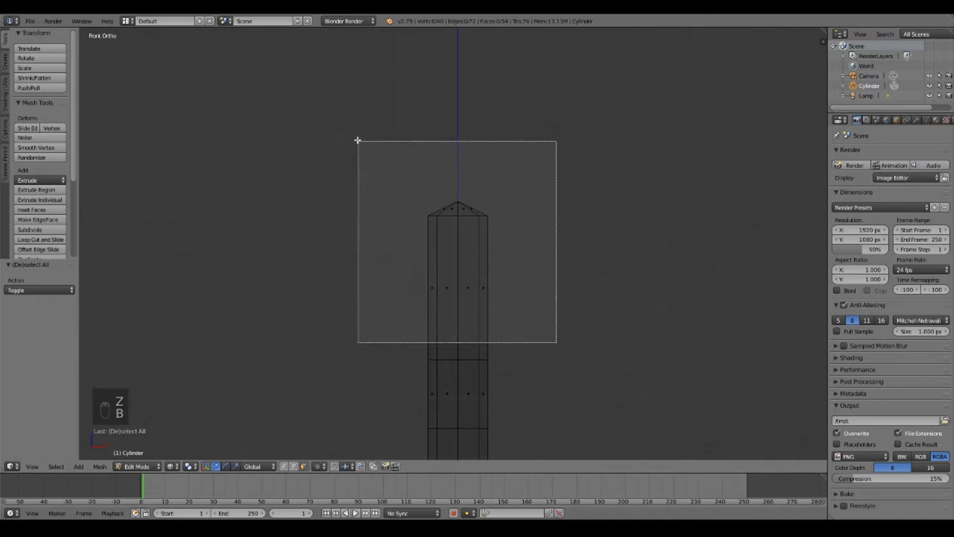
key(p)
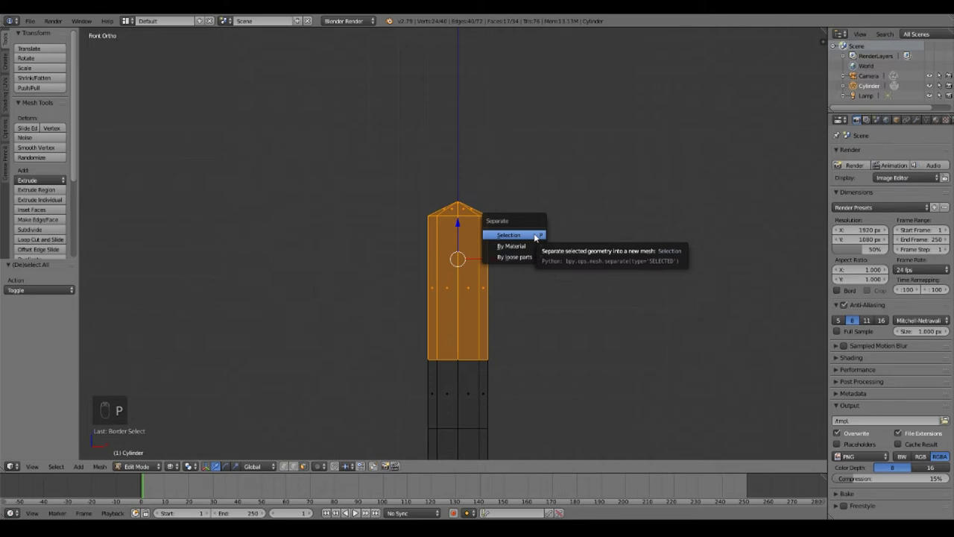
key(Tab)
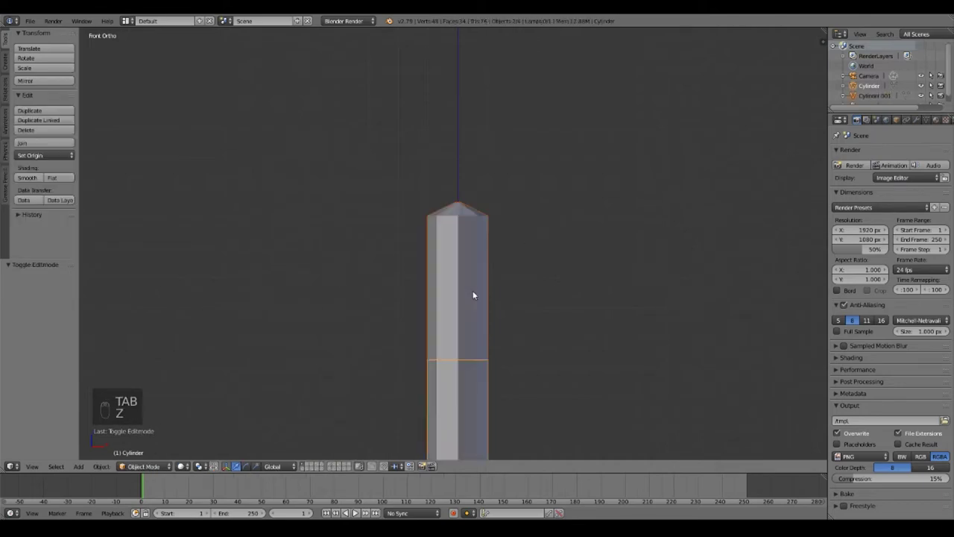
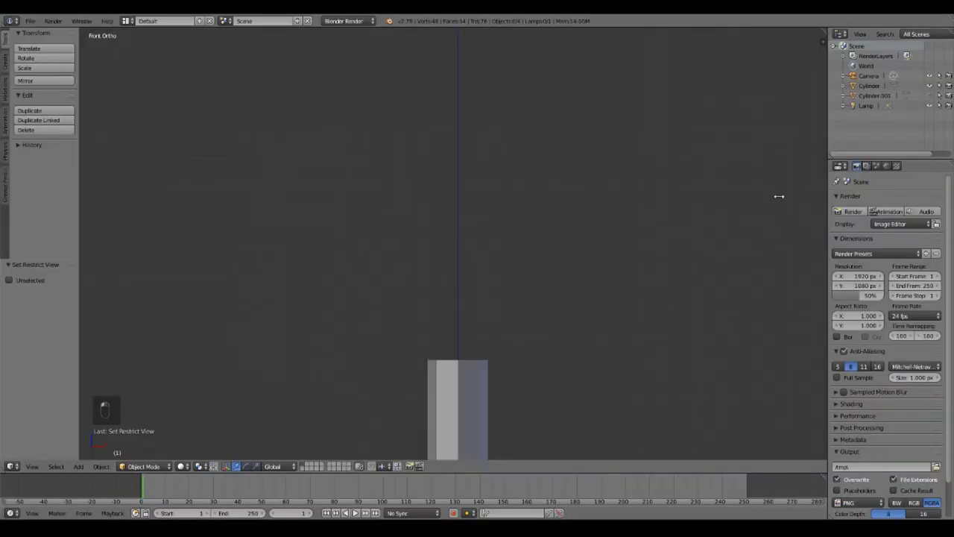
- Select the remaining lower body, check its open top in Edit Mode, and return to Object Mode
click(496, 238)
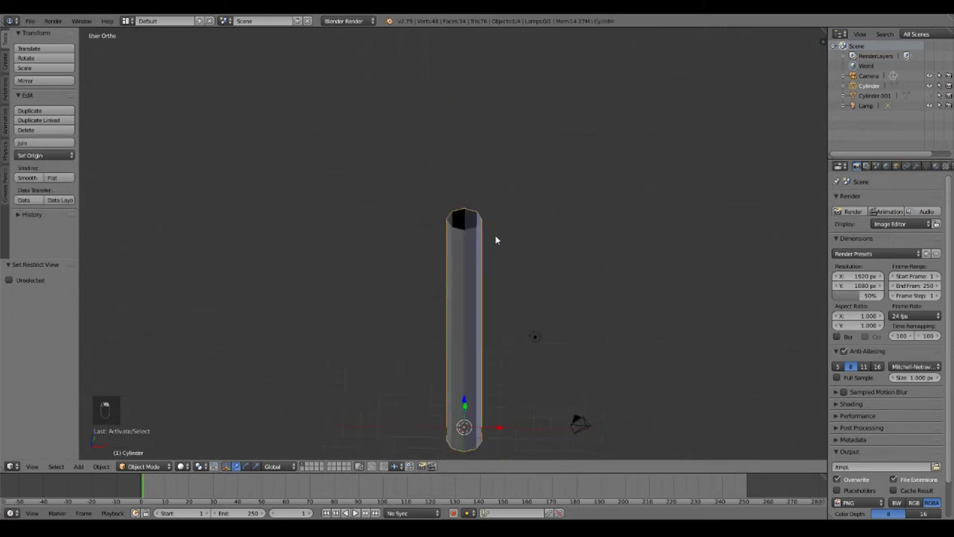
key(KP_5)
key(Tab)
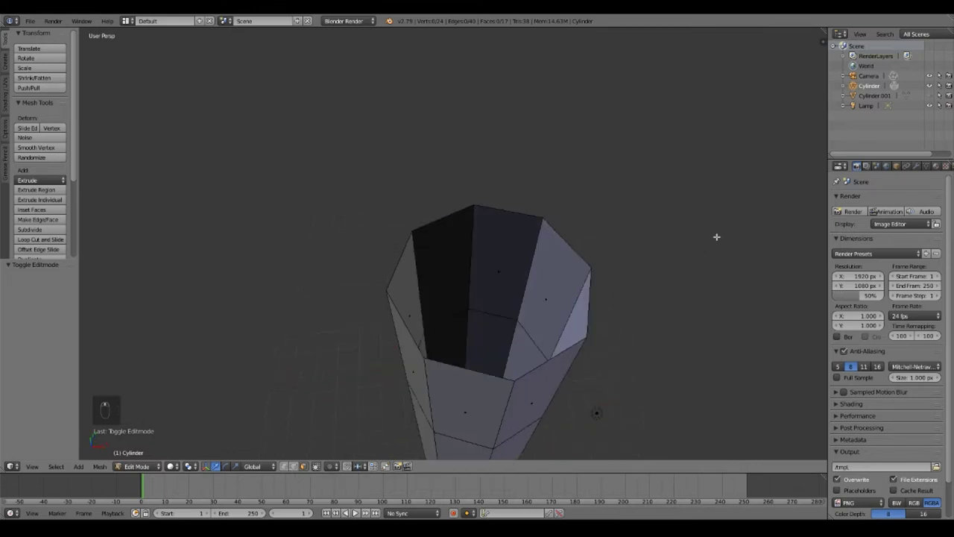
key(Tab)
key(Tab)
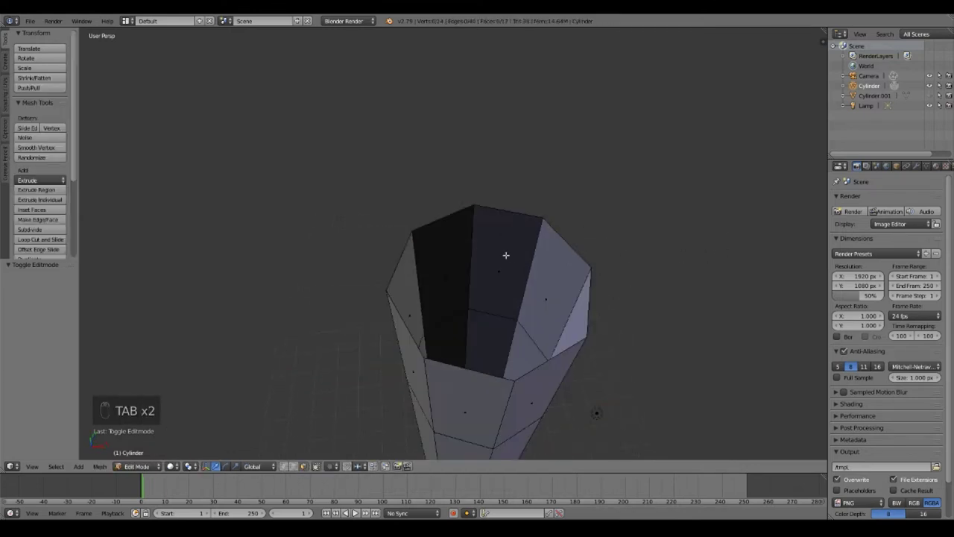
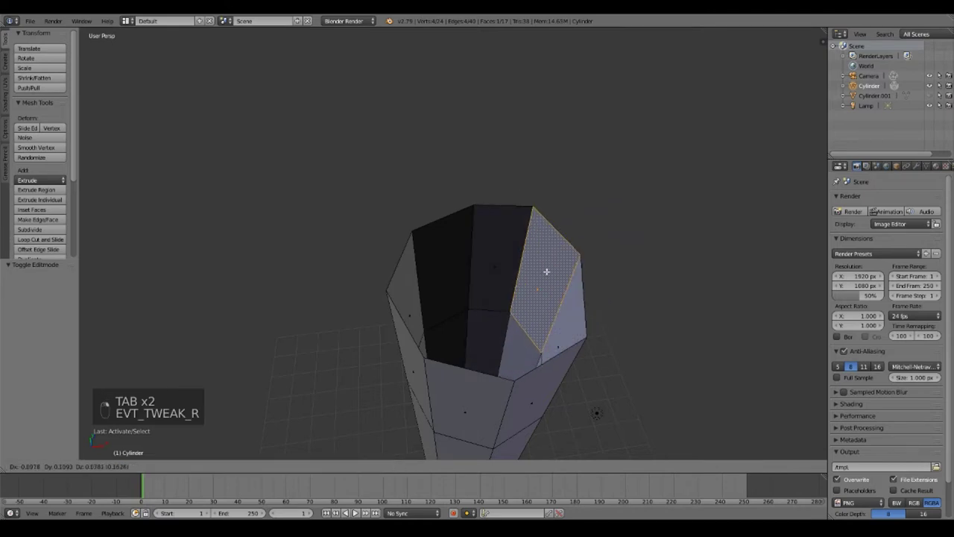
key(Tab)
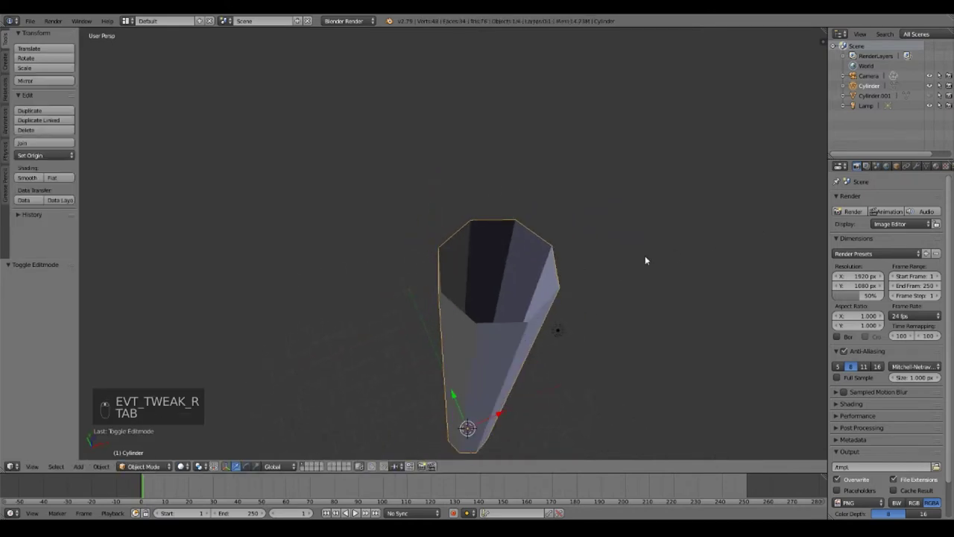
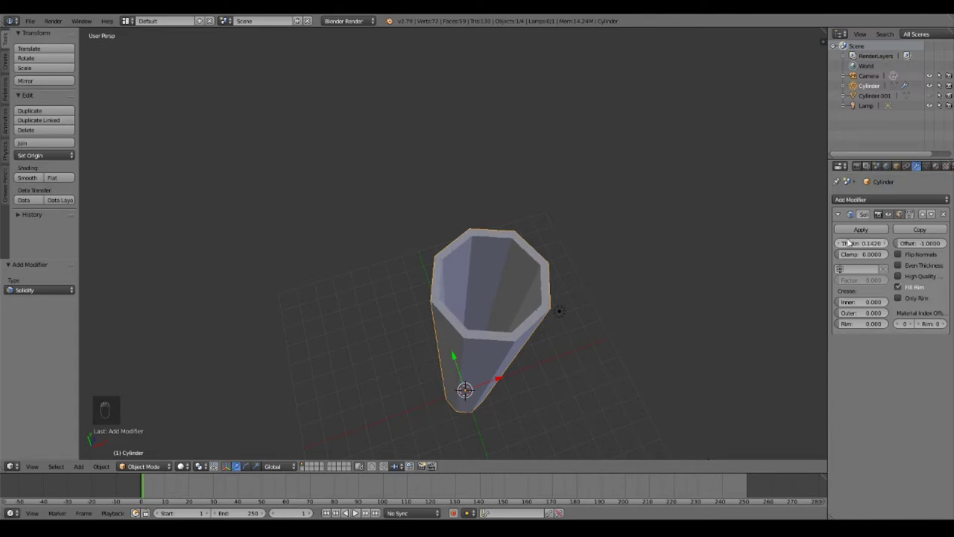
- Enter Edit Mode on the solidified tube and deselect all of its faces
key(Tab)
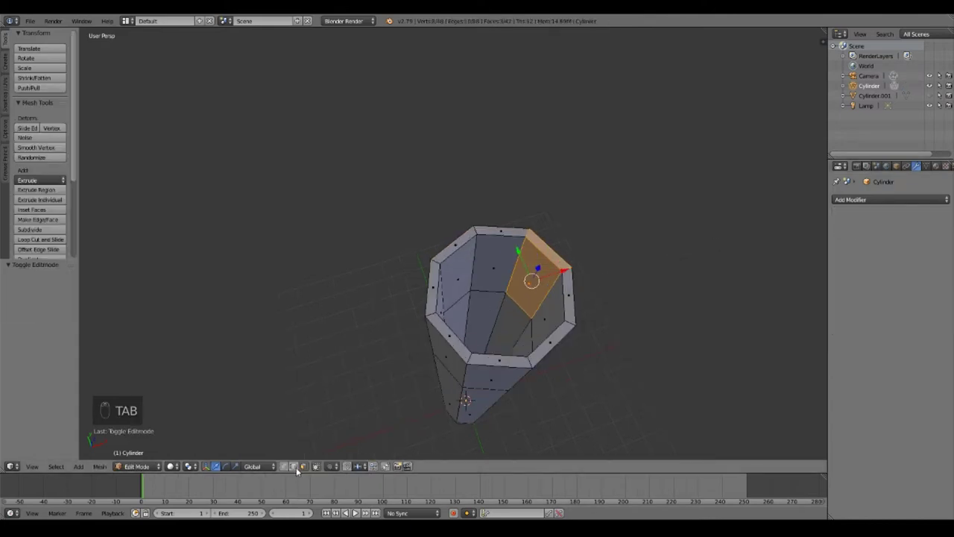
middle_click(296, 469)
key(a)
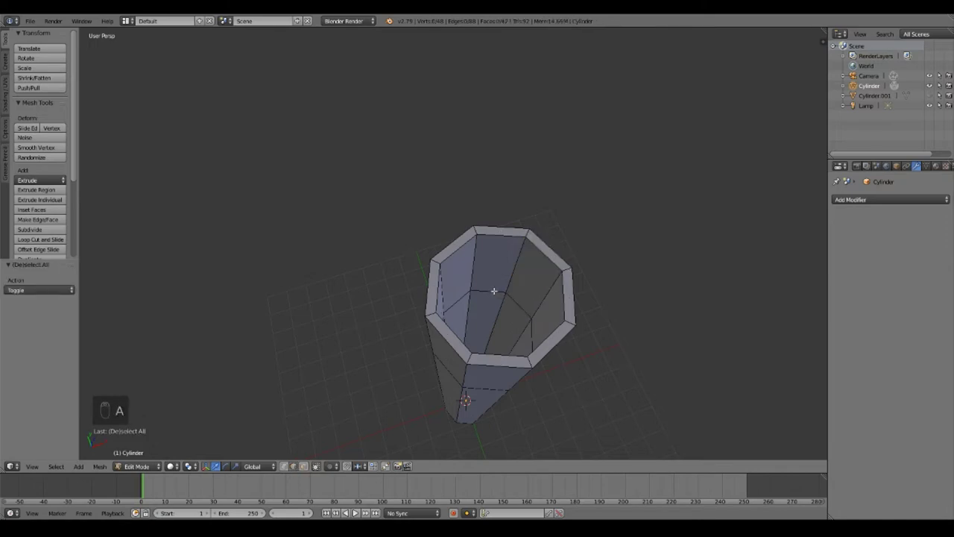
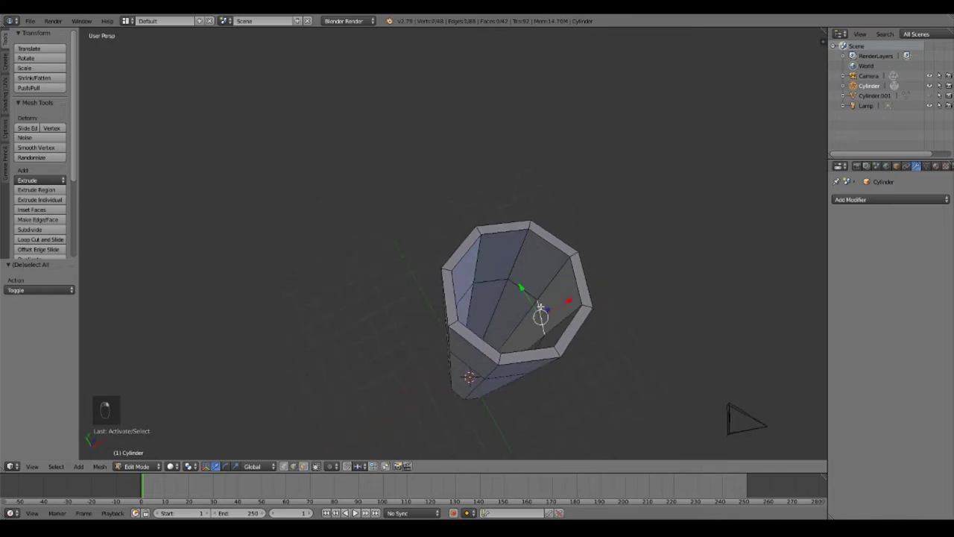
- Toggle selection of the tube mesh, fill the inner-wall edge loop with F, and return to Object Mode
key(a)
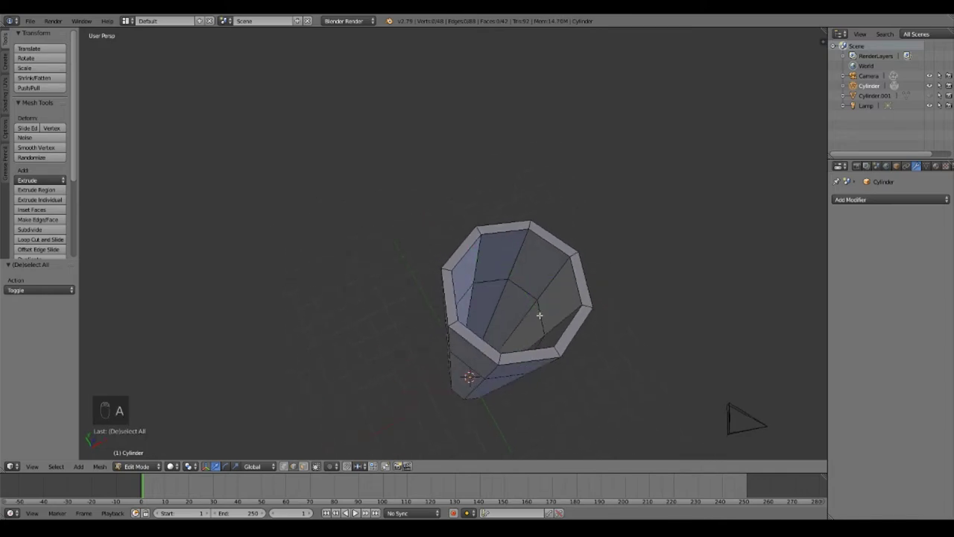
key(a)
key(a)
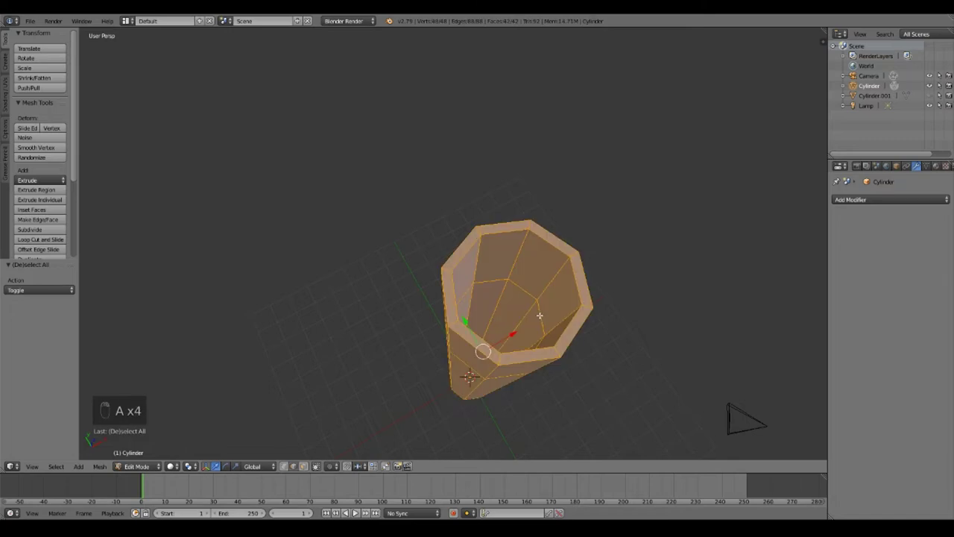
key(a)
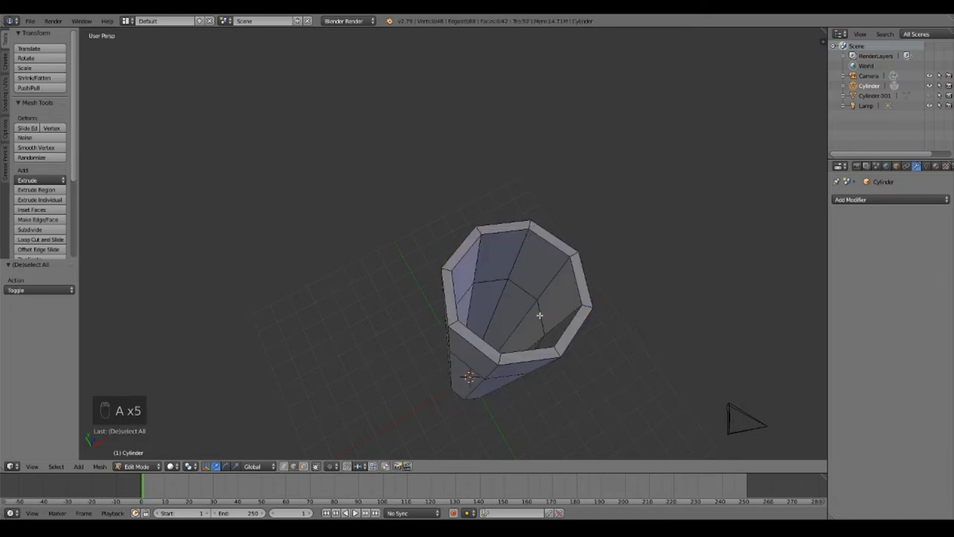
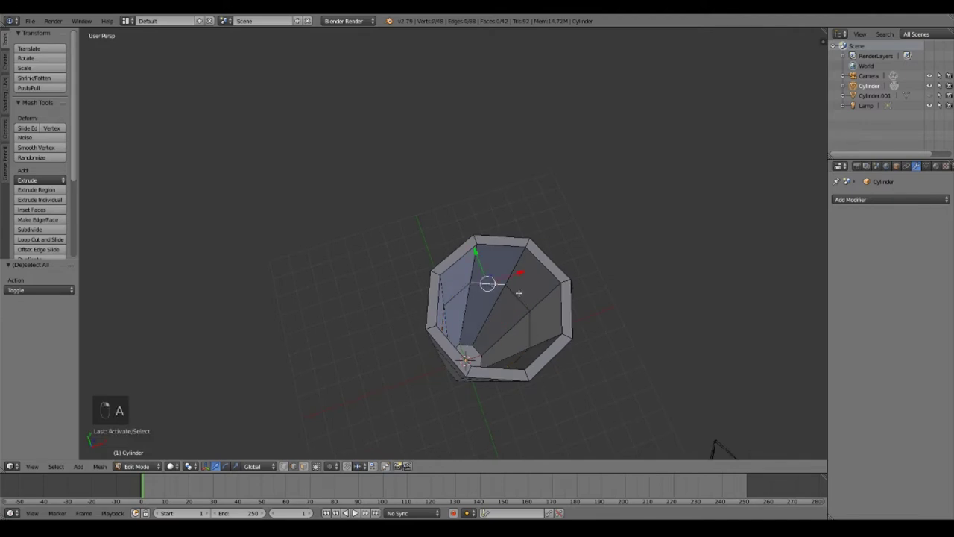
key(a)
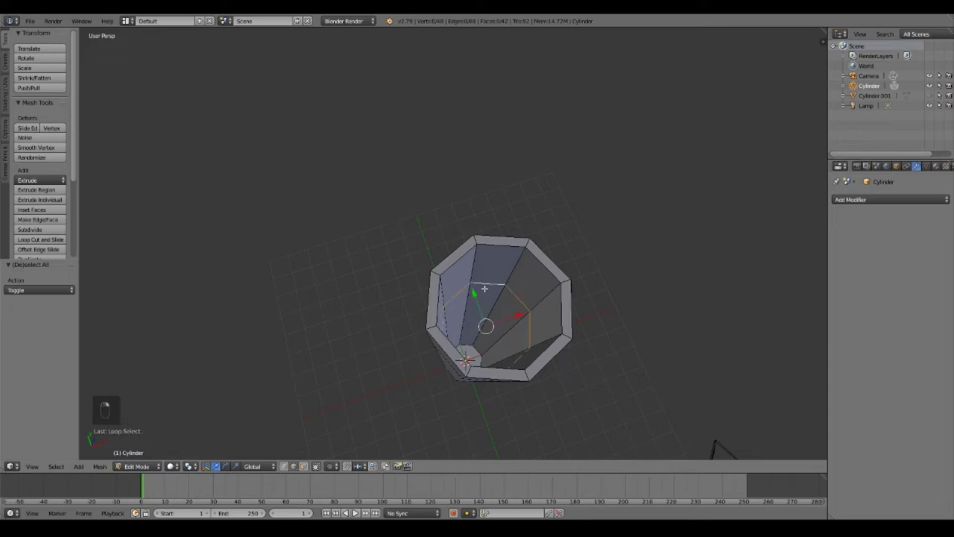
key(f)
key(Tab)
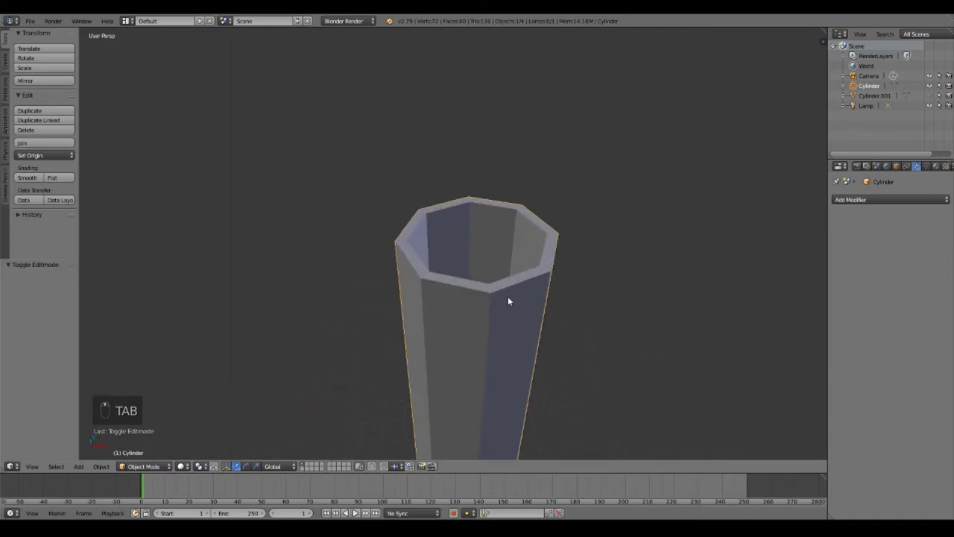
- Briefly enter and leave Edit Mode on the hollow tube
key(Tab)
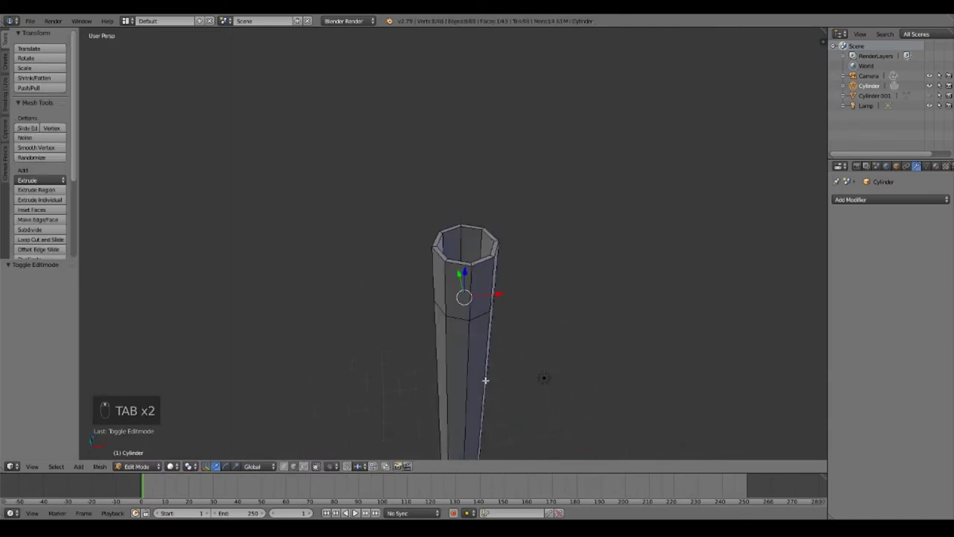
key(Tab)
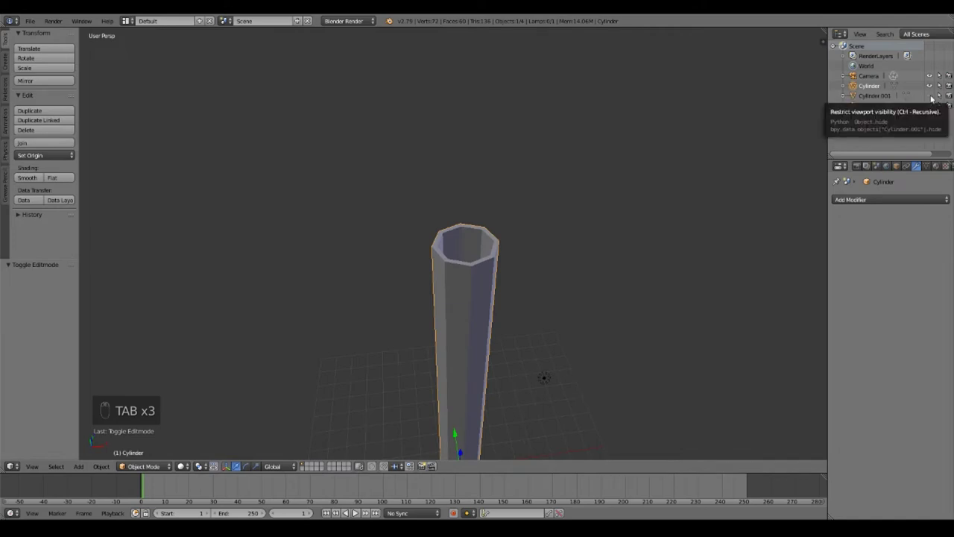
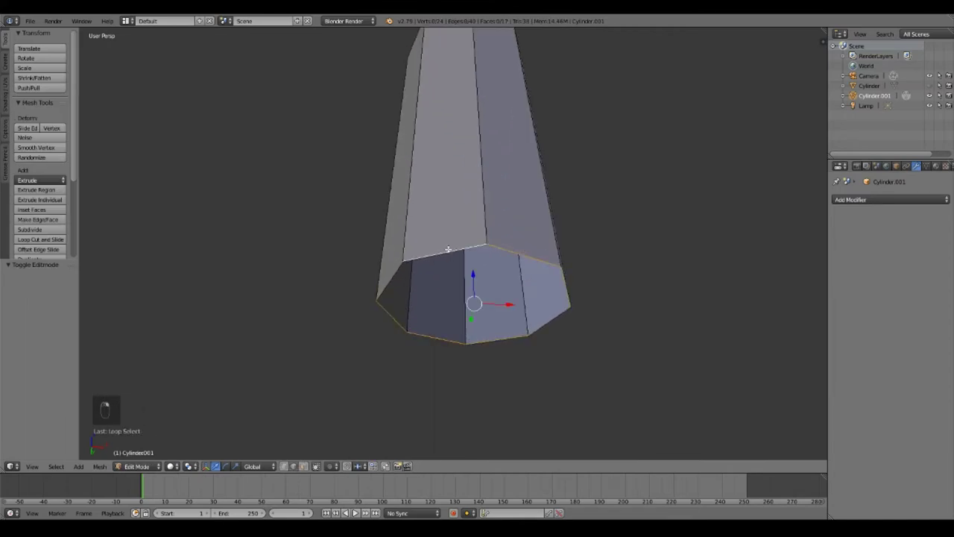
- Fill the open bottom of Cylinder.001 with a face, extrude and shrink it, and move it along Z
key(f)
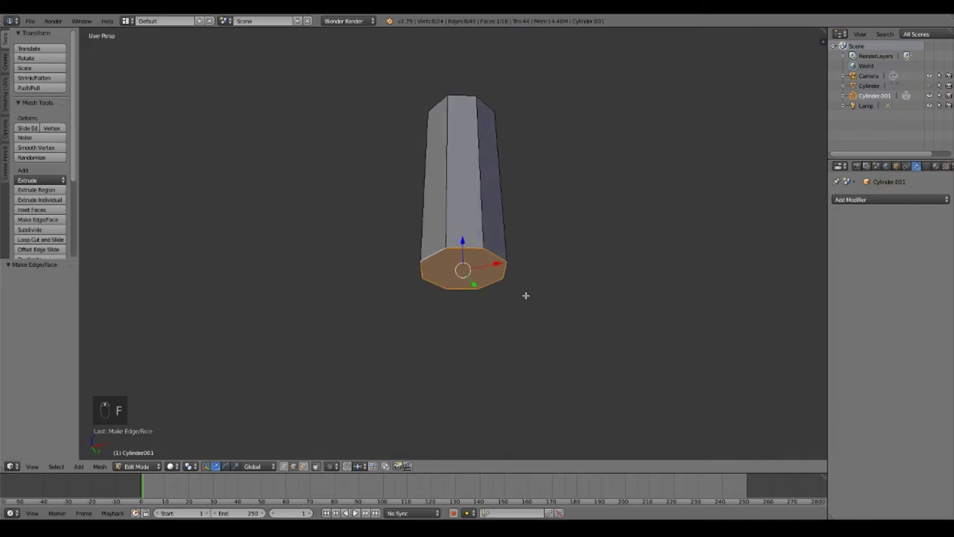
key(e)
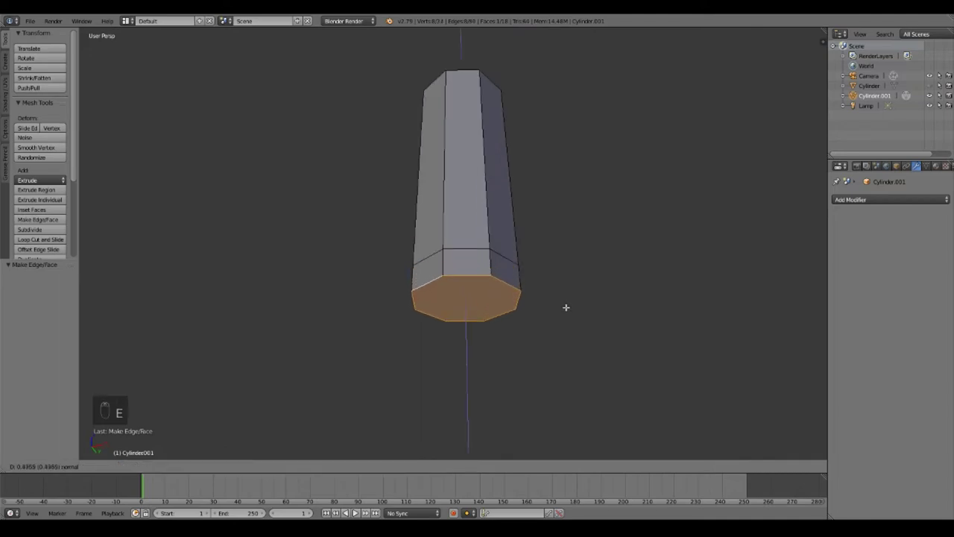
key(s)
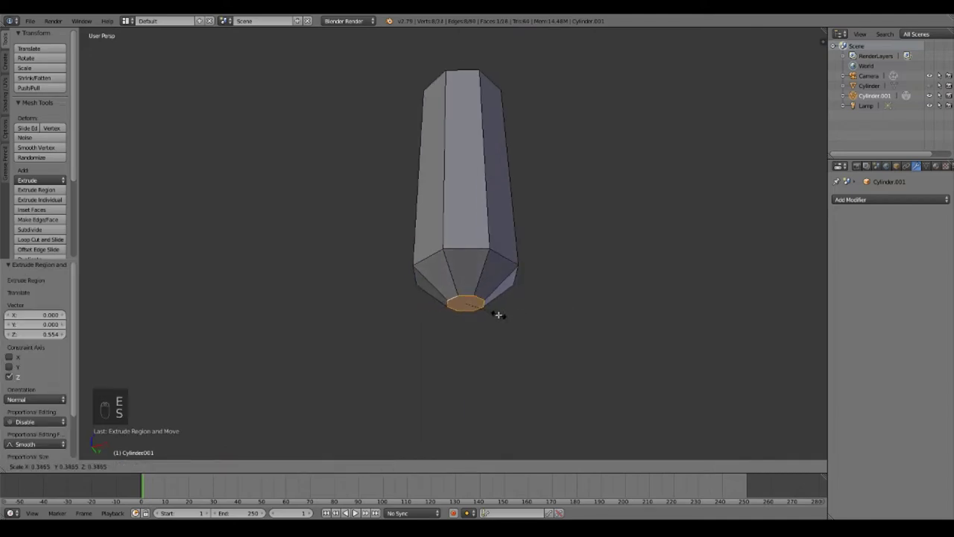
key(g)
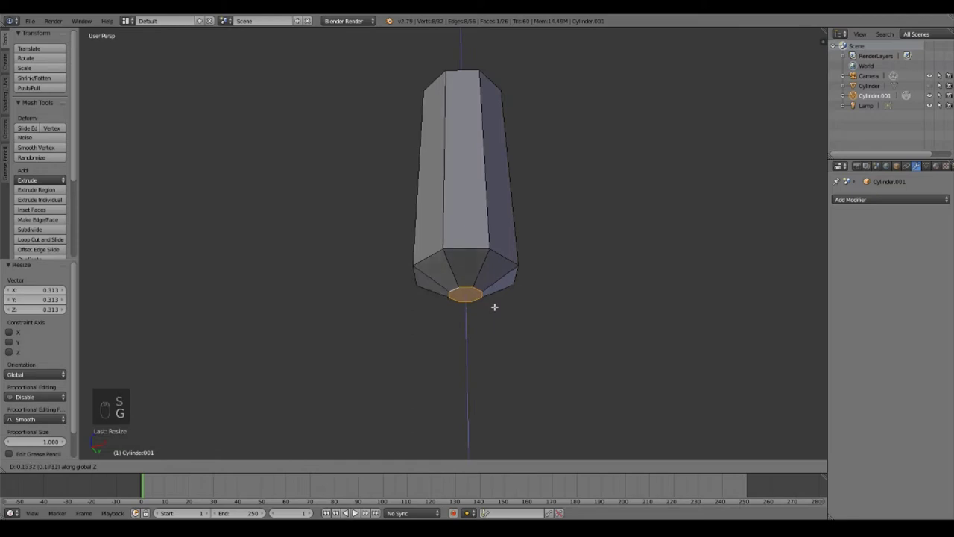
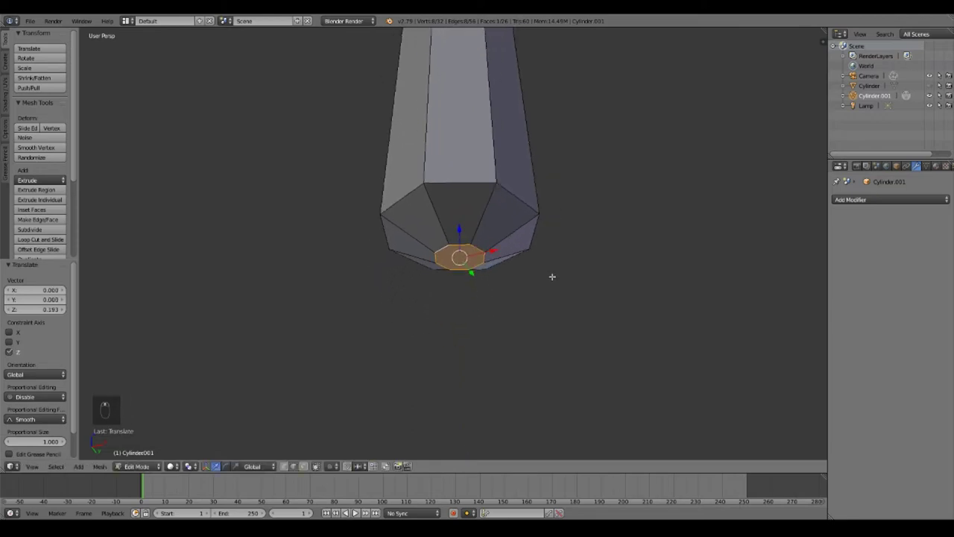
- Extrude and scale the bottom face repeatedly to form a narrow neck below the body
key(e)
key(s)
key(e)
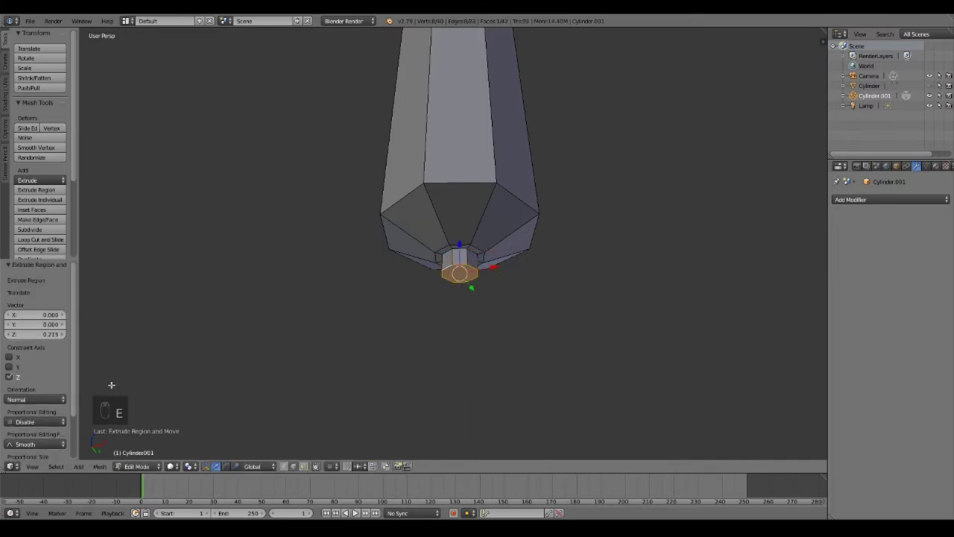
key(s)
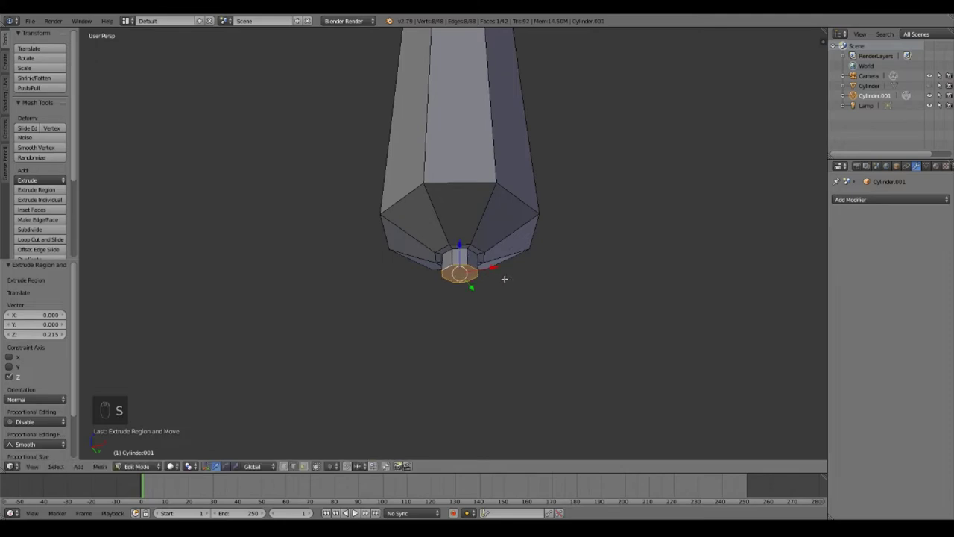
key(e)
key(s)
key(e)
key(s)
- Extrude and widen further sections into a flared bell nozzle, then return to Object Mode
key(e)
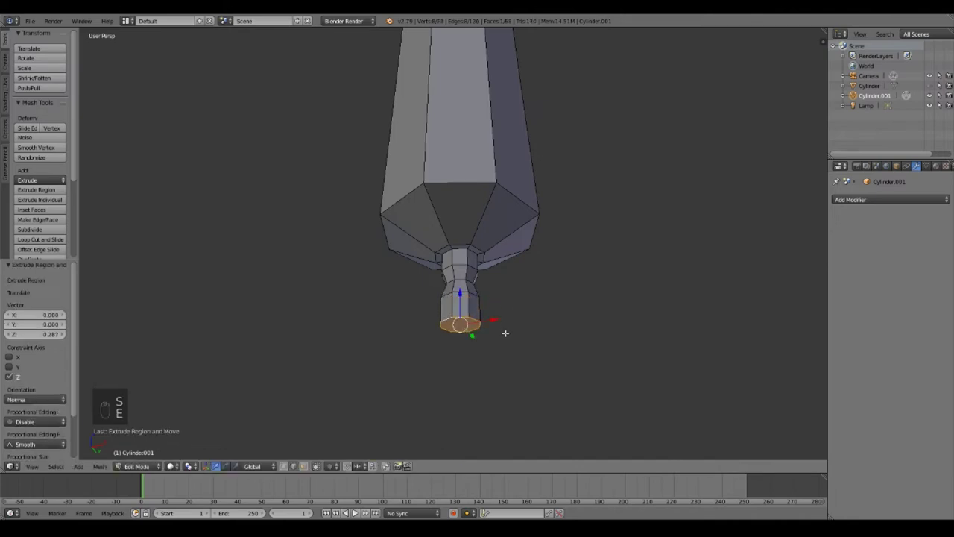
key(s)
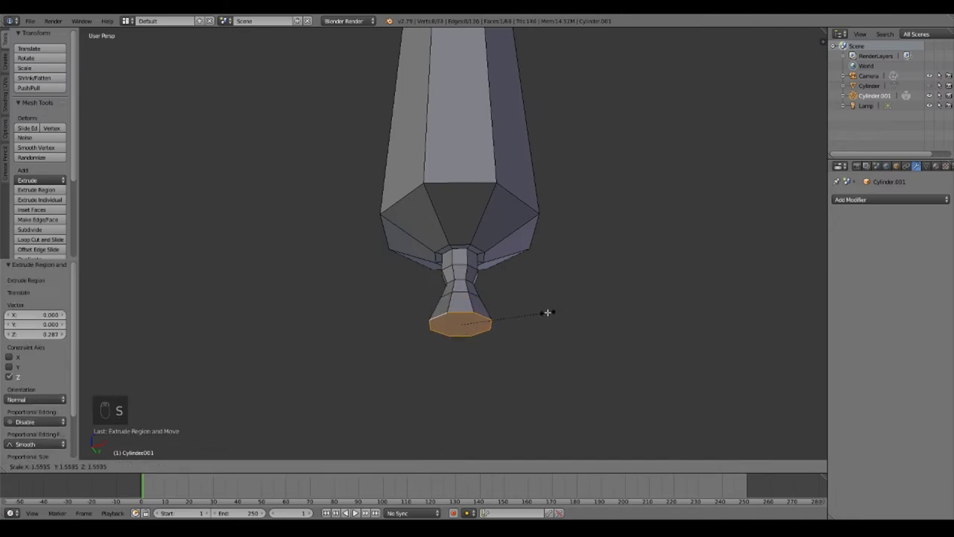
key(e)
key(s)
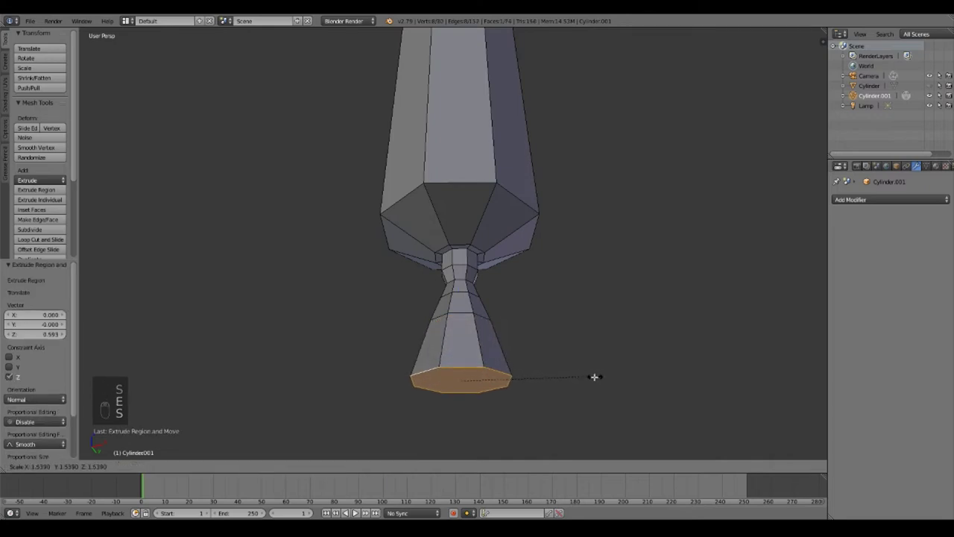
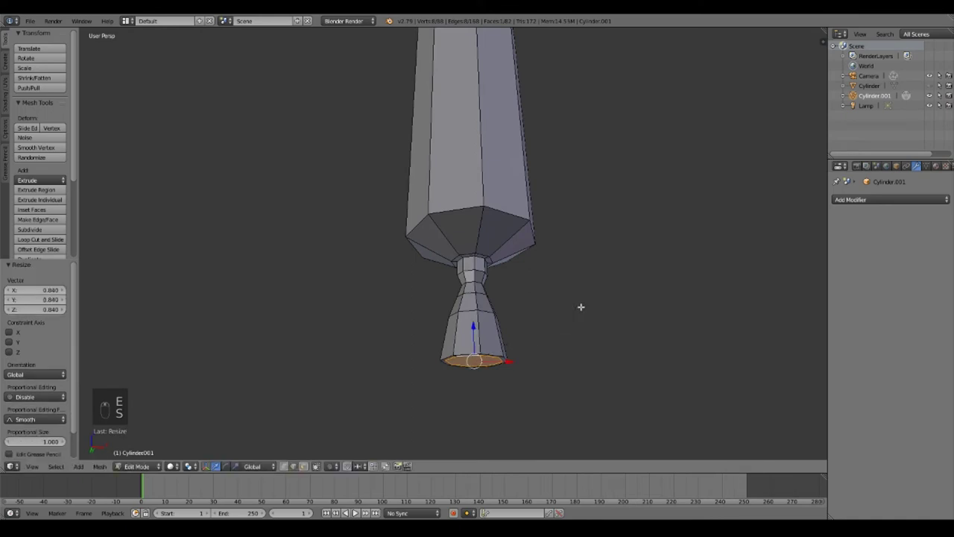
key(e)
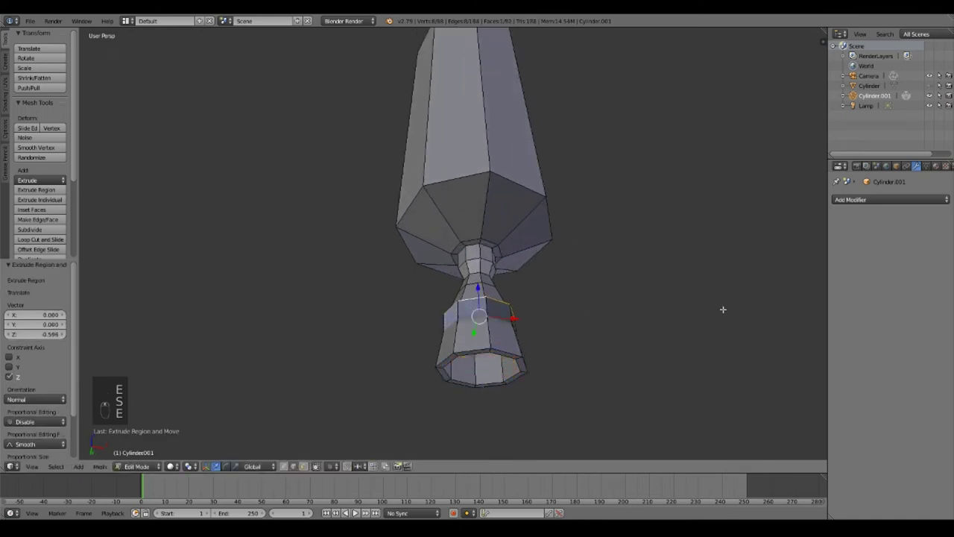
key(s)
key(Tab)
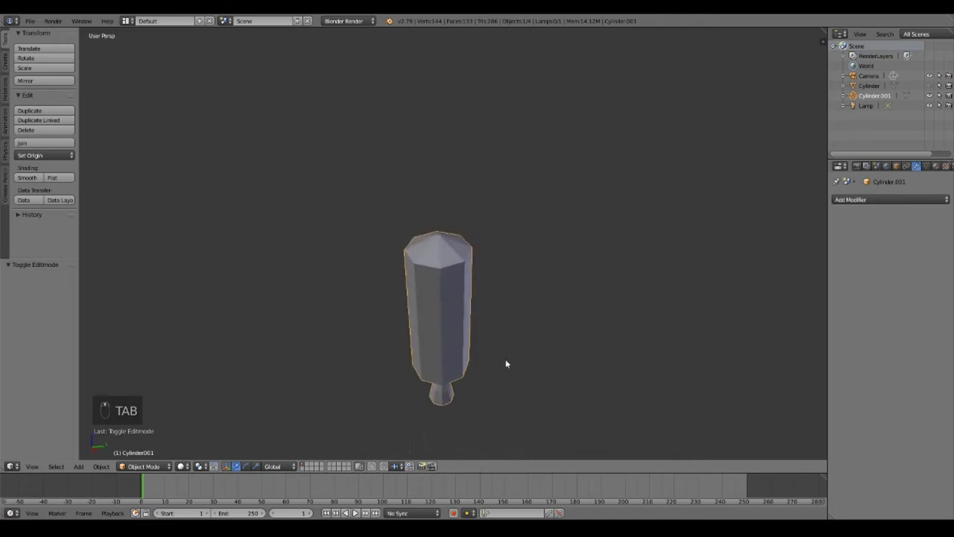
- In Edit Mode on Cylinder.001, scale the top vertex to about 0.717 to blunt the nose, then exit
key(Tab)
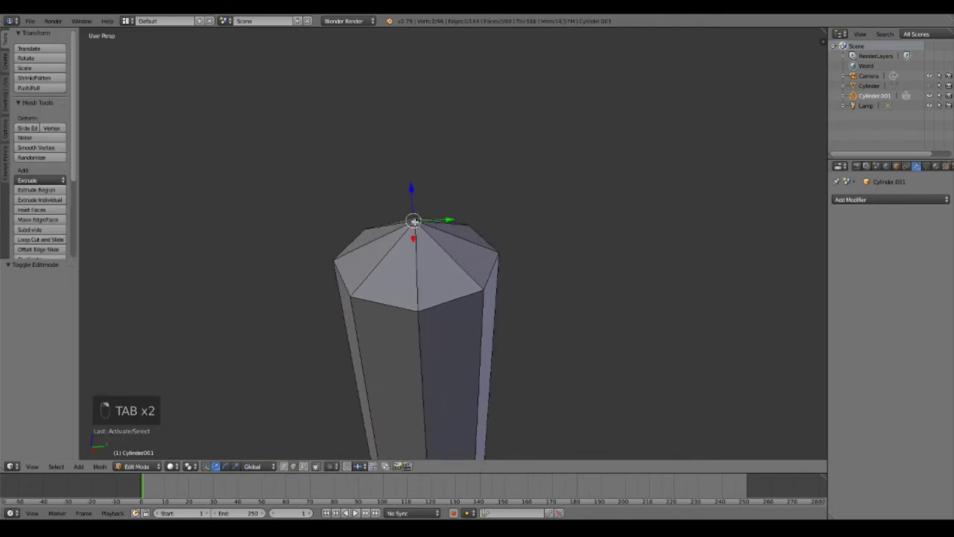
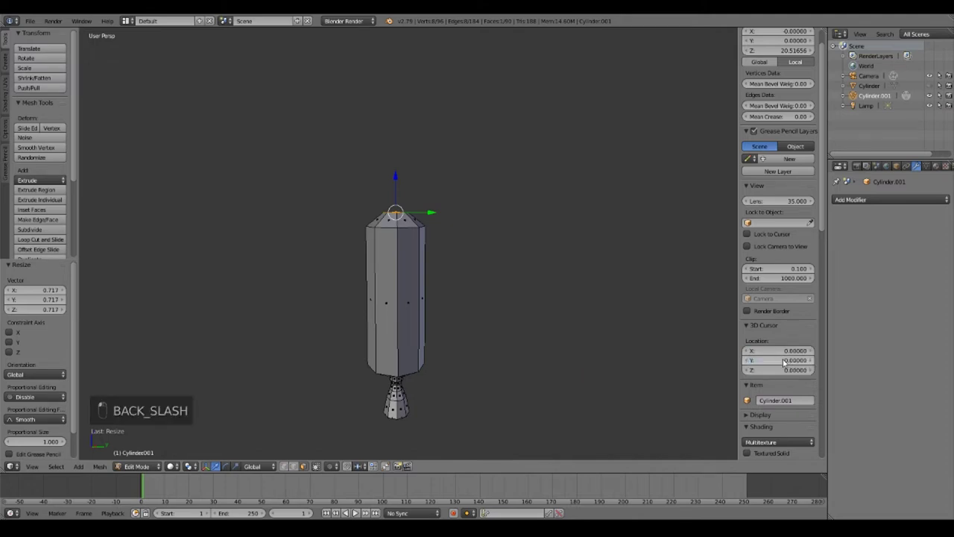
key(n)
key(n)
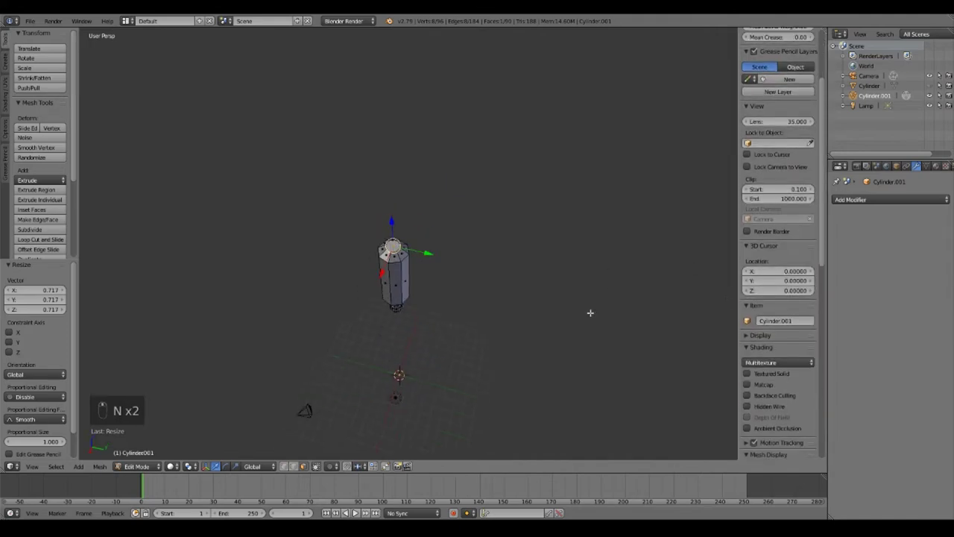
key(n)
key(Tab)
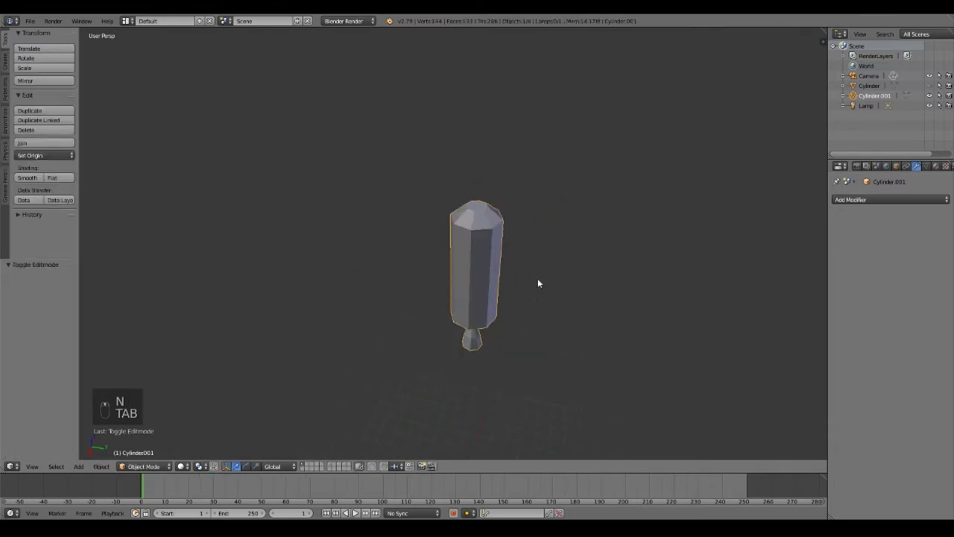
- Extrude and shrink the tall cylinder's bottom face into a rim with a recessed inner opening
key(a)
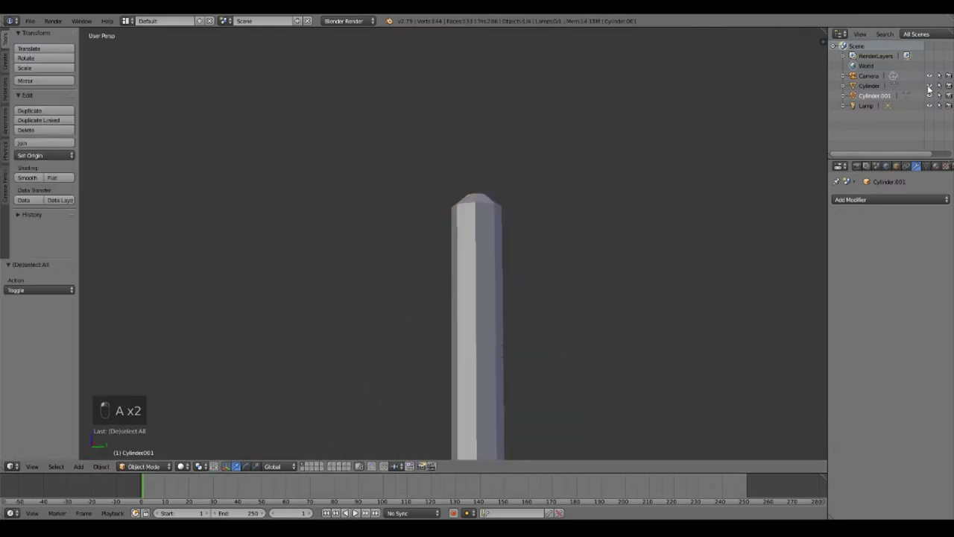
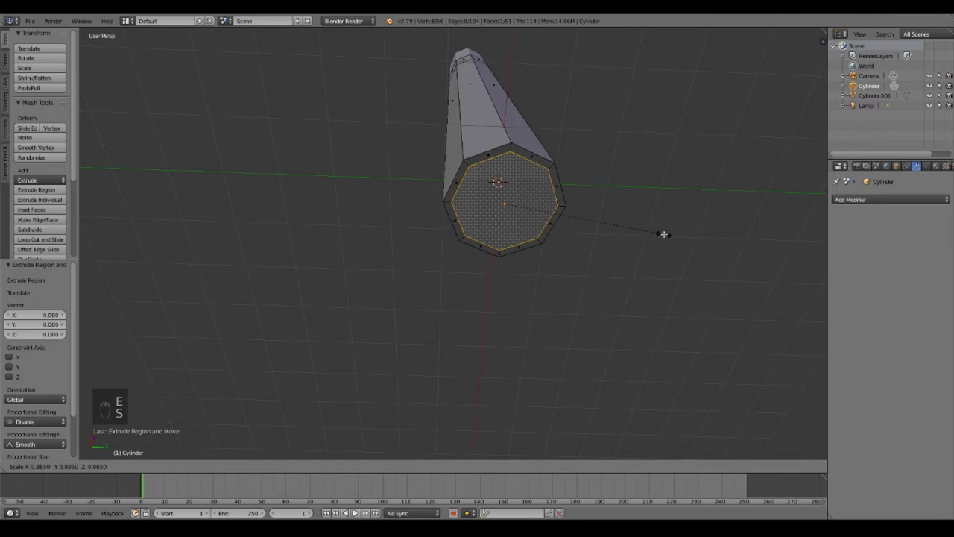
key(e)
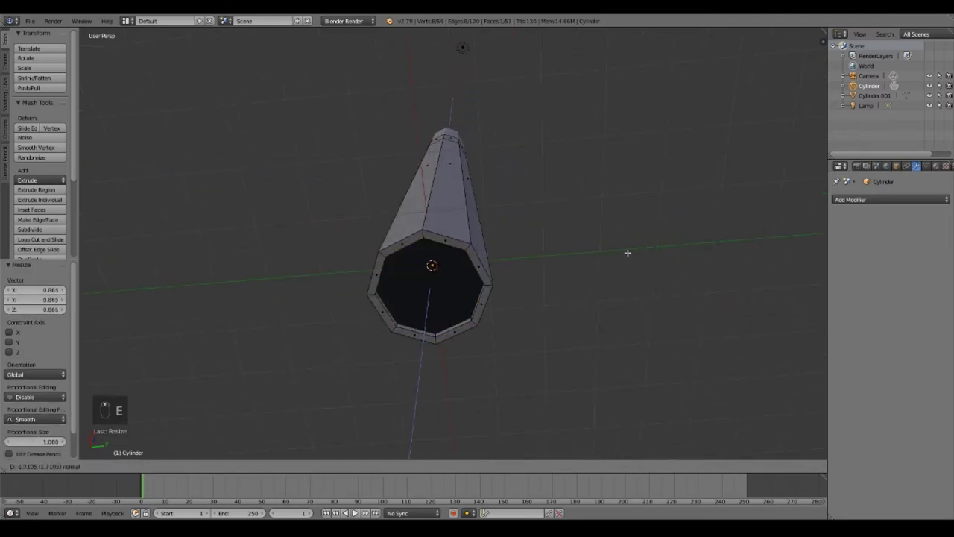
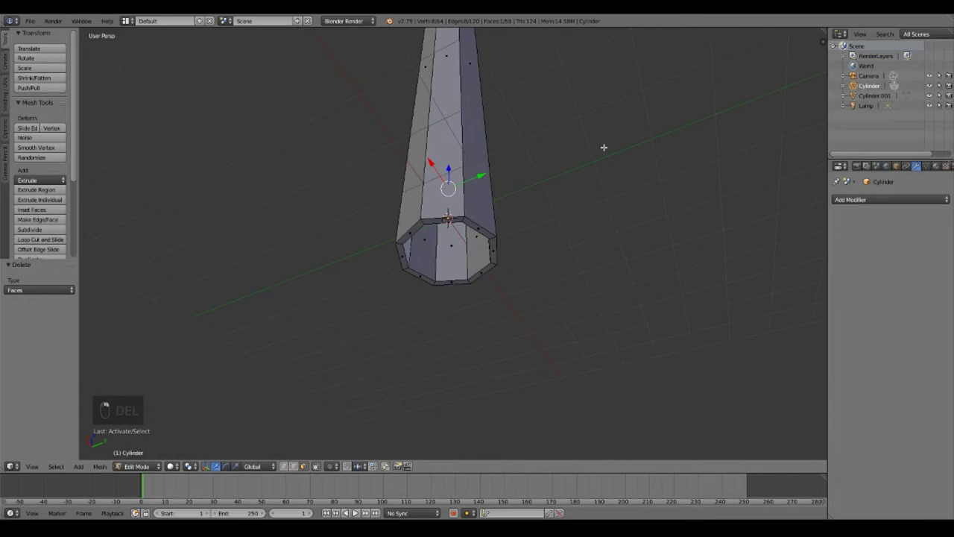
key(s)
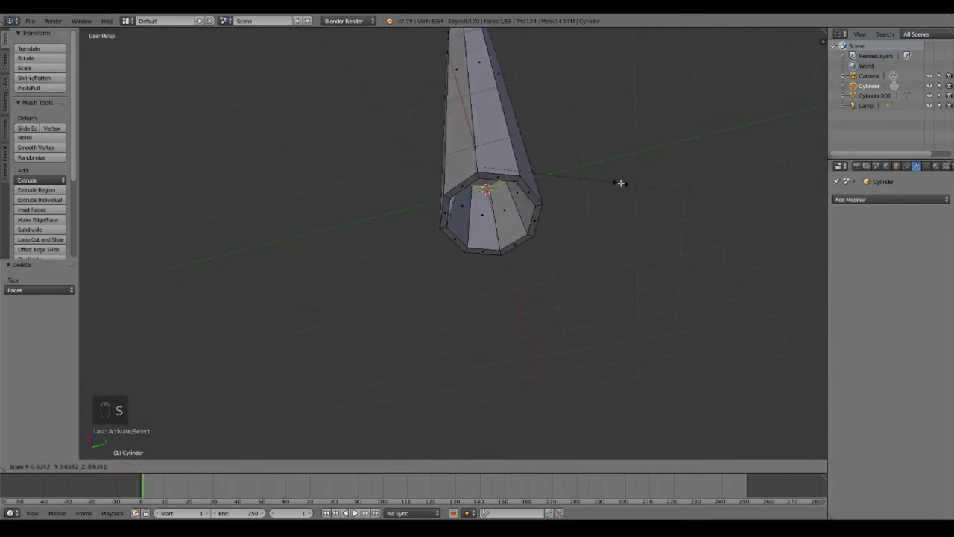
key(s)
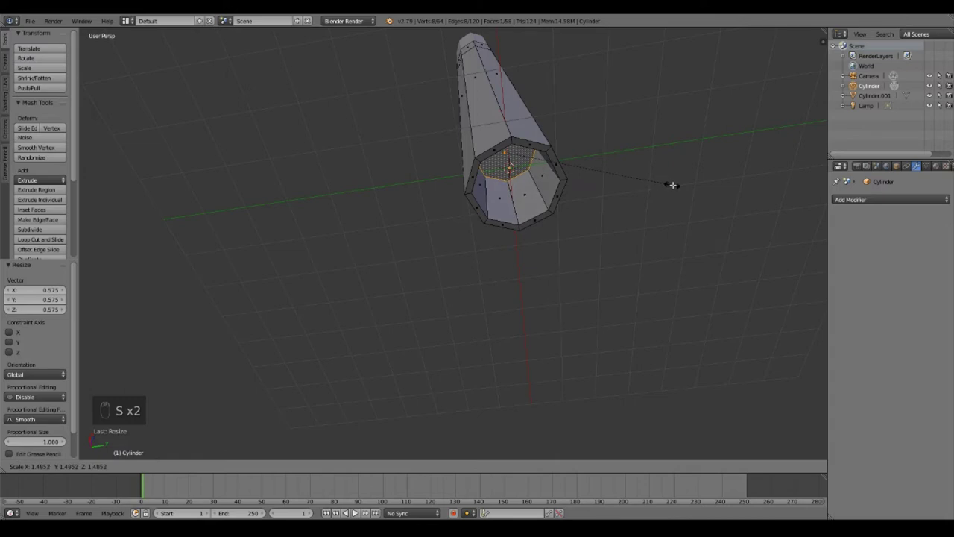
key(e)
key(s)
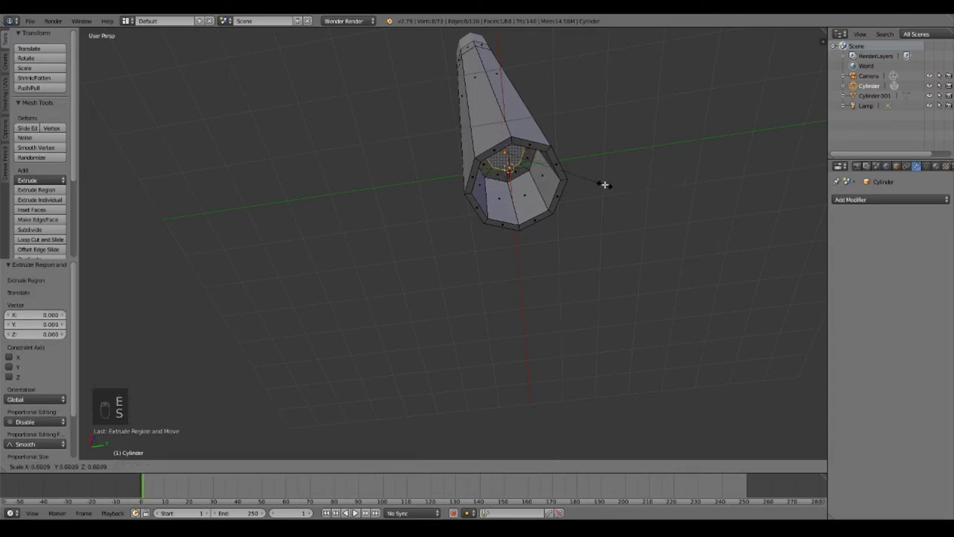
key(e)
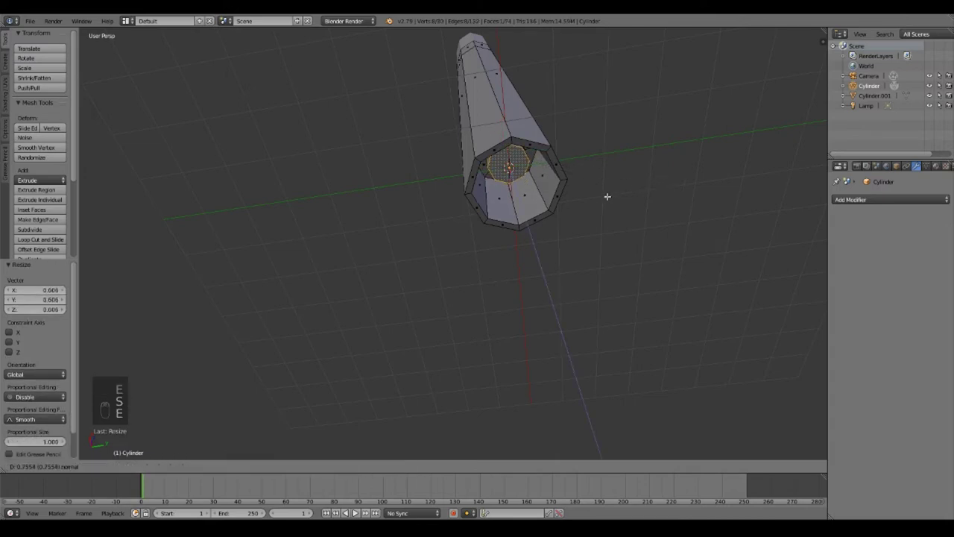
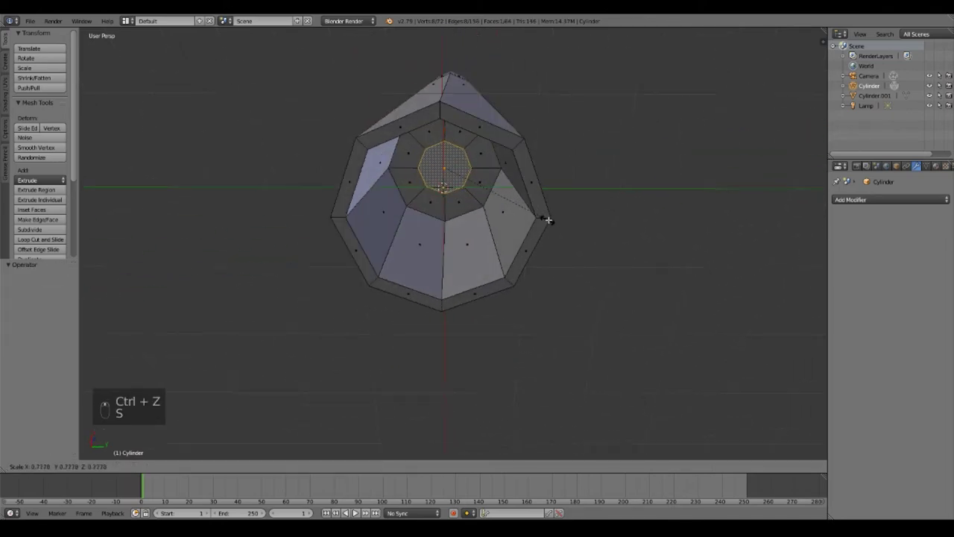
key(e)
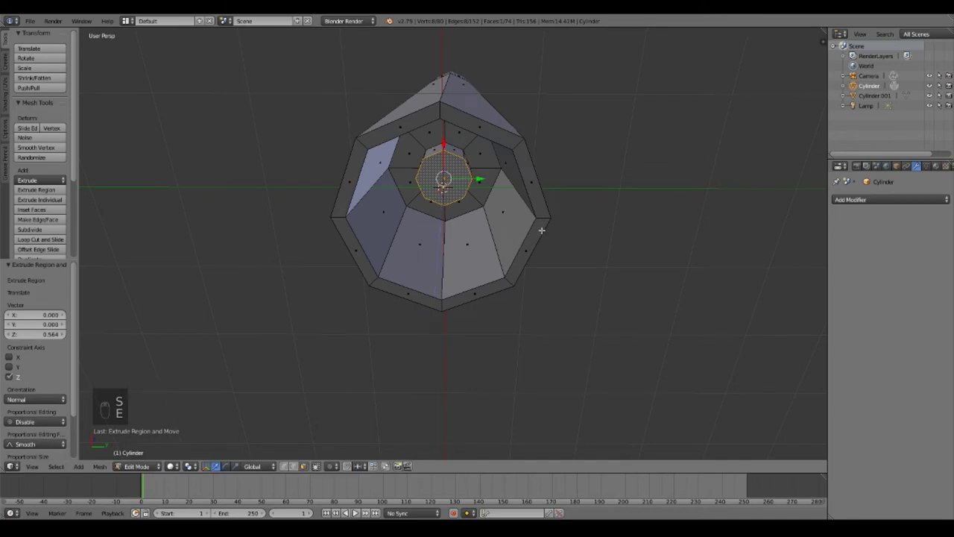
key(g)
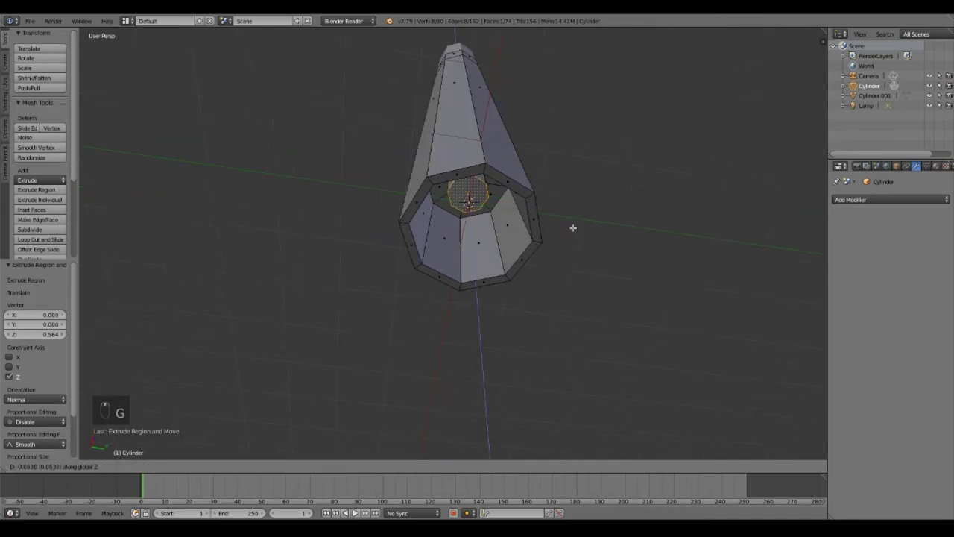
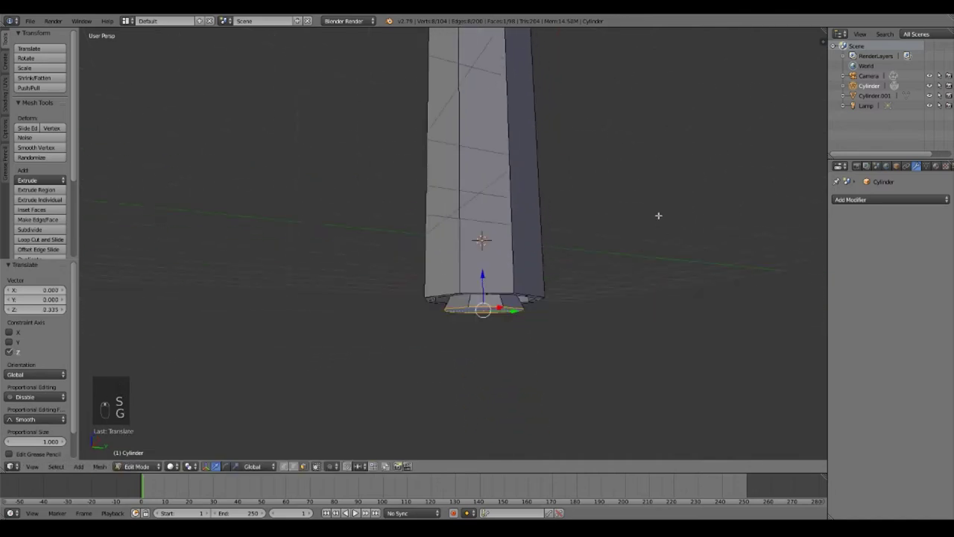
- Extrude and scale further layers to form the stepped nozzle end, then return to Object Mode
key(e)
key(s)
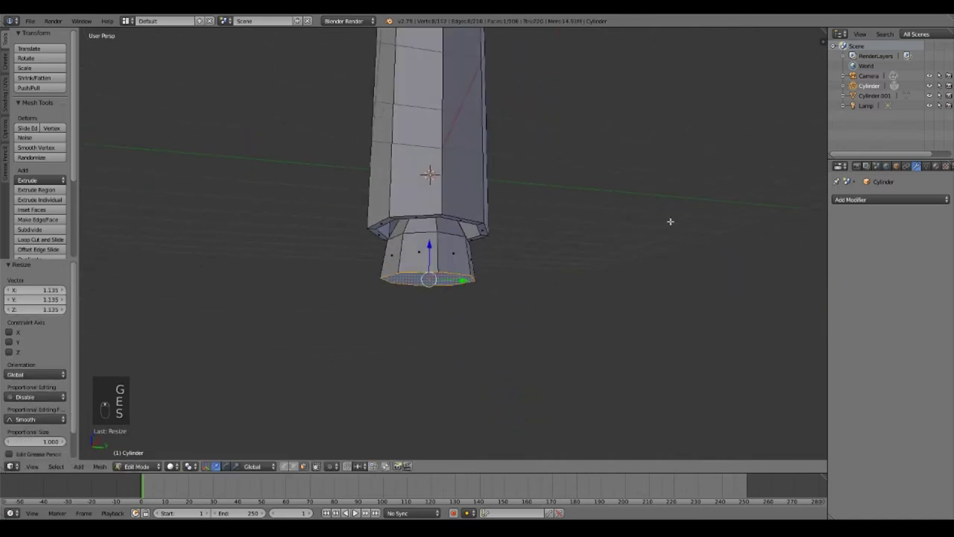
key(e)
key(s)
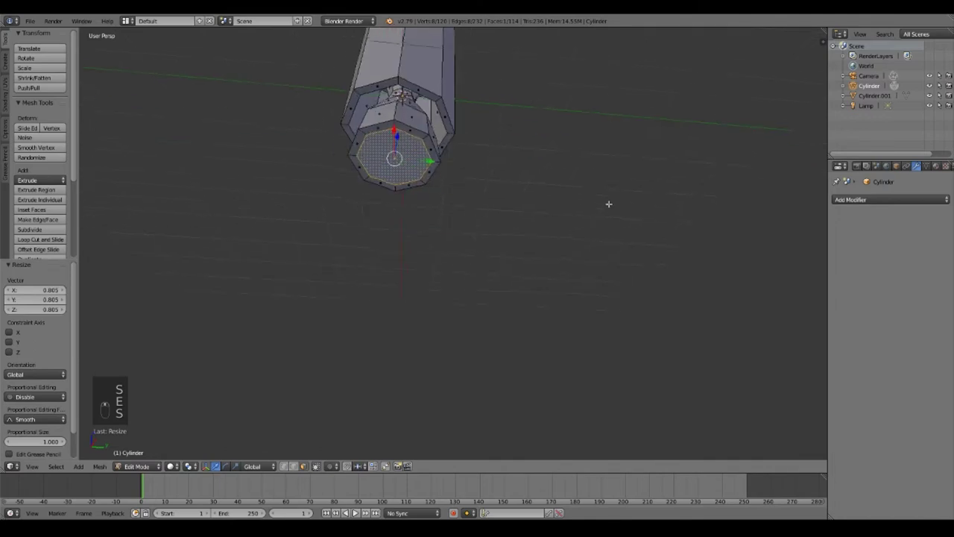
key(e)
key(s)
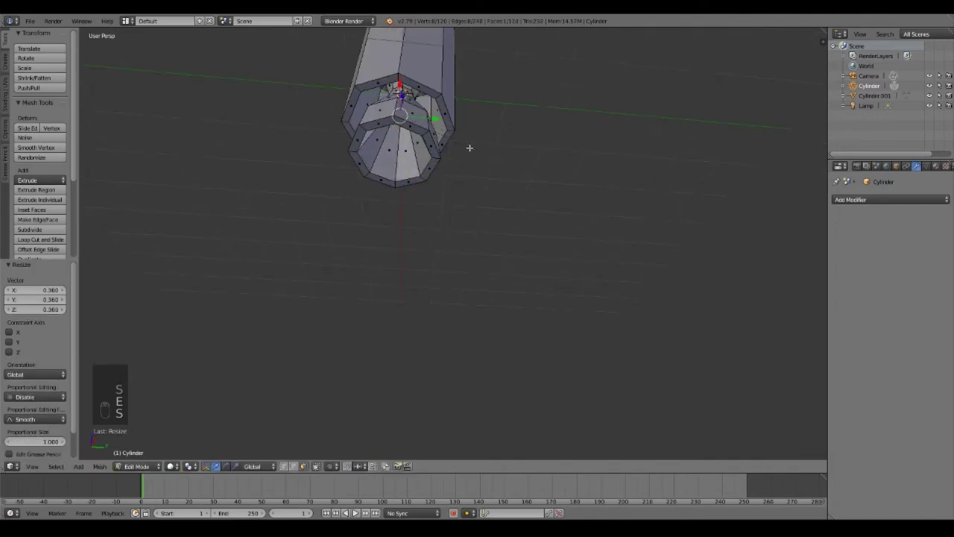
key(Tab)
key(a)
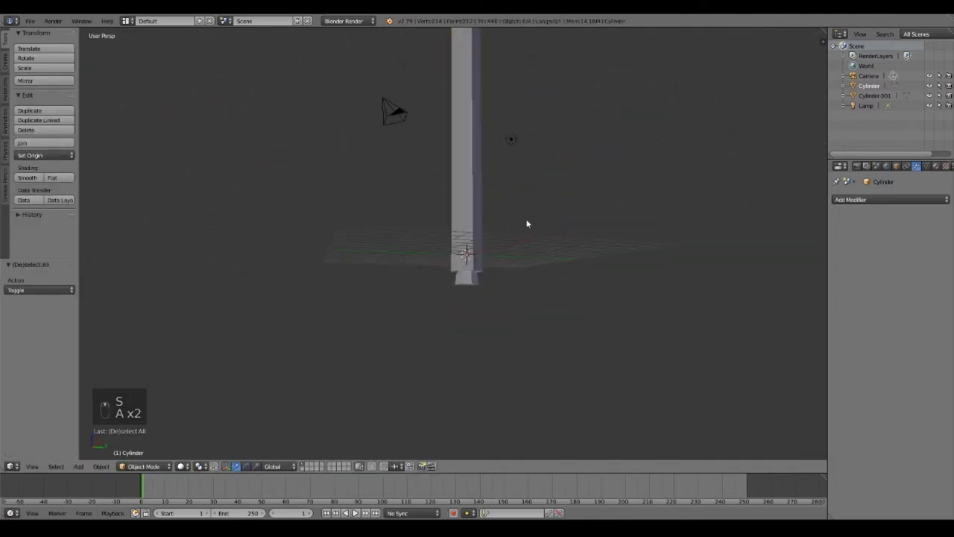
- Add a new eight-sided cylinder and lower it onto the top of the rocket body
drag(482, 259, 536, 214)
key(a)
key(shift+a)
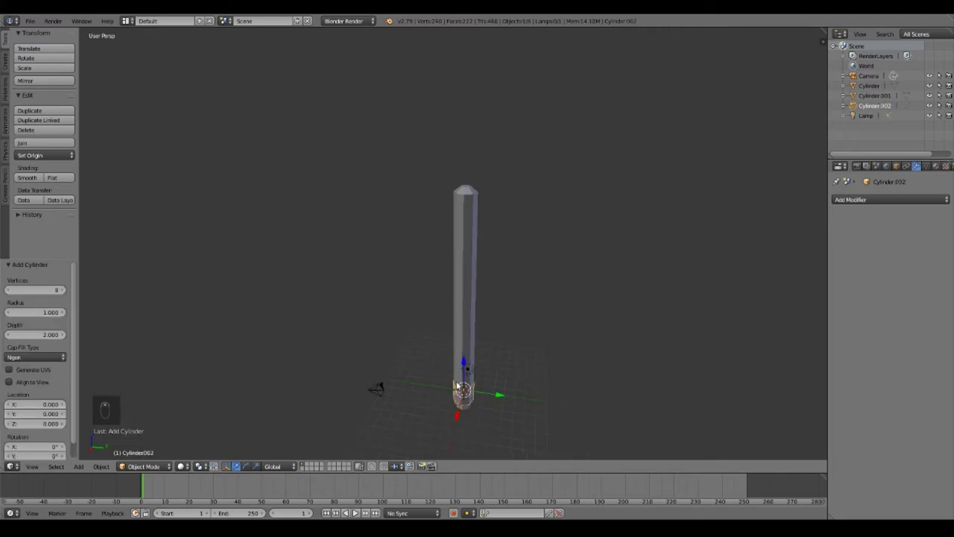
key(g)
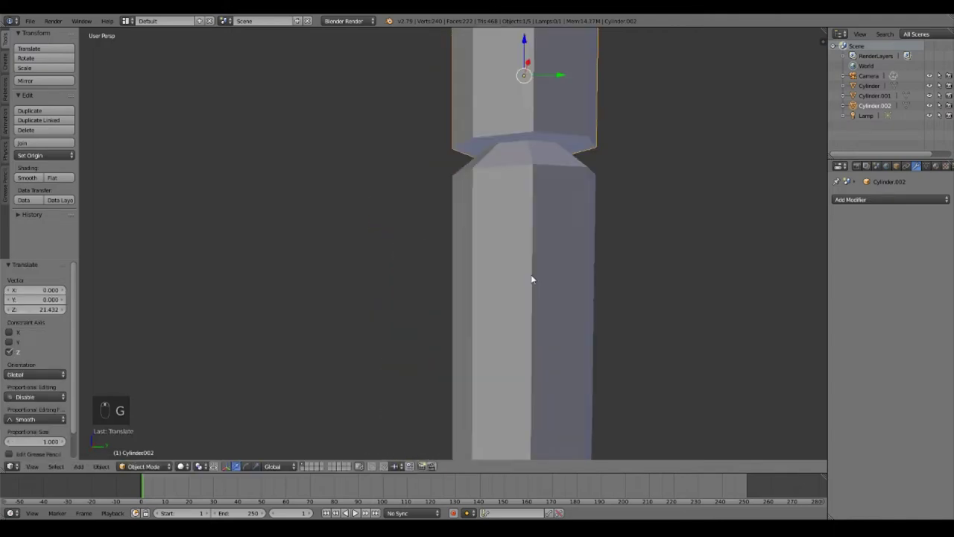
key(g)
drag(532, 276, 533, 302)
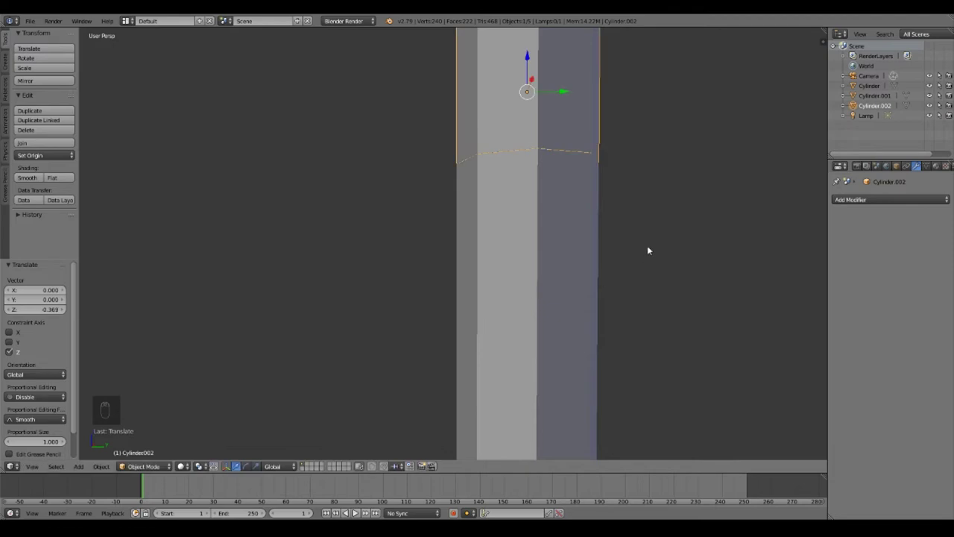
key(a)
click(572, 224)
- Adjust the top cylinder's vertical position along Z until it sits on the body
key(g)
key(a)
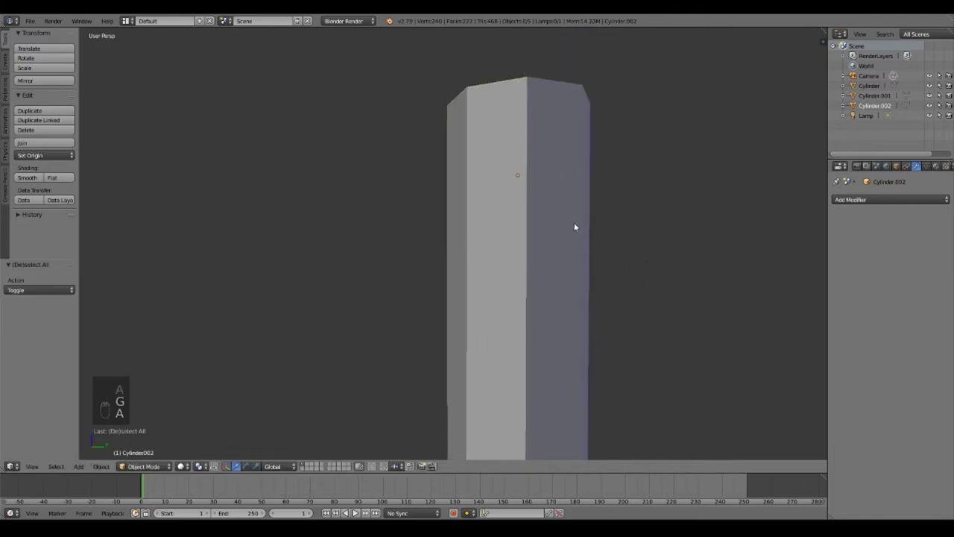
key(g)
key(a)
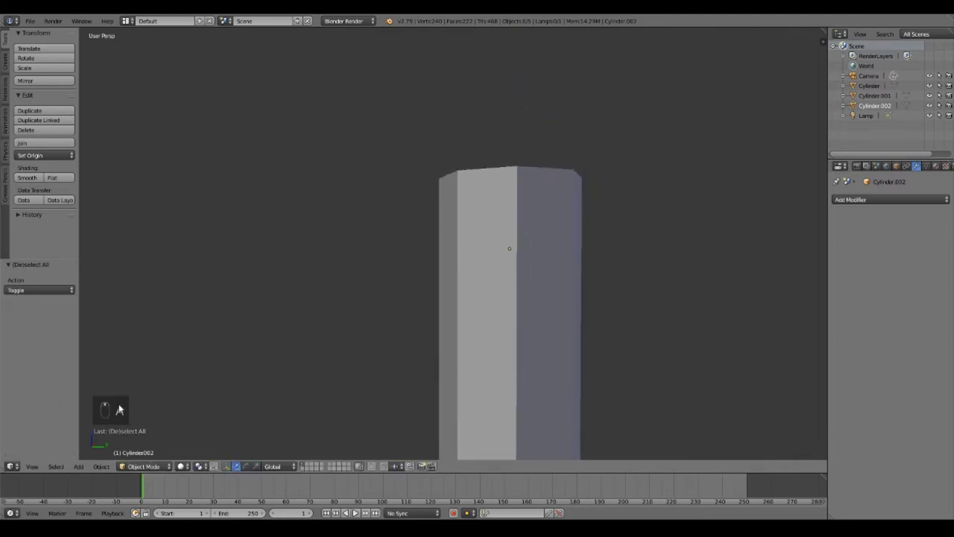
drag(493, 249, 501, 245)
key(g)
key(g)
key(z)
key(z)
key(g)
key(g)
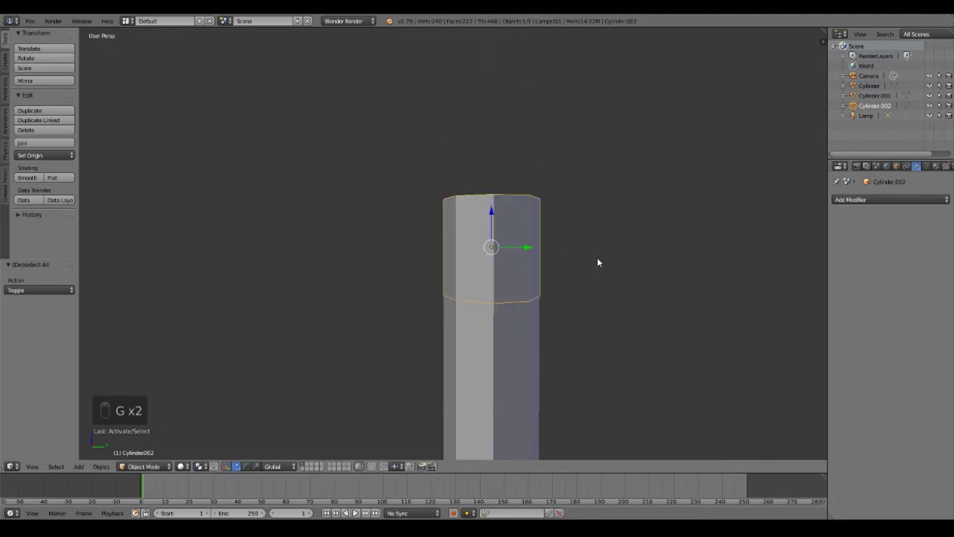
key(g)
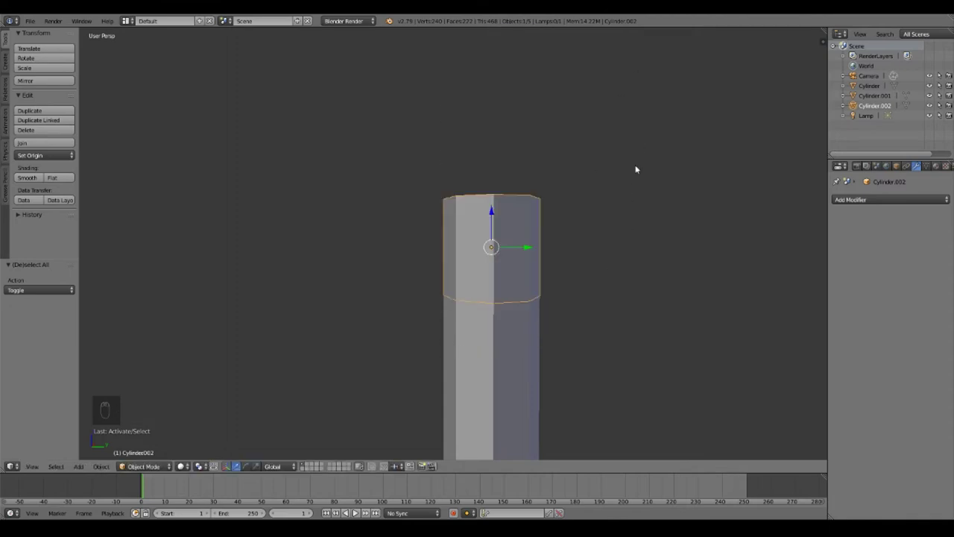
- Nudge and scale the top piece, then rotate it around Z so its facets align with the body
key(g)
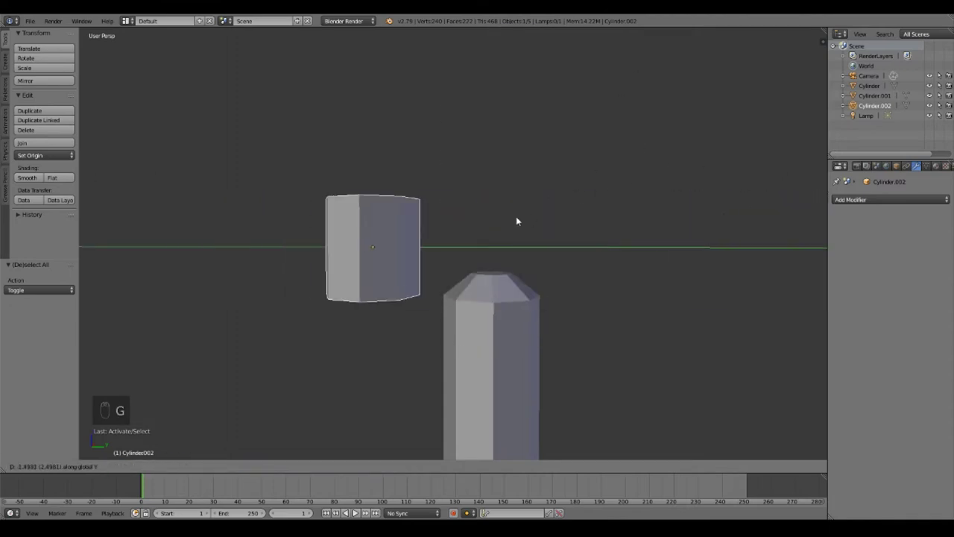
drag(796, 237, 585, 244)
key(g)
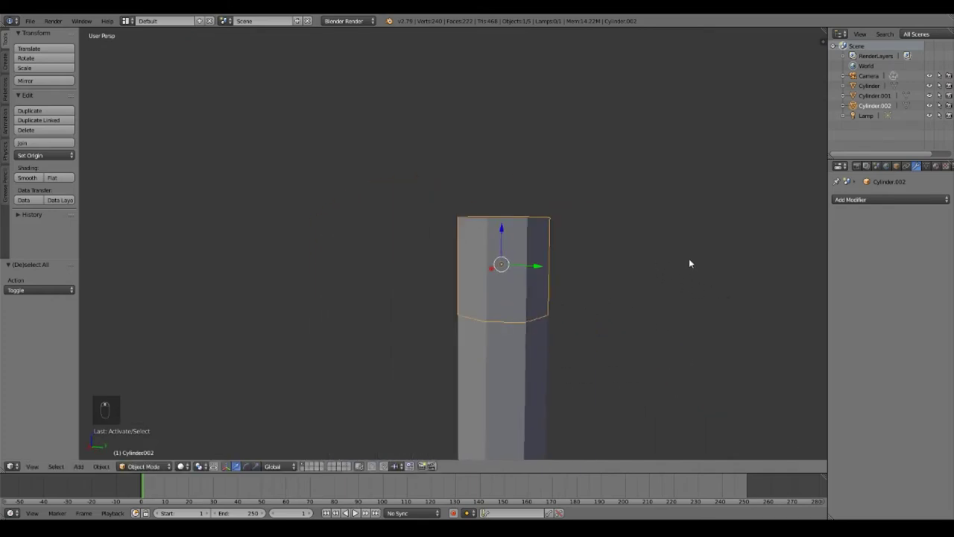
key(s)
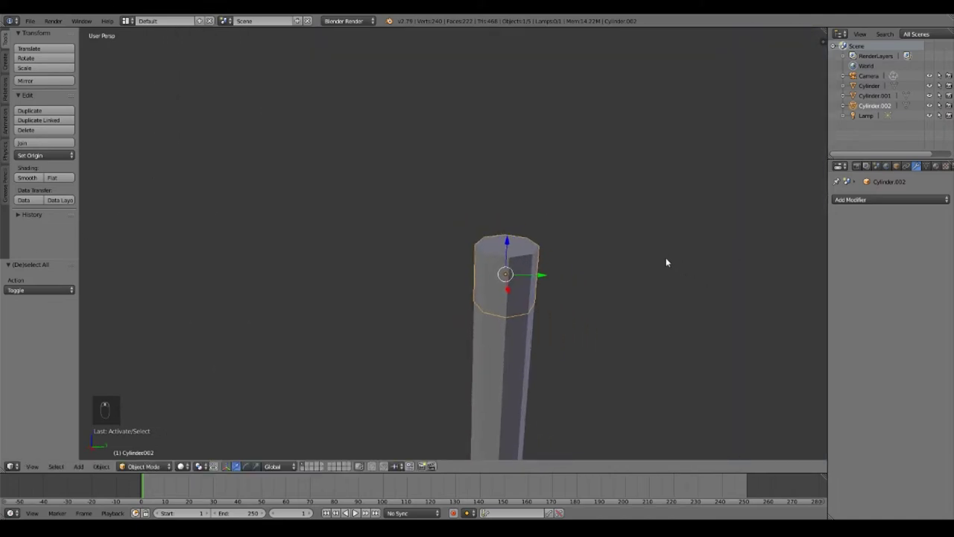
key(r)
key(r)
key(r)
key(r)
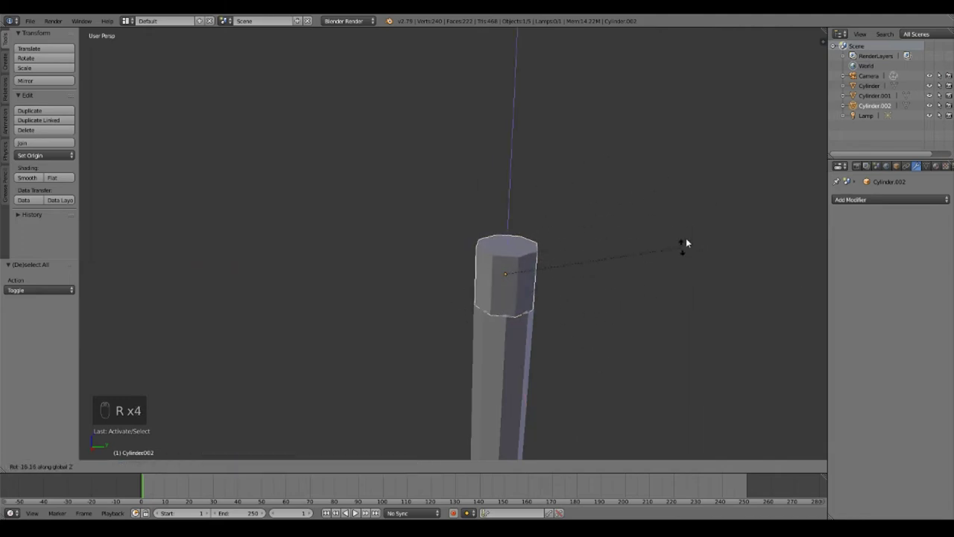
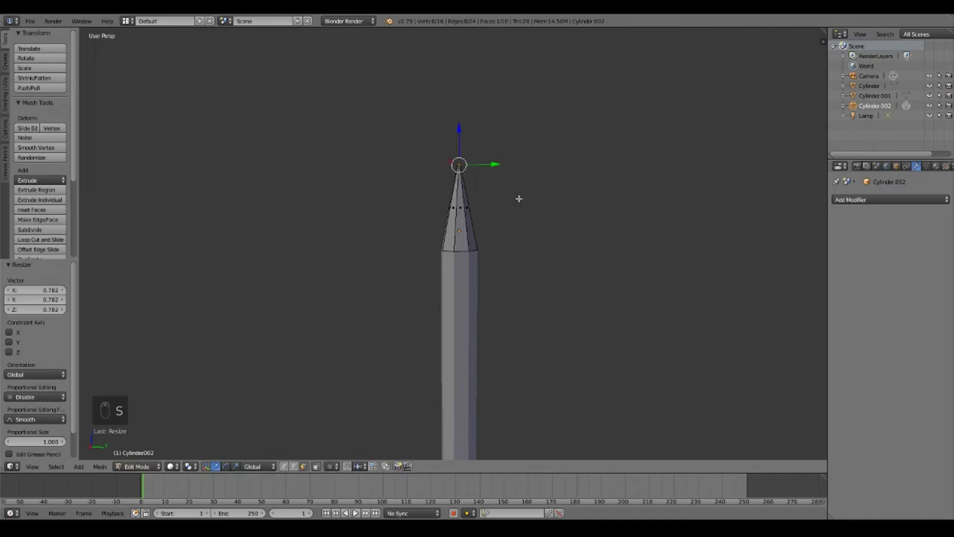
- Add loop cuts across the nose cone and scale each ring to curve its tapered profile
key(ctrl+r)
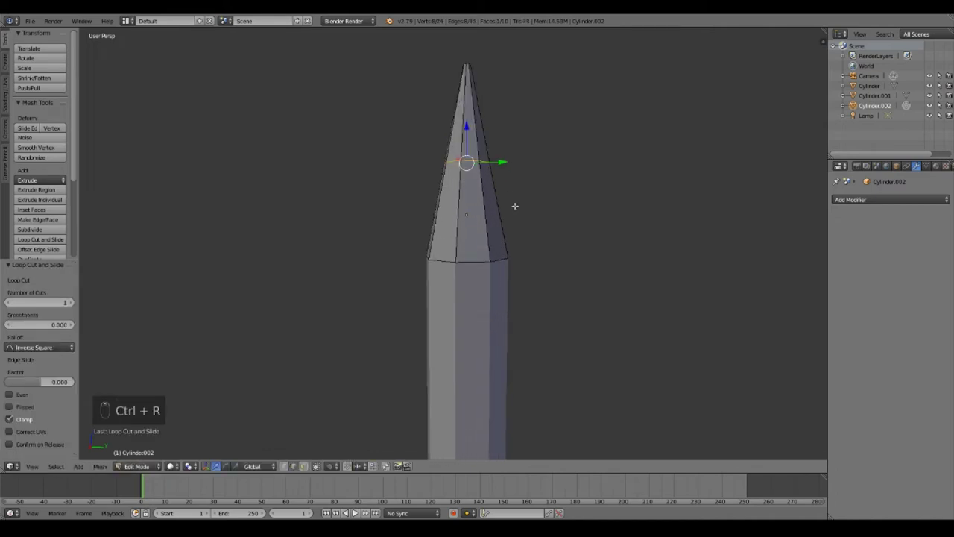
key(s)
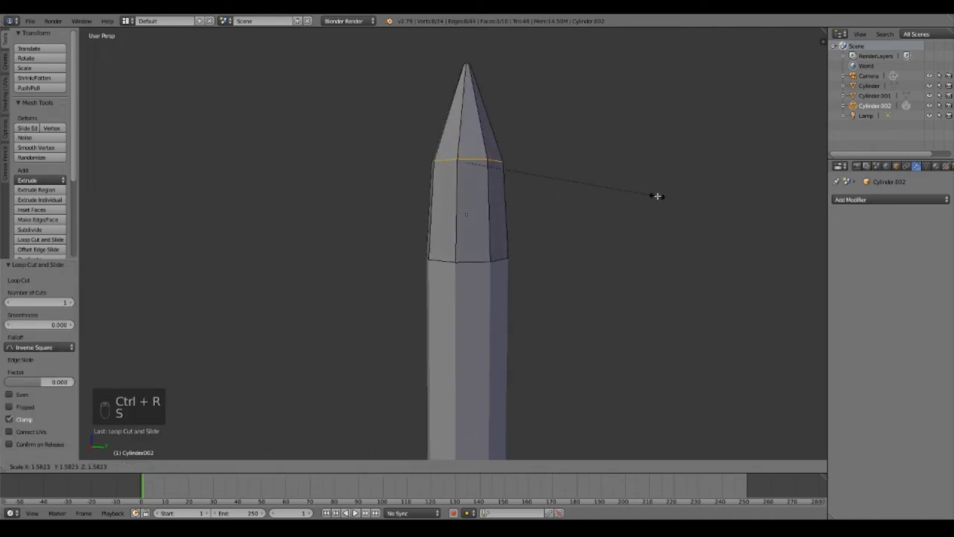
key(s)
key(ctrl+r)
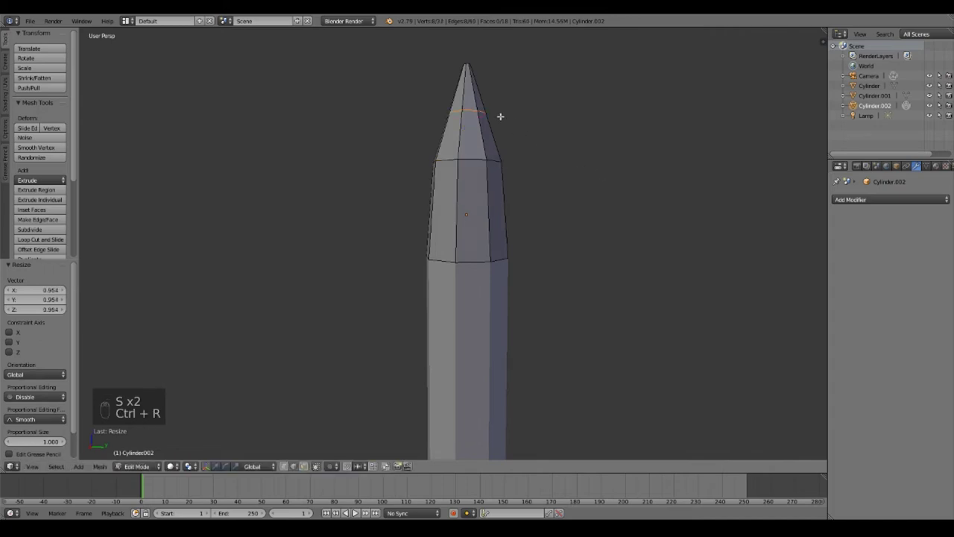
key(s)
key(s)
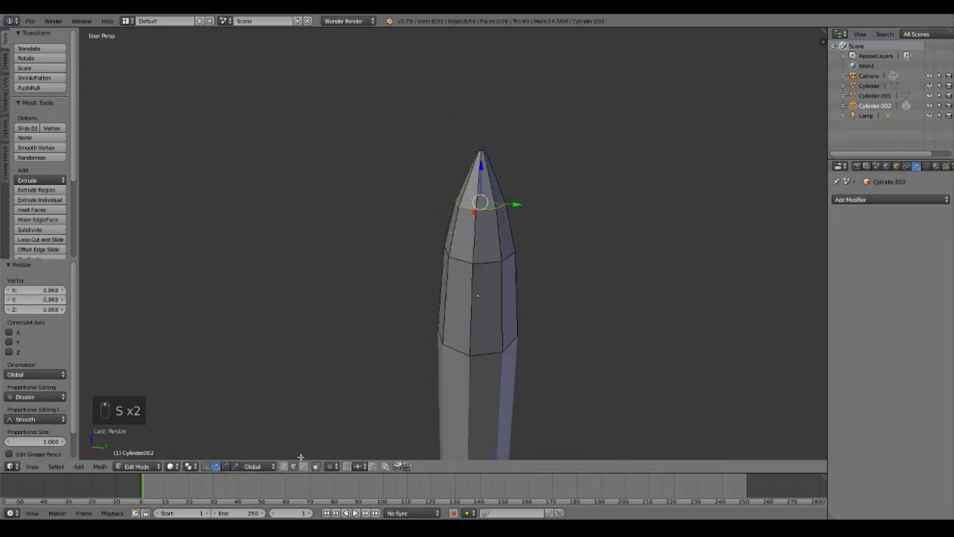
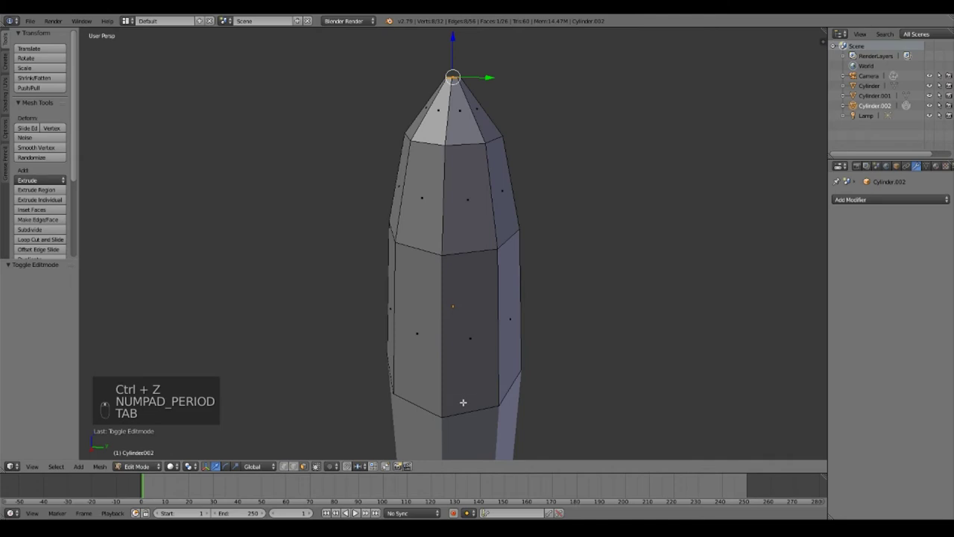
- Knife-cut the nose cone from the top view and separate one half into new object Cylinder.003
key(a)
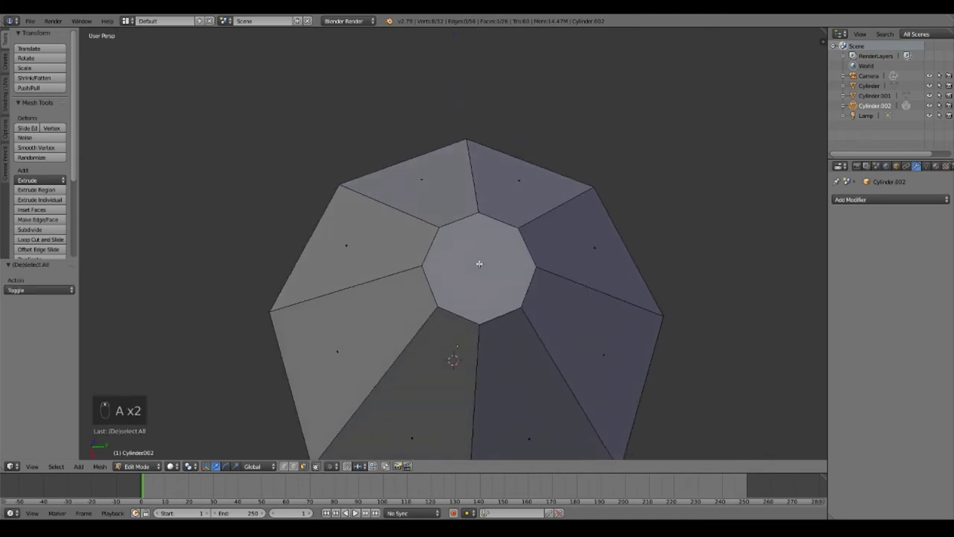
key(k)
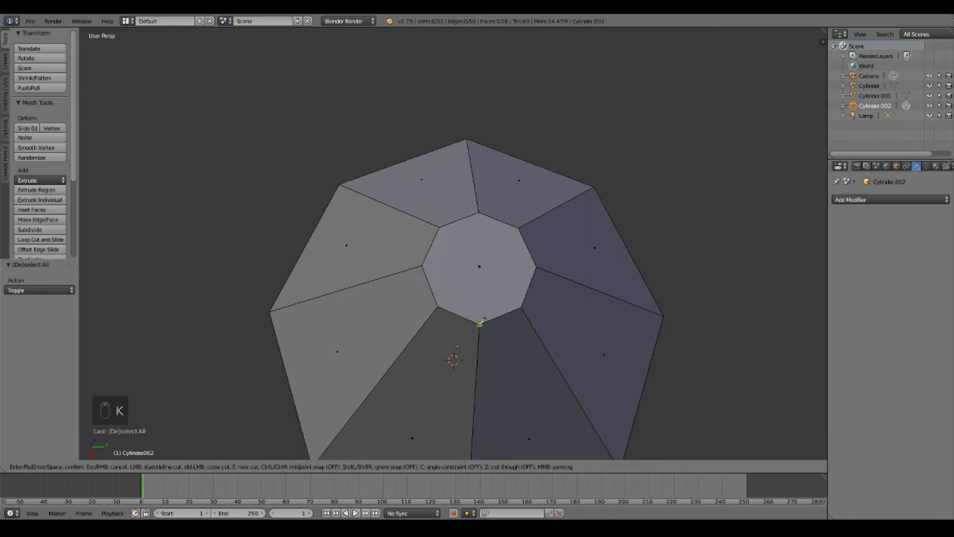
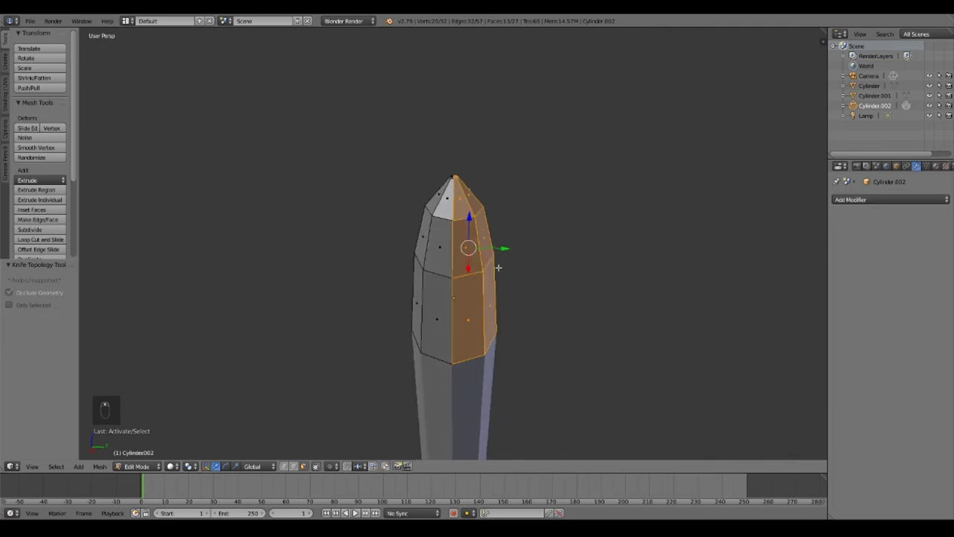
key(p)
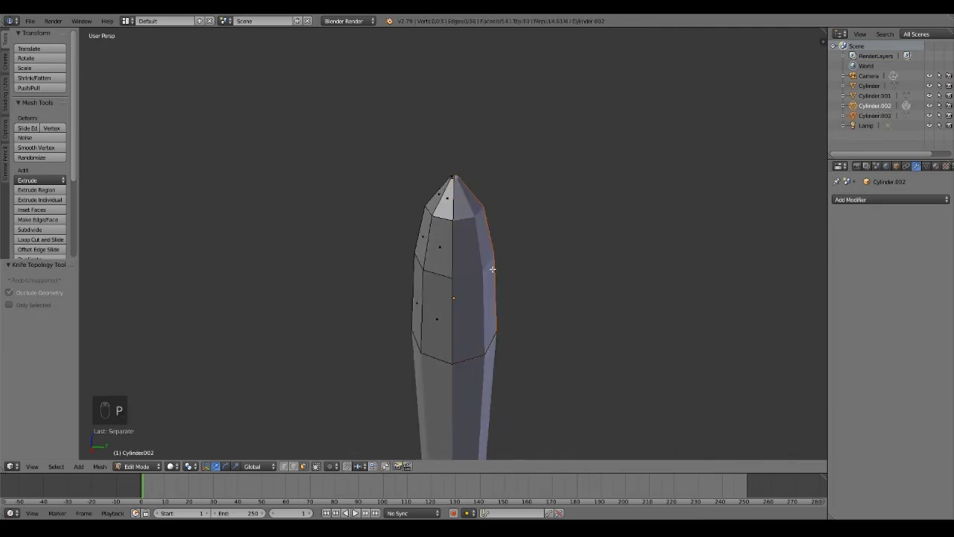
key(Tab)
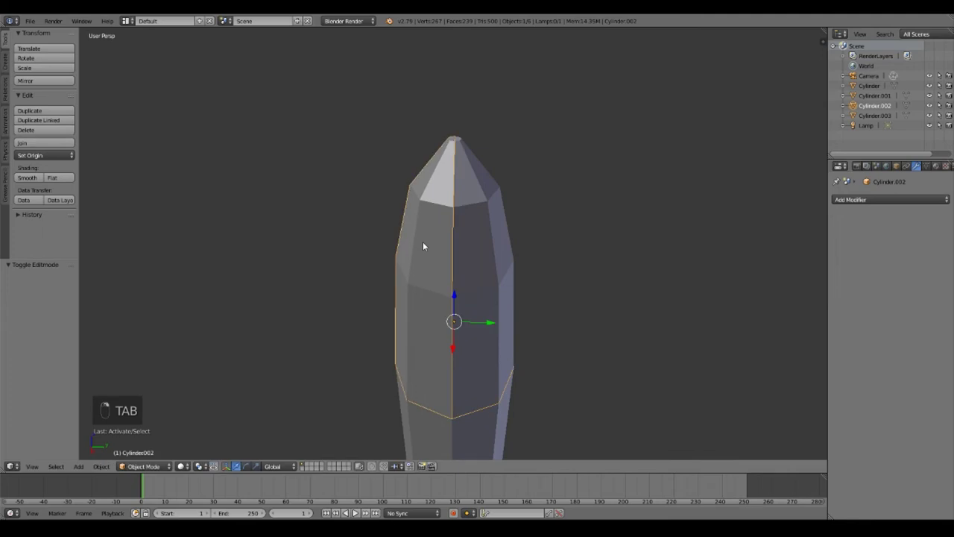
- Delete Cylinder.002 and thicken Cylinder.003's walls with an adjusted, applied Solidify modifier
key(Delete)
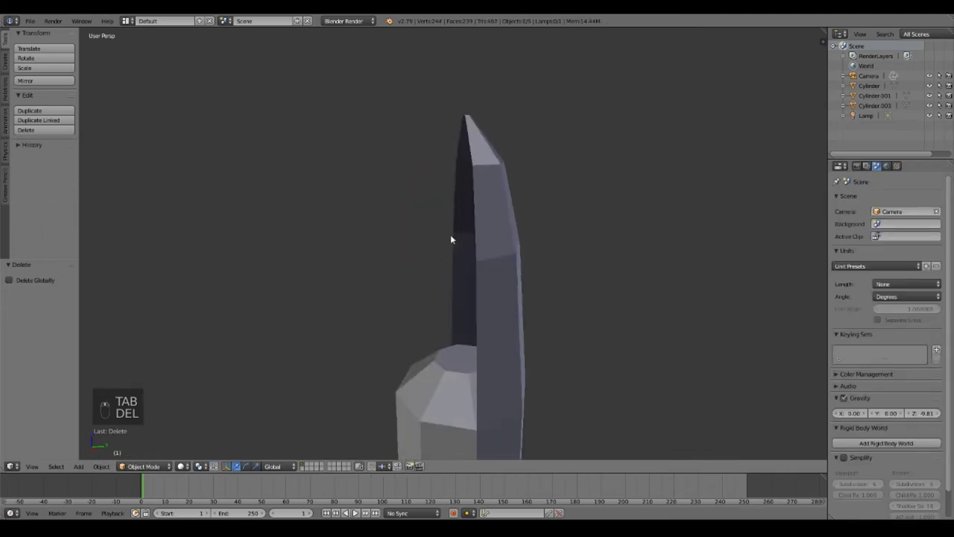
click(482, 277)
key(g)
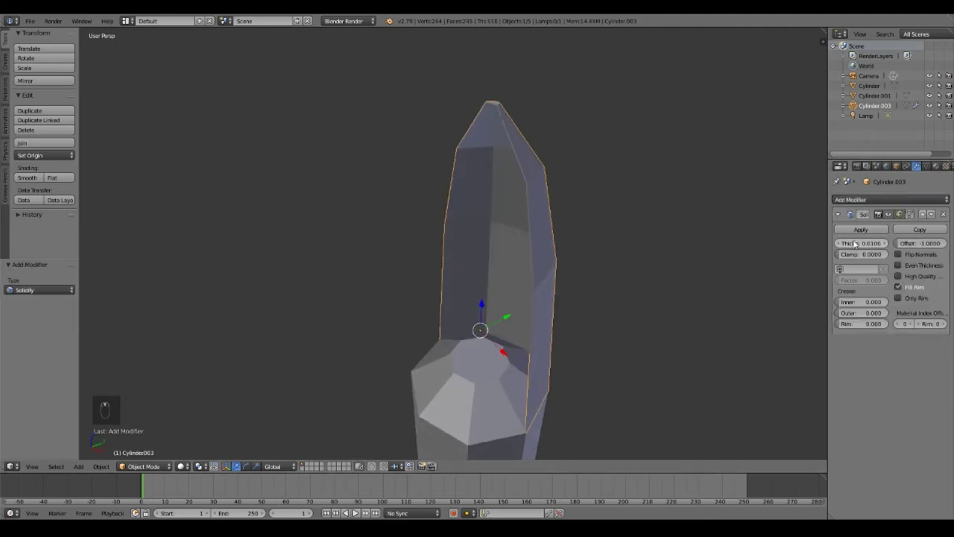
drag(432, 291, 846, 224)
drag(846, 224, 587, 271)
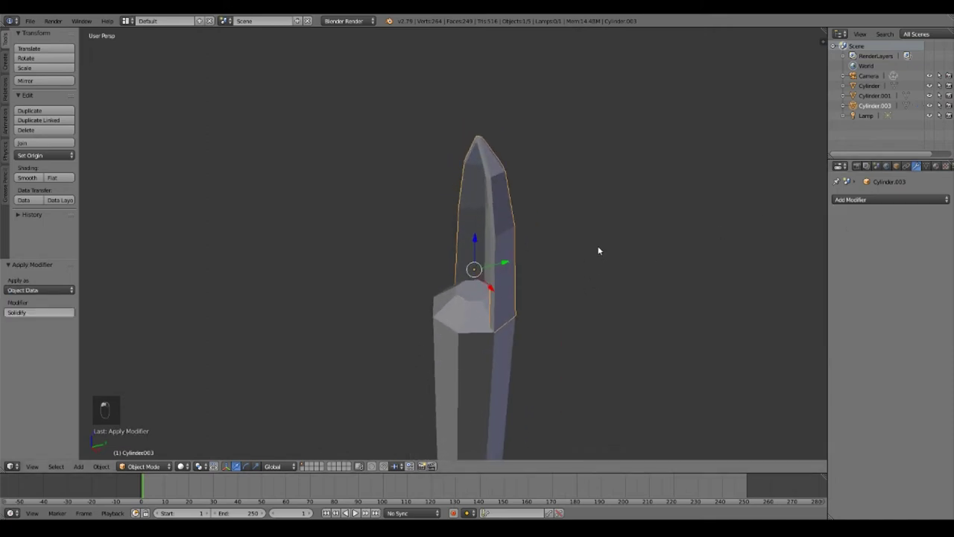
- Duplicate the fairing half-shell and rotate the copy 180° around Z to close the nose
key(shift+d)
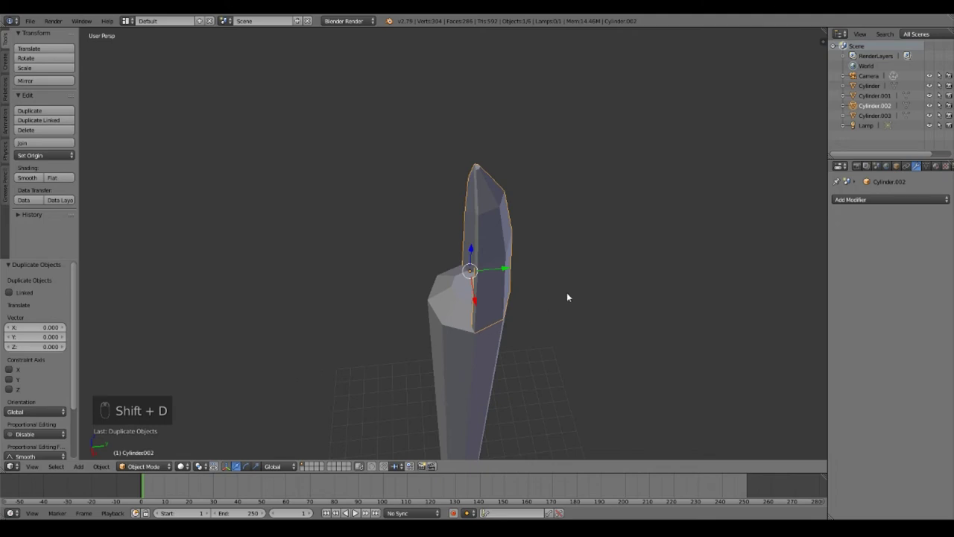
key(Delete)
drag(493, 240, 541, 259)
key(shift+d)
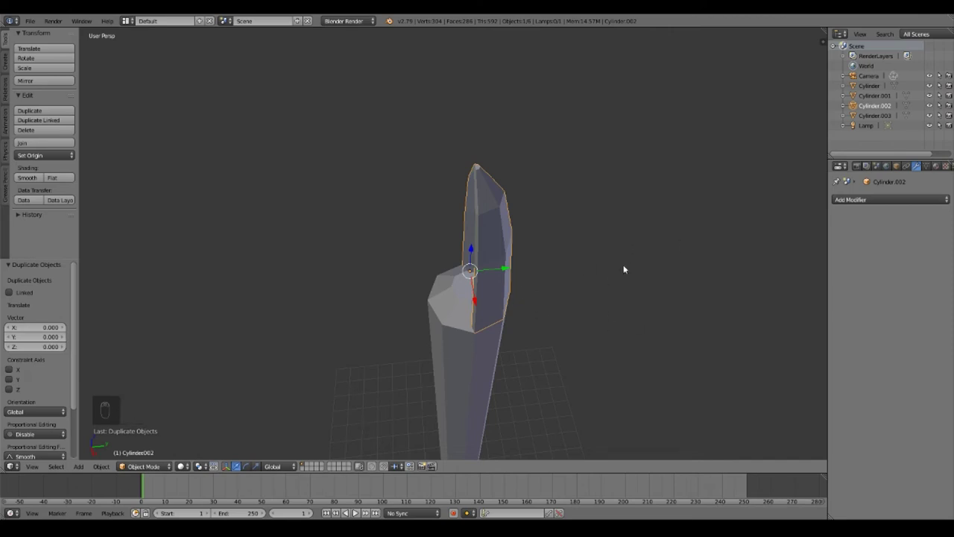
drag(208, 465, 669, 284)
key(n)
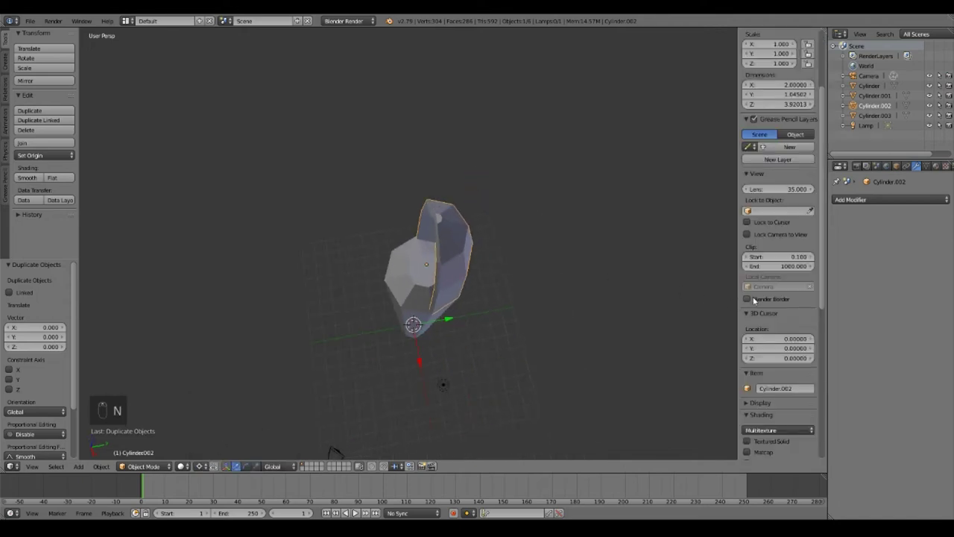
drag(771, 282, 721, 250)
key(n)
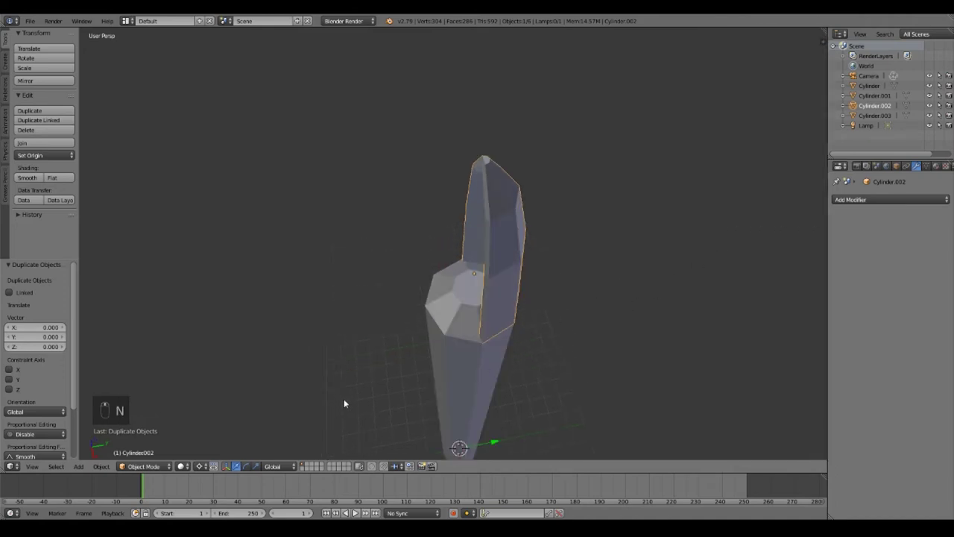
click(567, 310)
key(r)
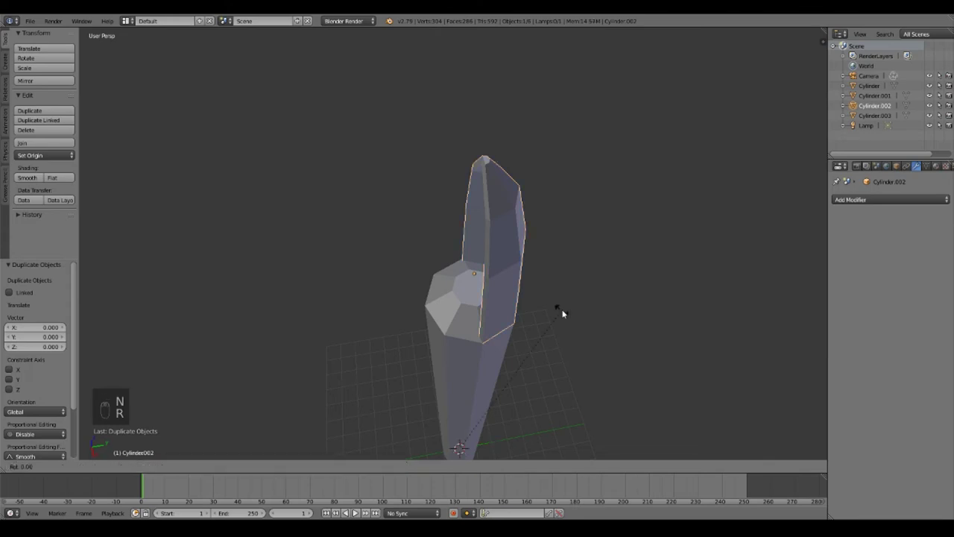
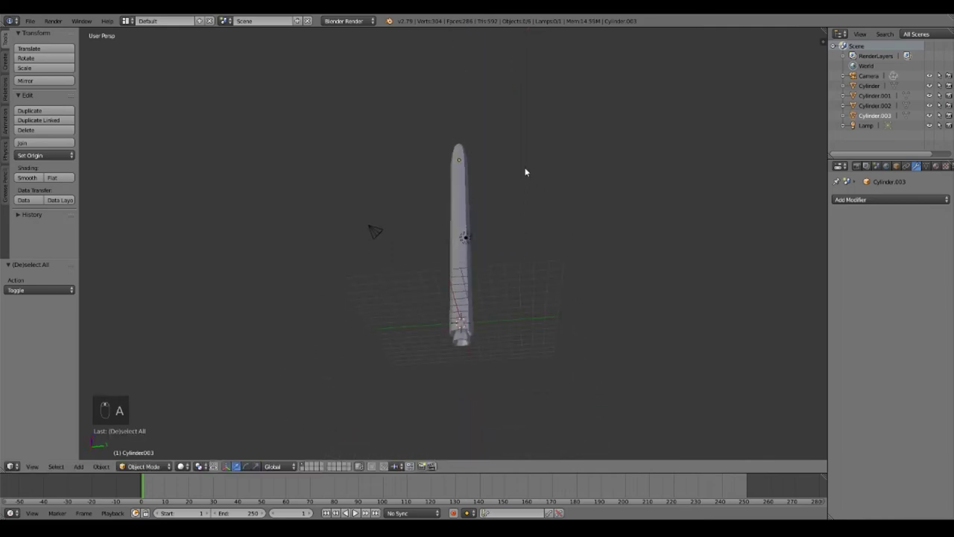
- Move the rocket body Cylinder about 5.5 units along X away from the nose pieces
drag(445, 336, 448, 371)
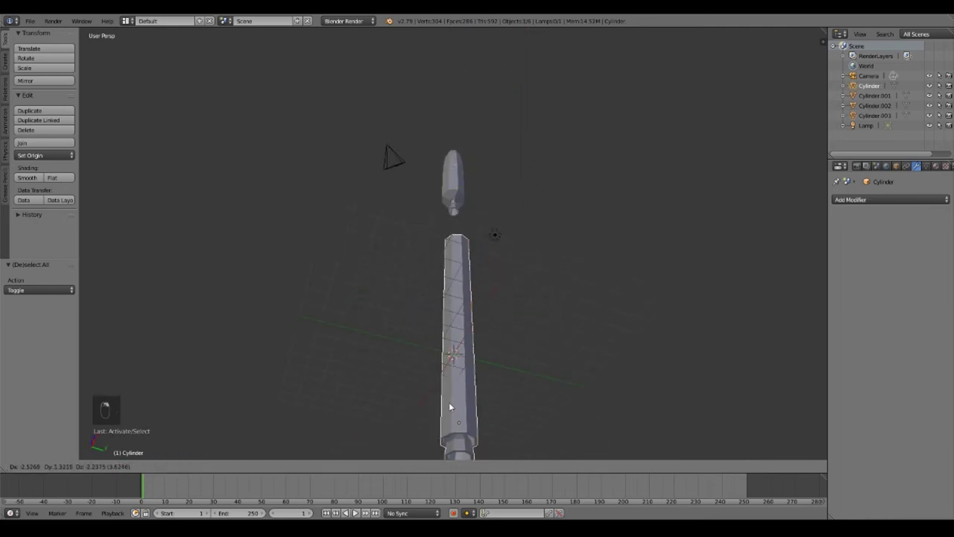
drag(476, 392, 531, 392)
key(g)
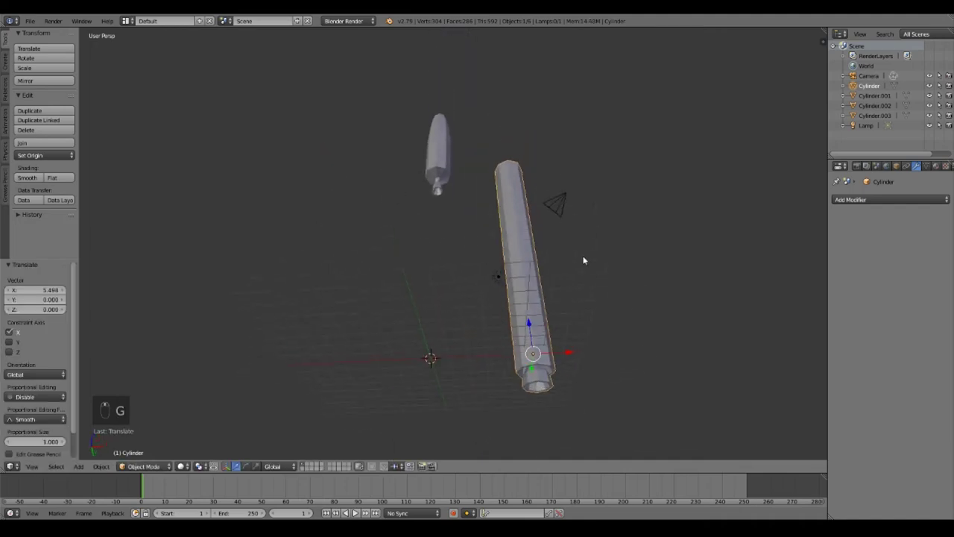
drag(584, 343, 583, 274)
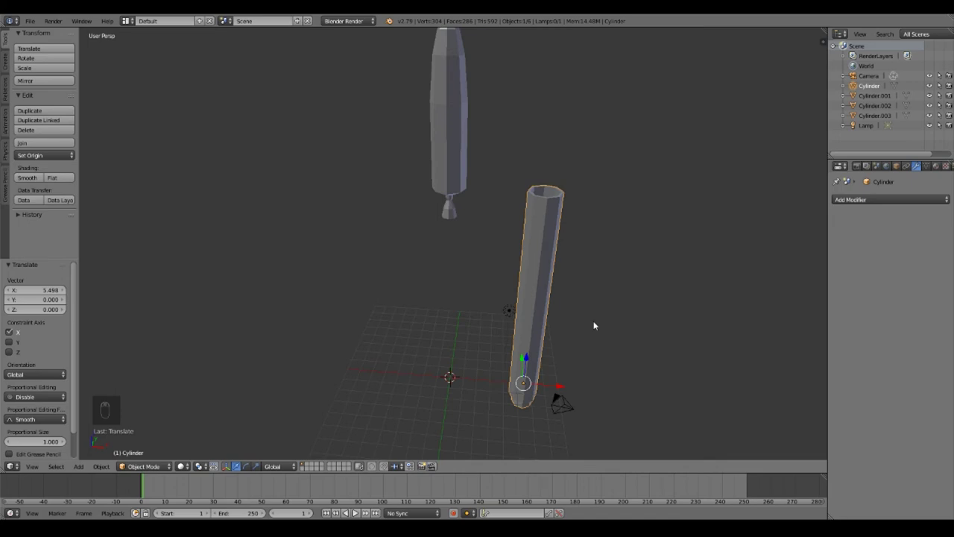
key(ctrl+z)
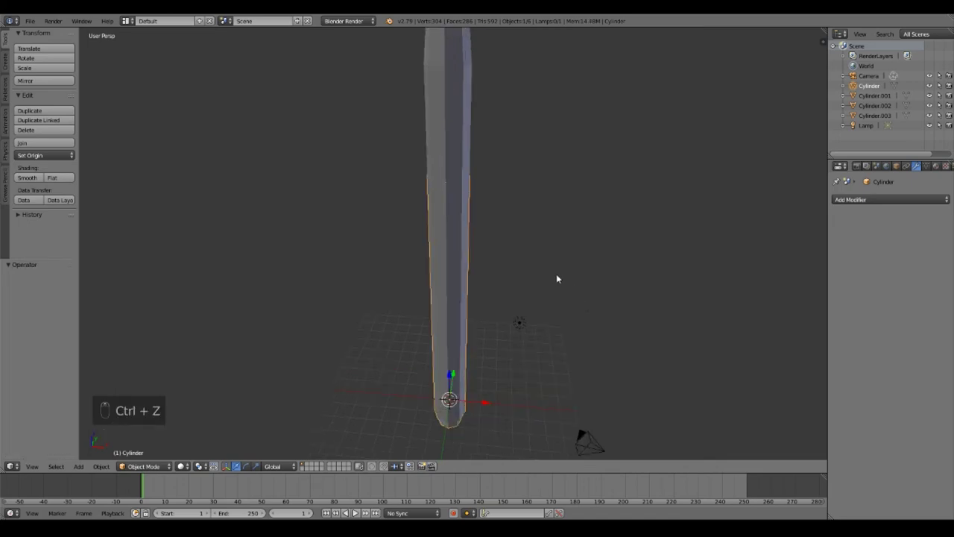
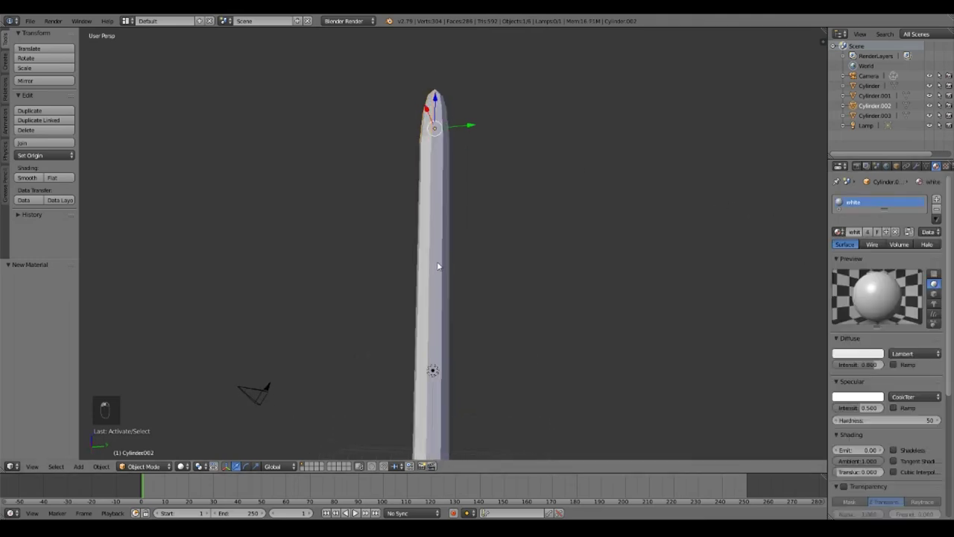
- Deselect everything and orbit toward the rocket's lower end while adding the black material
key(a)
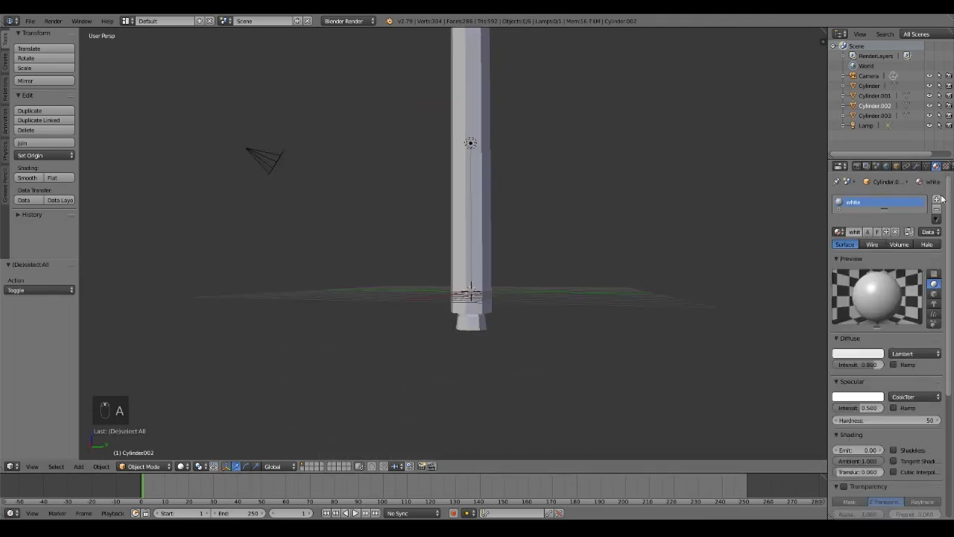
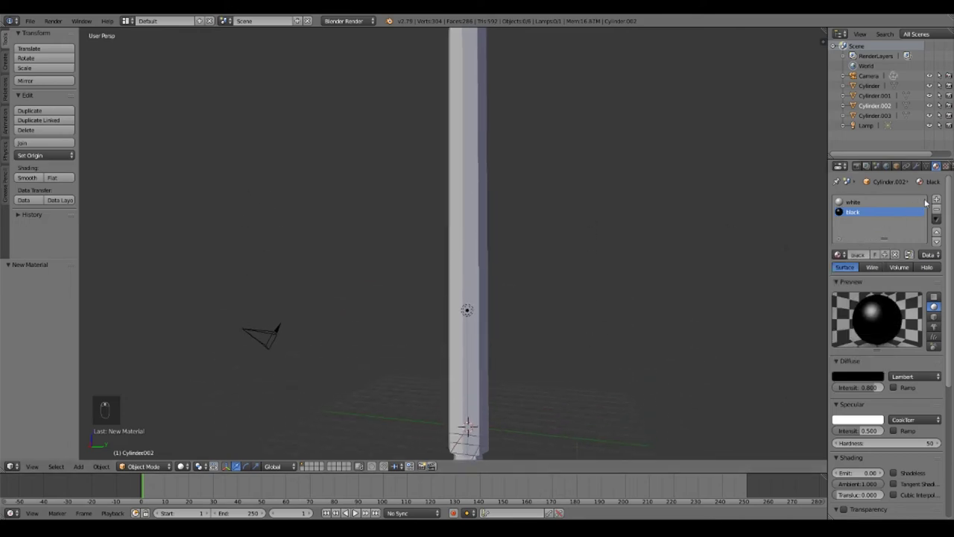
drag(940, 198, 885, 253)
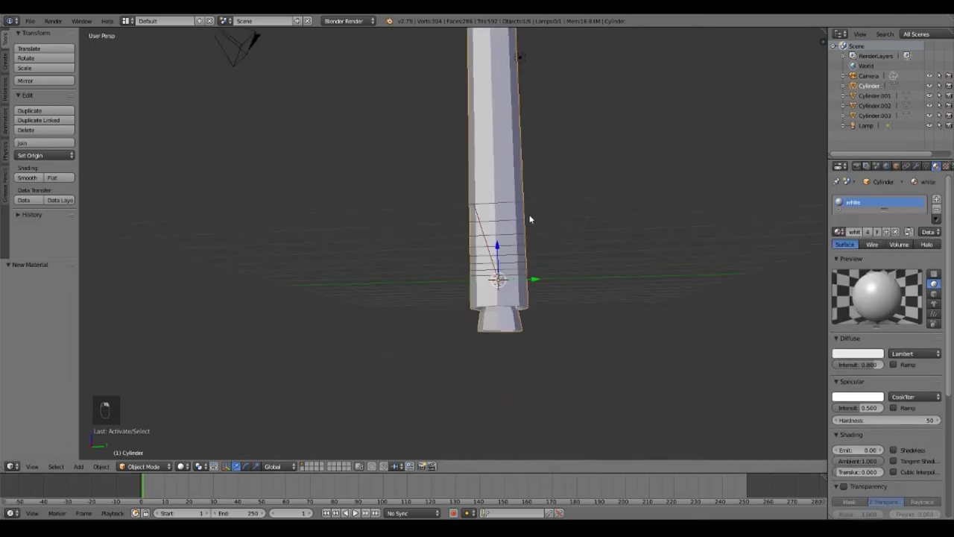
- Enter Edit Mode on the body Cylinder to assign materials to the engine nozzle faces
key(Tab)
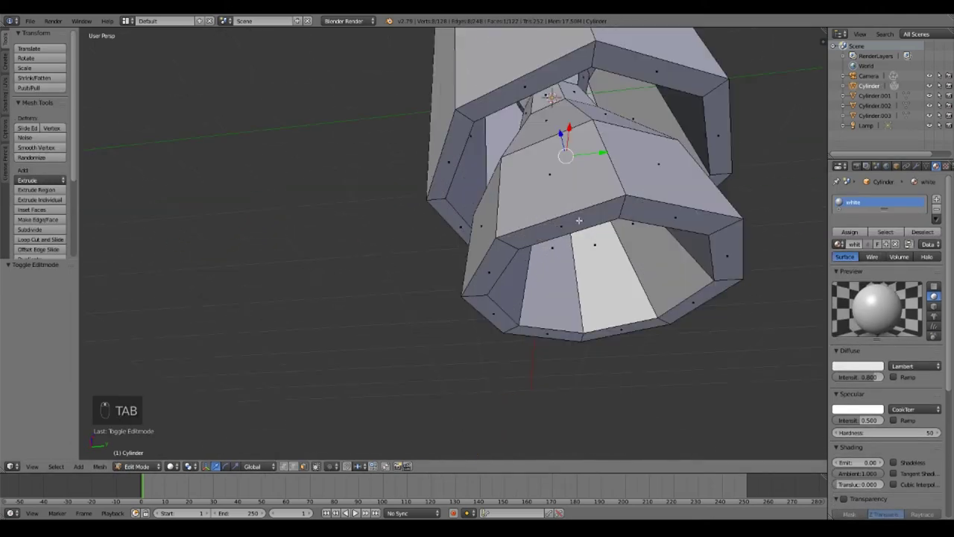
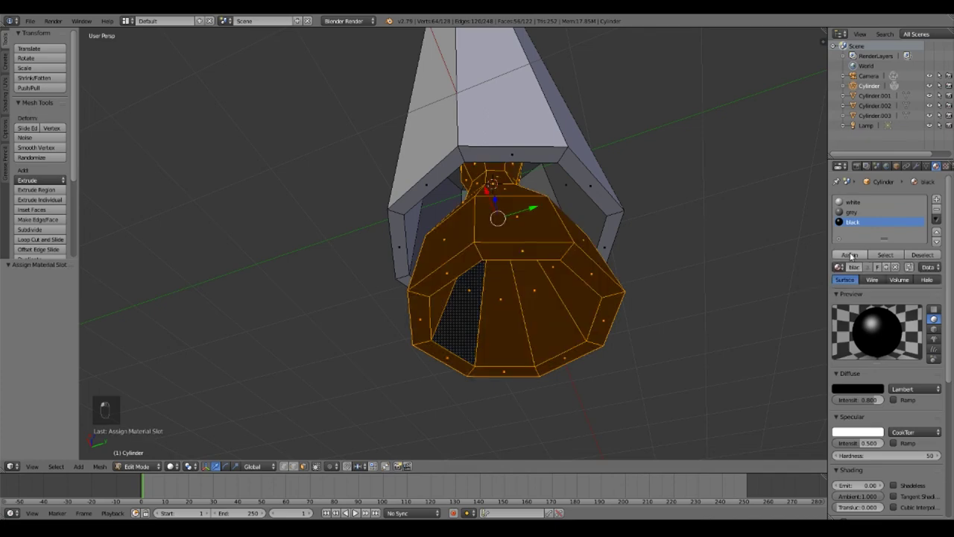
- Return to Object Mode to see the black nozzle, then cut two new edge loops around the lower body
key(Tab)
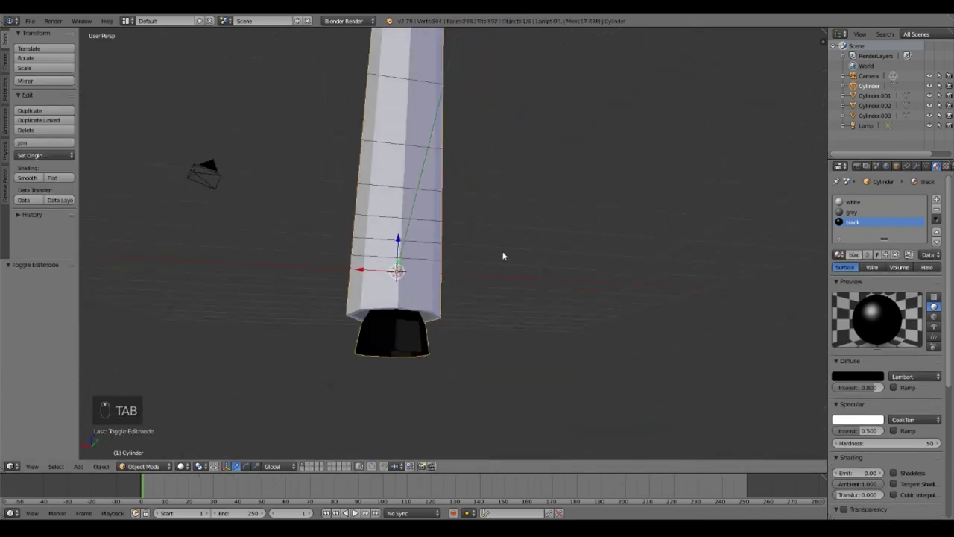
key(a)
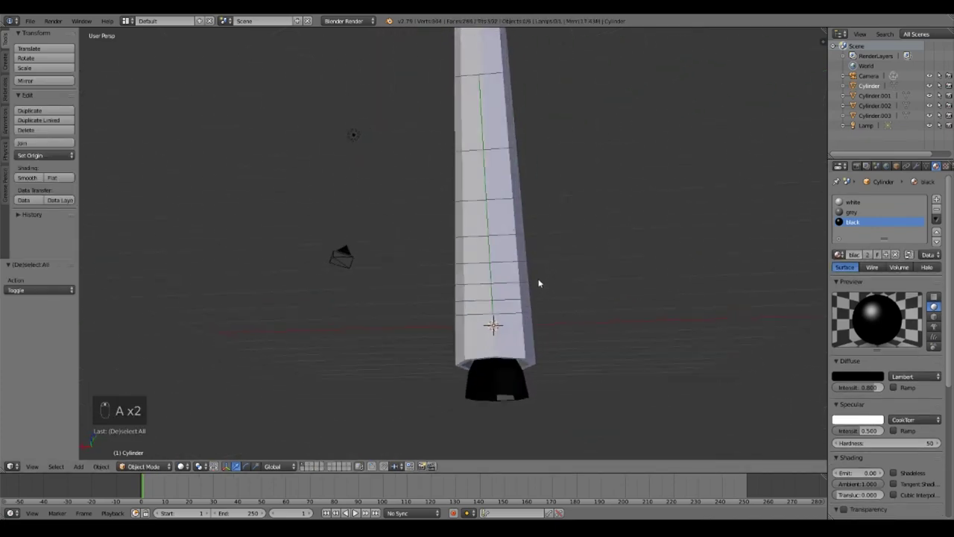
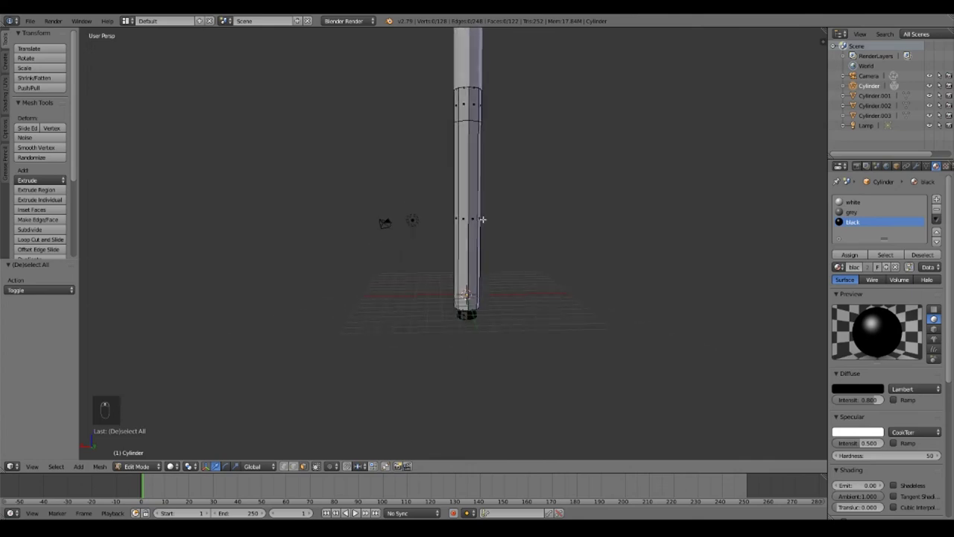
key(ctrl+r)
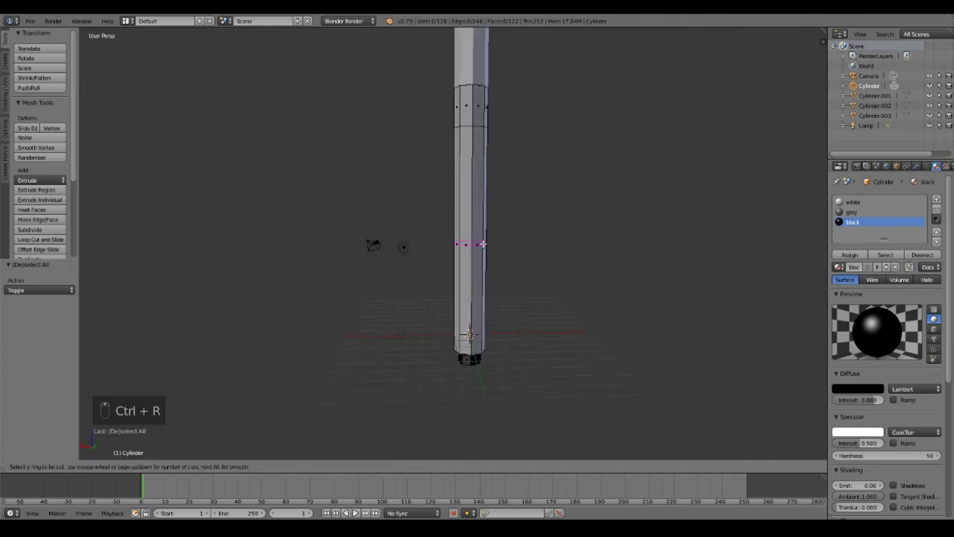
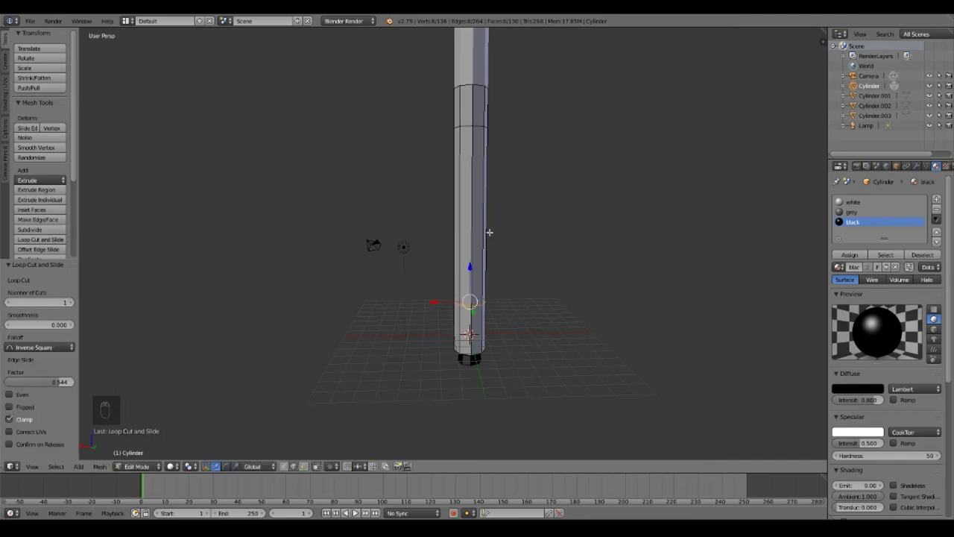
key(ctrl+r)
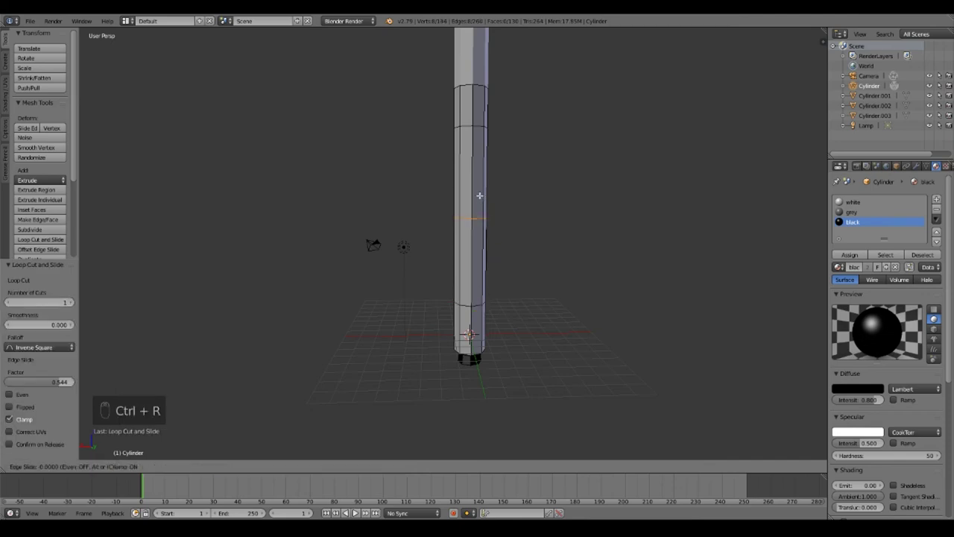
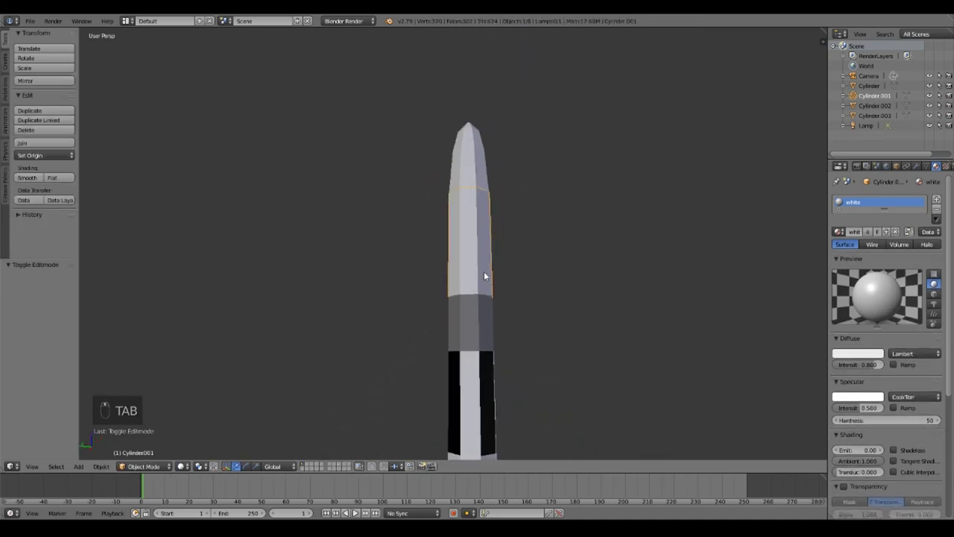
- Move the upper body section Cylinder.001 3 units aside along X
key(g)
key(g)
key(g)
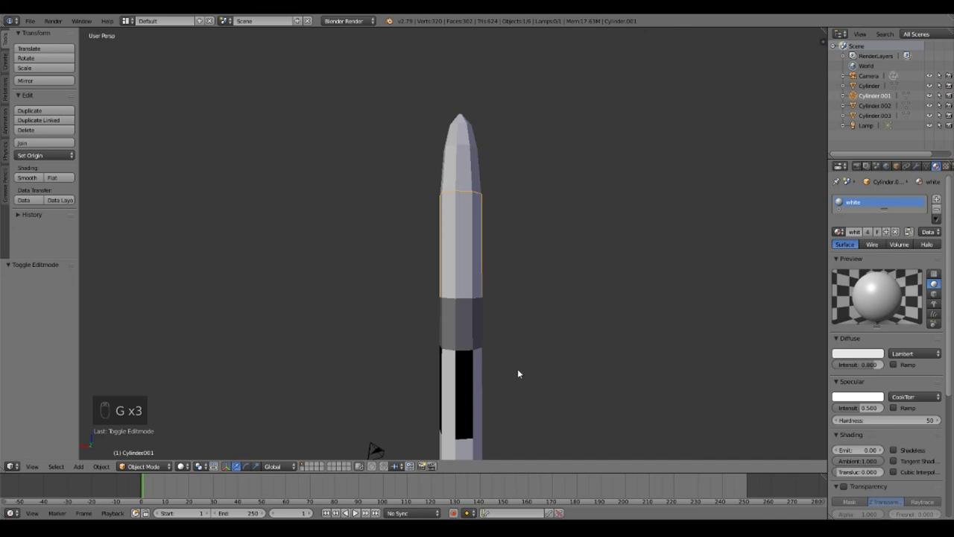
drag(487, 362, 488, 276)
key(h)
key(ctrl+z)
key(g)
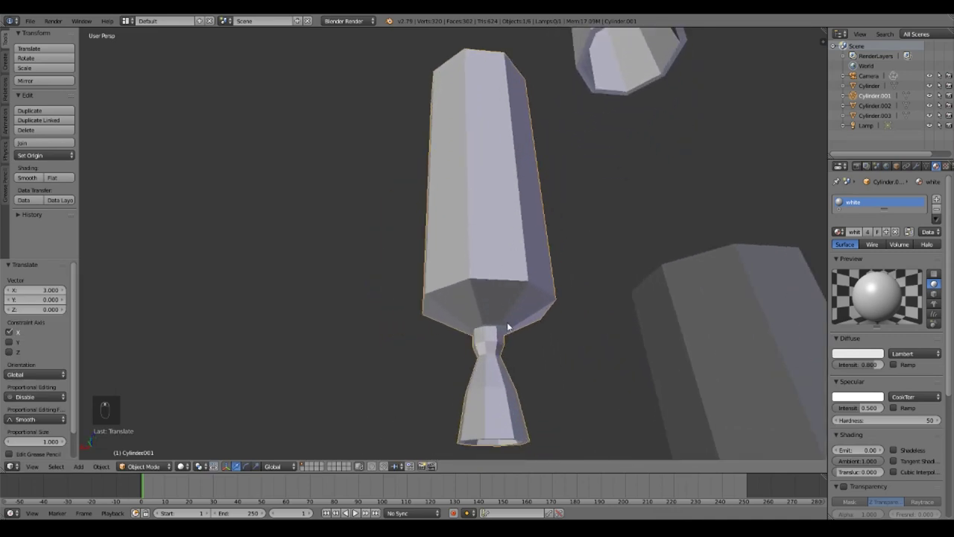
key(g)
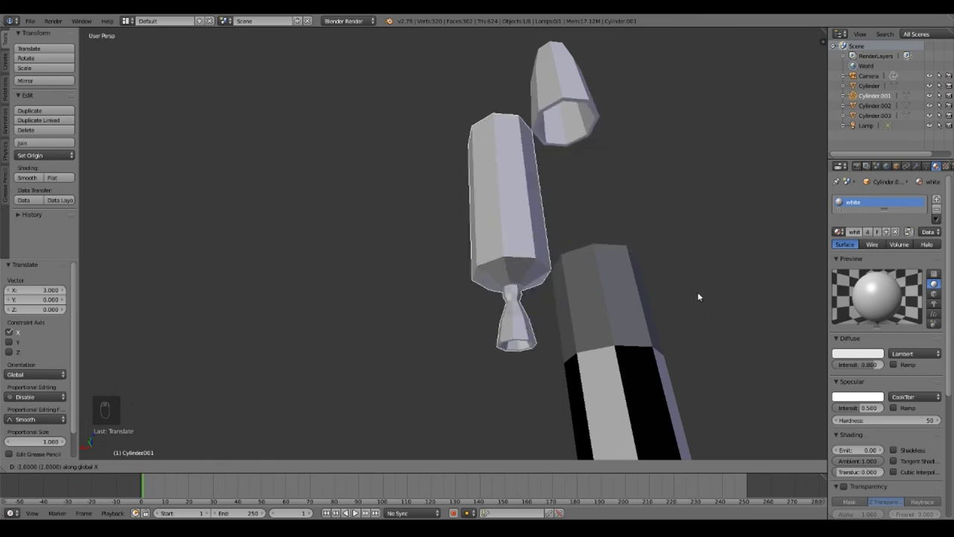
- Briefly enter and leave Edit Mode on Cylinder.001 before adding its empty material slot
key(Tab)
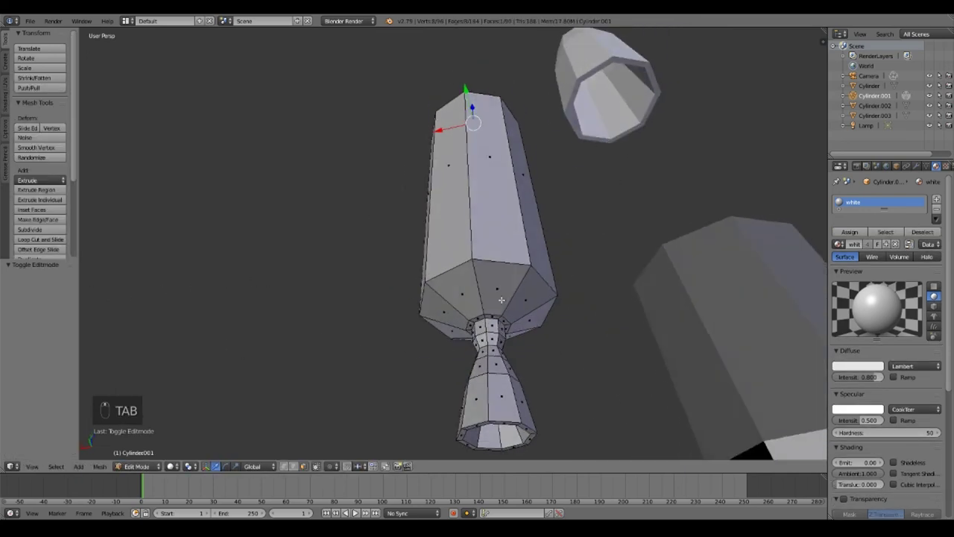
key(Tab)
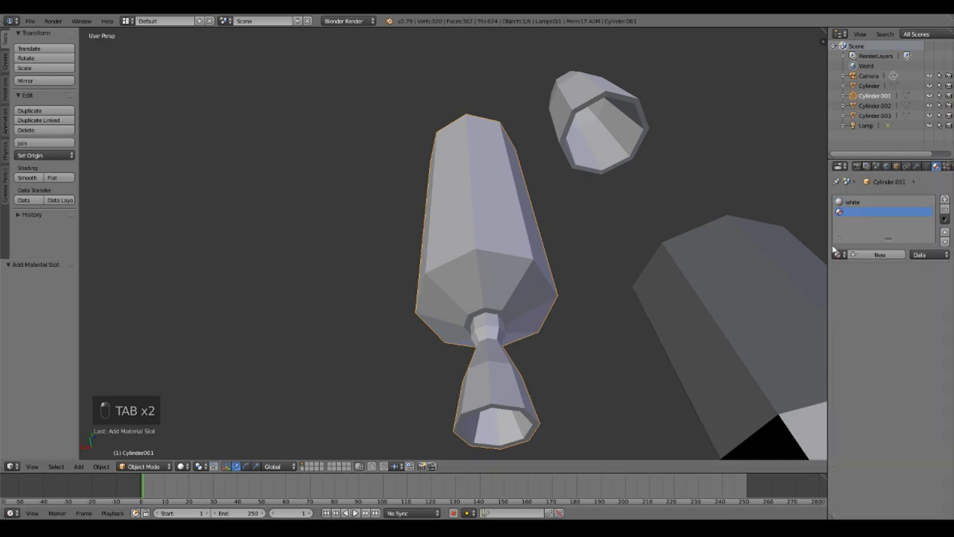
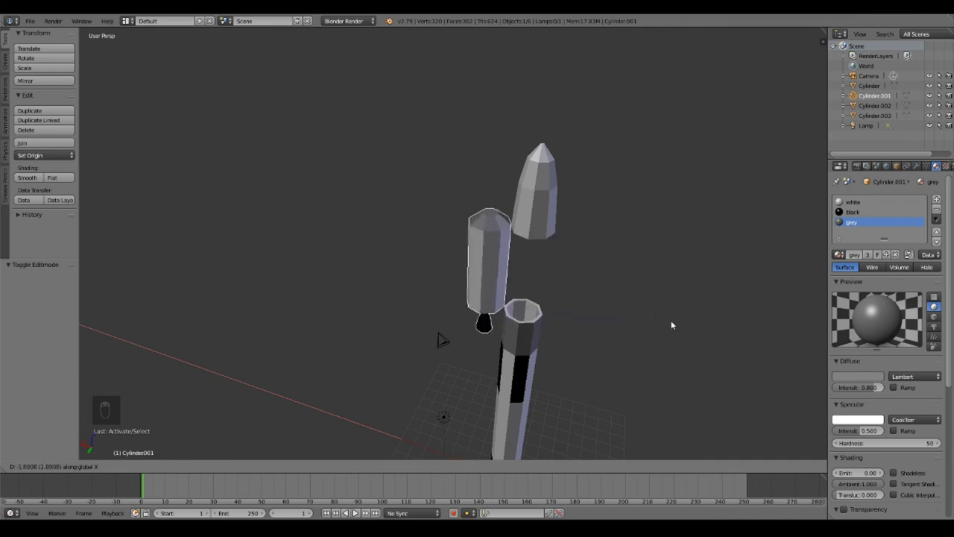
- Deselect everything and frame the whole rocket in the viewport
key(a)
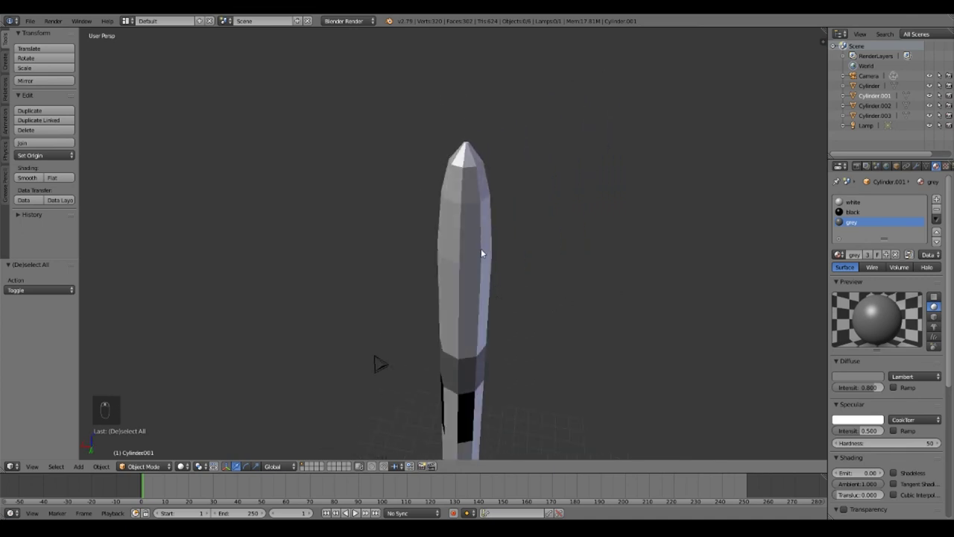
key(a)
- Add a cube and move it out along Y beside the rocket's lower end
key(a)
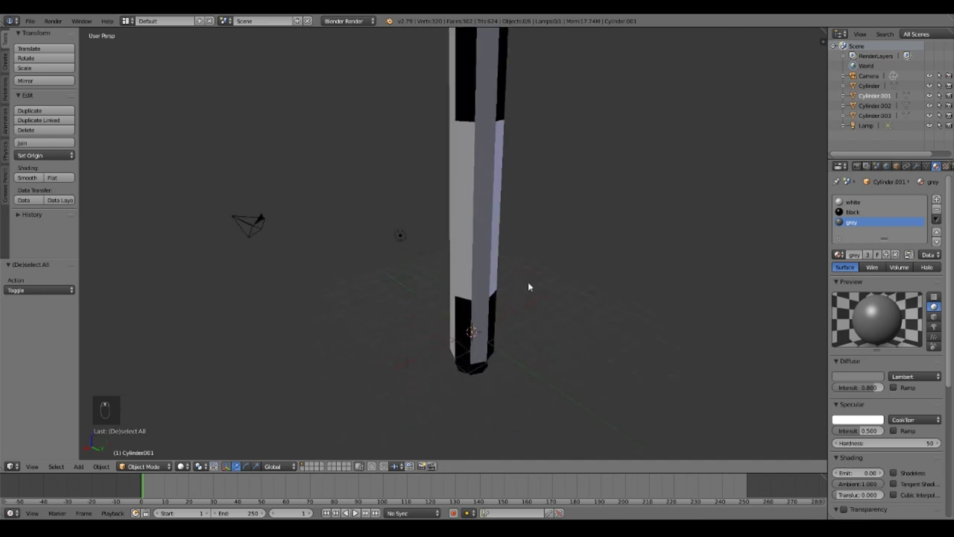
key(shift+a)
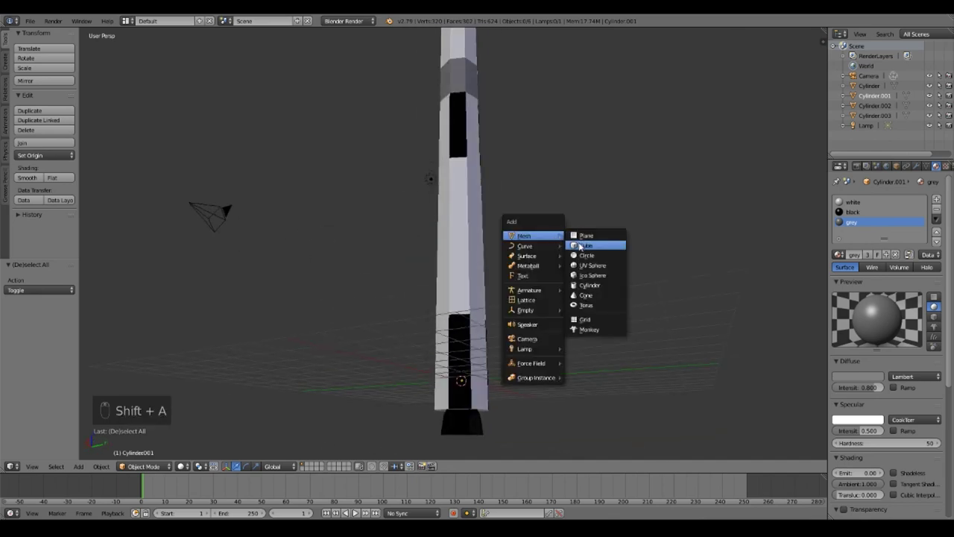
drag(580, 245, 574, 282)
key(g)
key(g)
key(KP_Decimal)
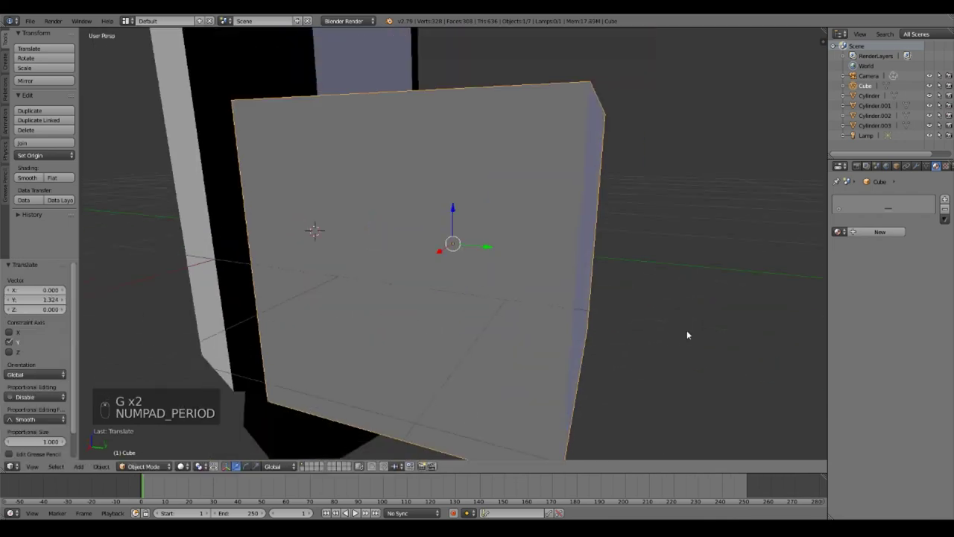
- Scale the cube down and flatten it into a thin plate for a fin
drag(675, 309, 742, 288)
key(s)
drag(739, 289, 733, 290)
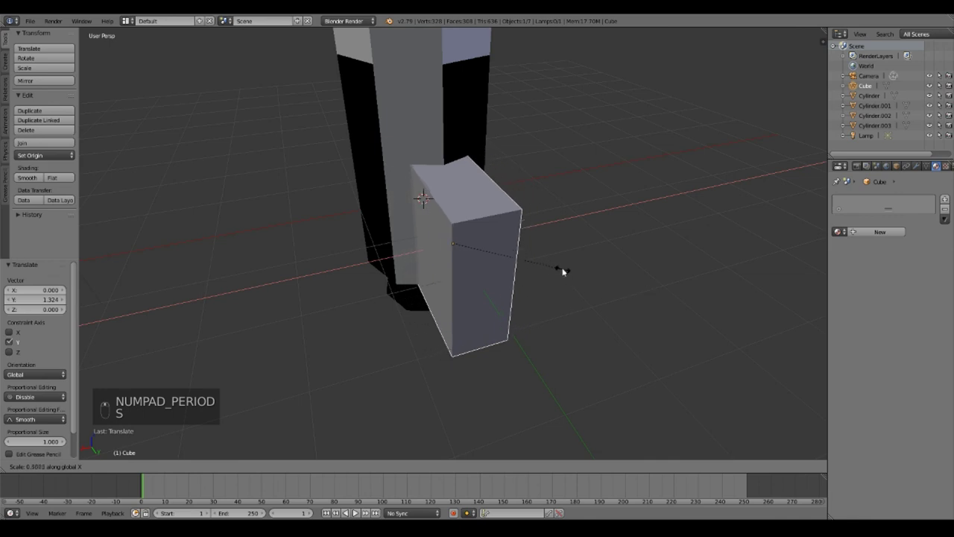
drag(490, 253, 616, 252)
key(g)
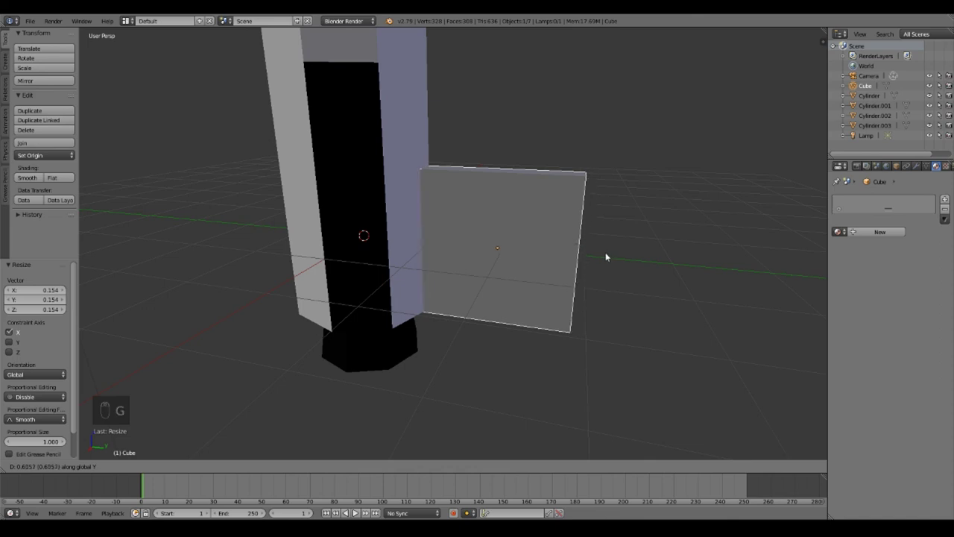
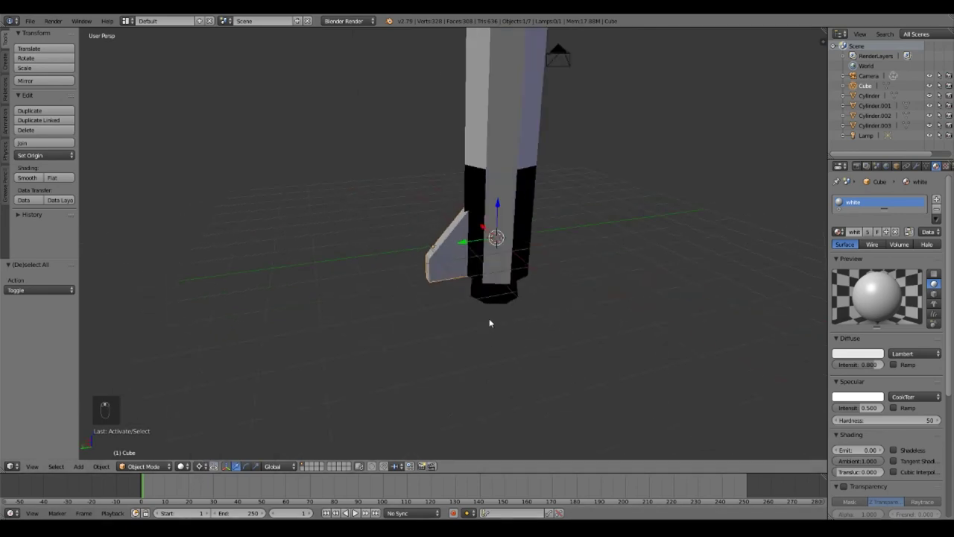
- Duplicate the white tail fin to start the second one
key(shift+d)
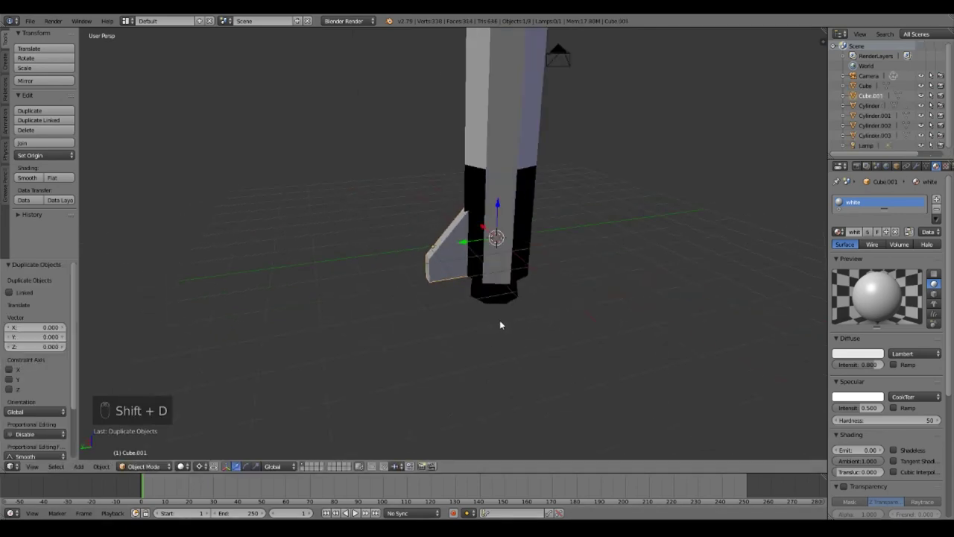